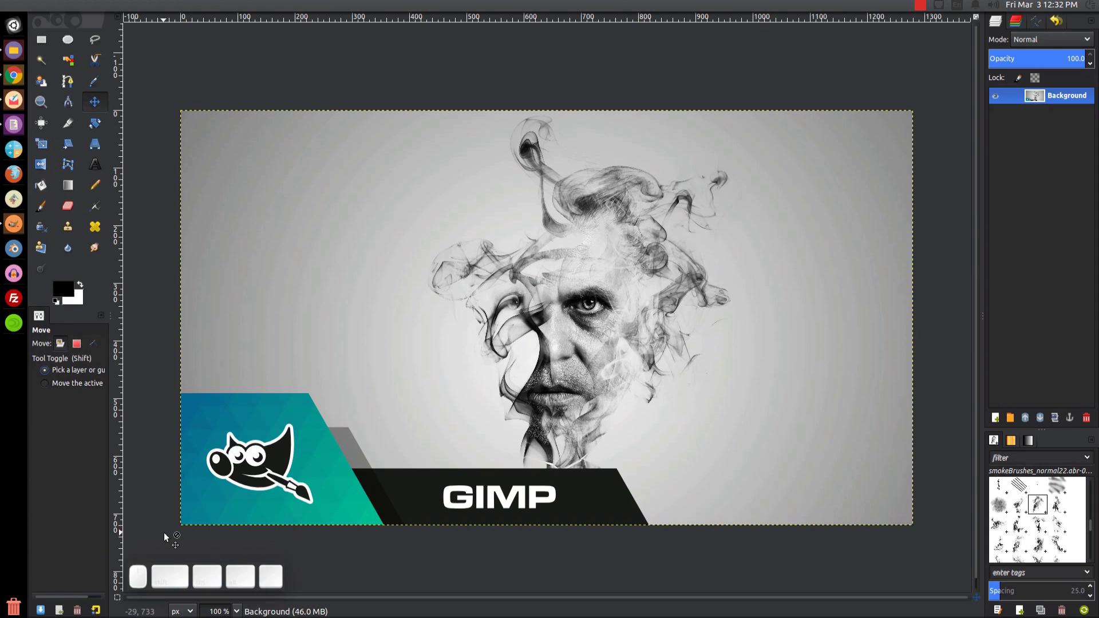
Create a first new image from File > New with default size, then discard it
left_click(148, 8)
left_click(60, 8)
left_click(106, 23)
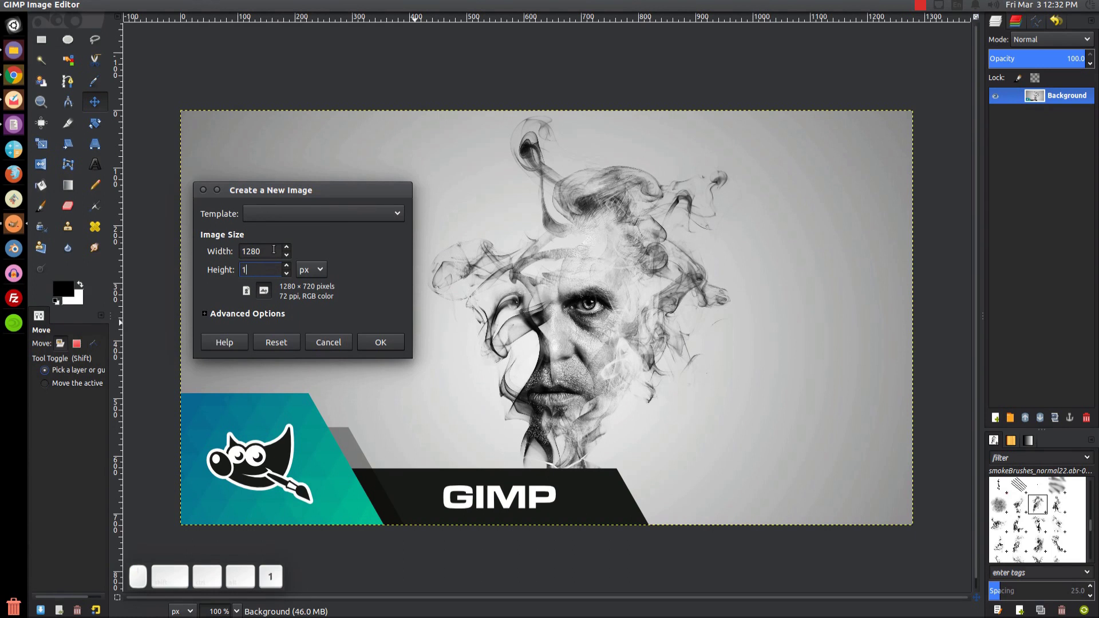
left_click(394, 342)
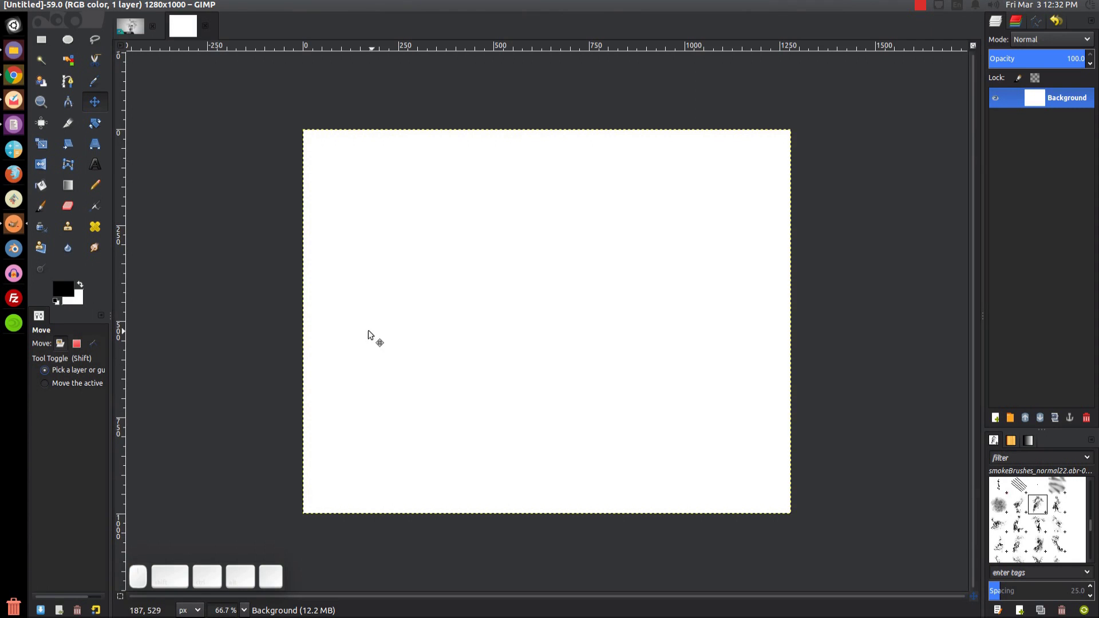
left_click(212, 26)
Create a new 1280×1000 px image via Ctrl+N with Advanced Options expanded
key("ctrl+b")
key("ctrl+n")
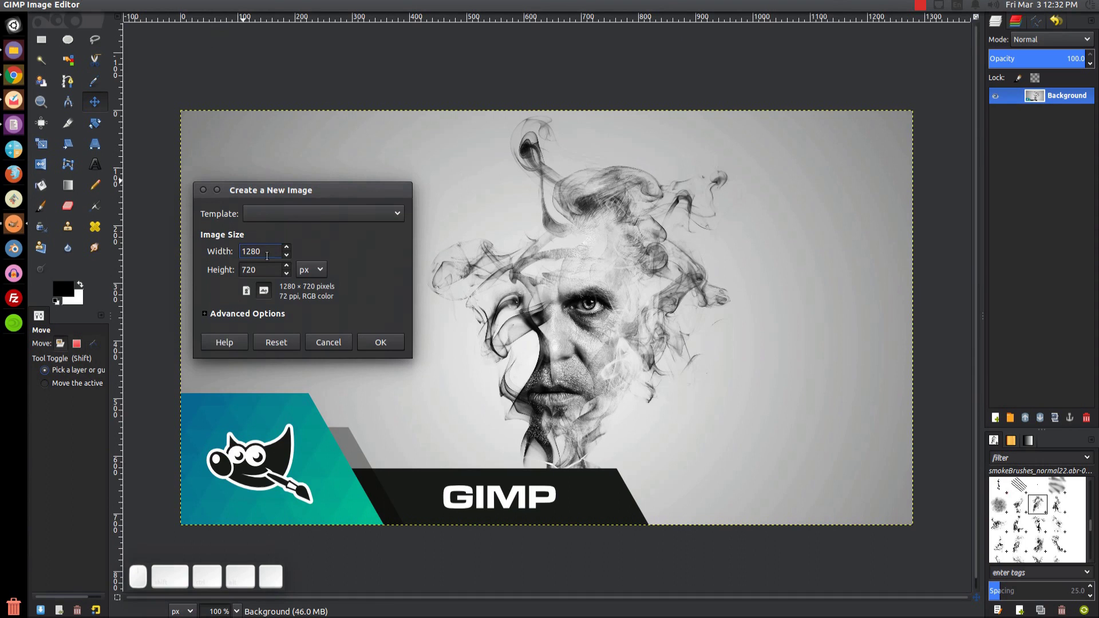
left_click_drag(264, 267, 223, 261)
key("1")
key("0")
left_click(226, 320)
left_click(226, 316)
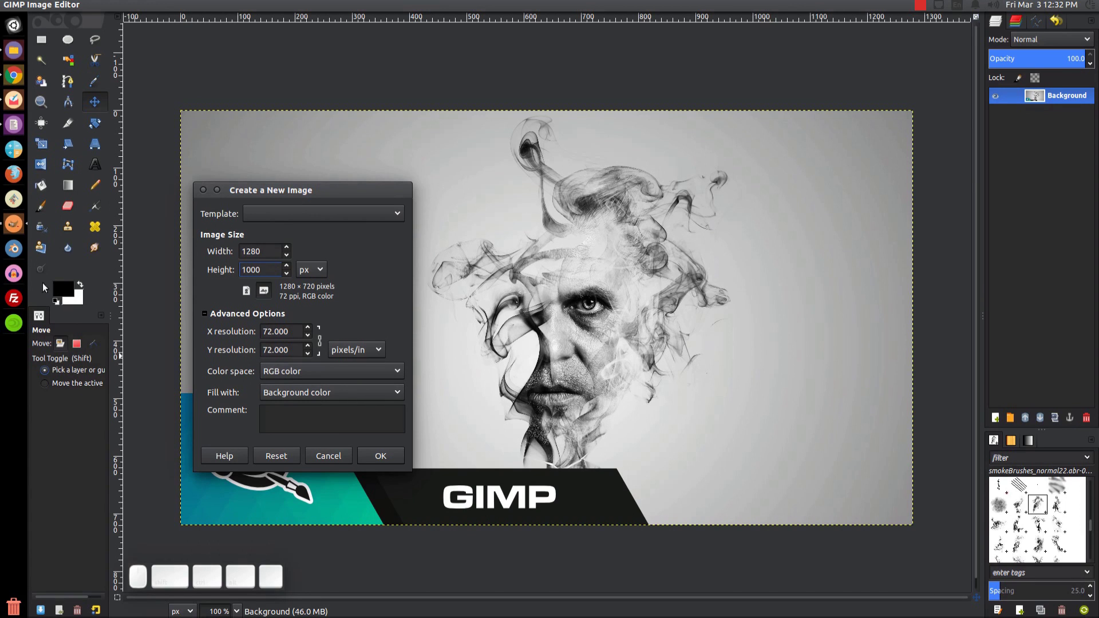
left_click(379, 461)
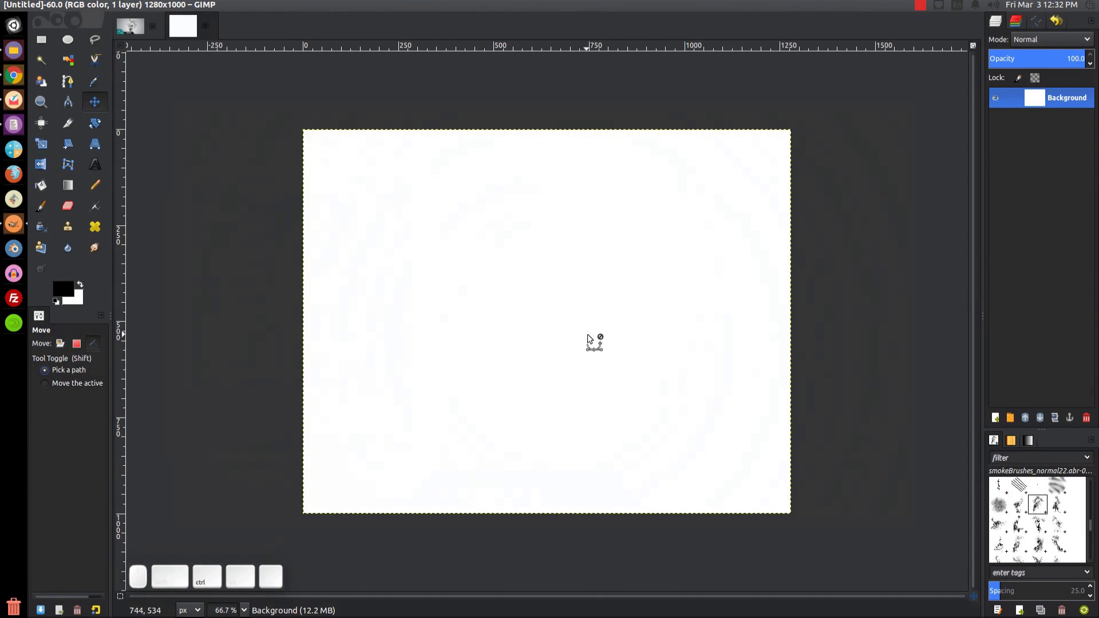
Fill the white canvas solid black with the Bucket Fill tool
scroll("up", 3)
scroll("down", 3)
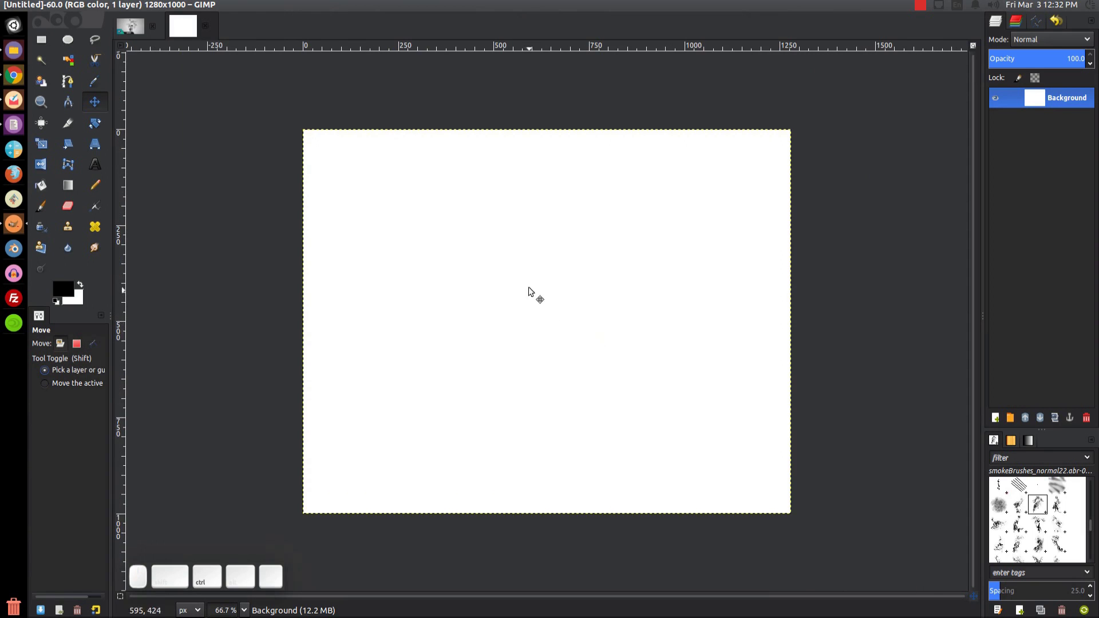
left_click(69, 288)
left_click(469, 21)
left_click(48, 186)
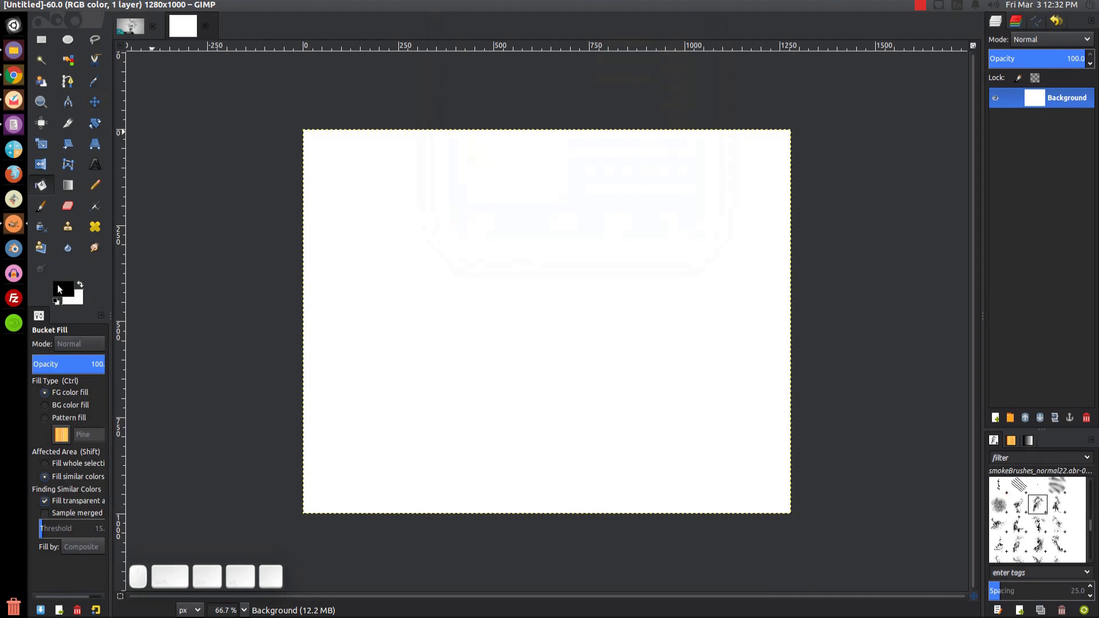
left_click(581, 285)
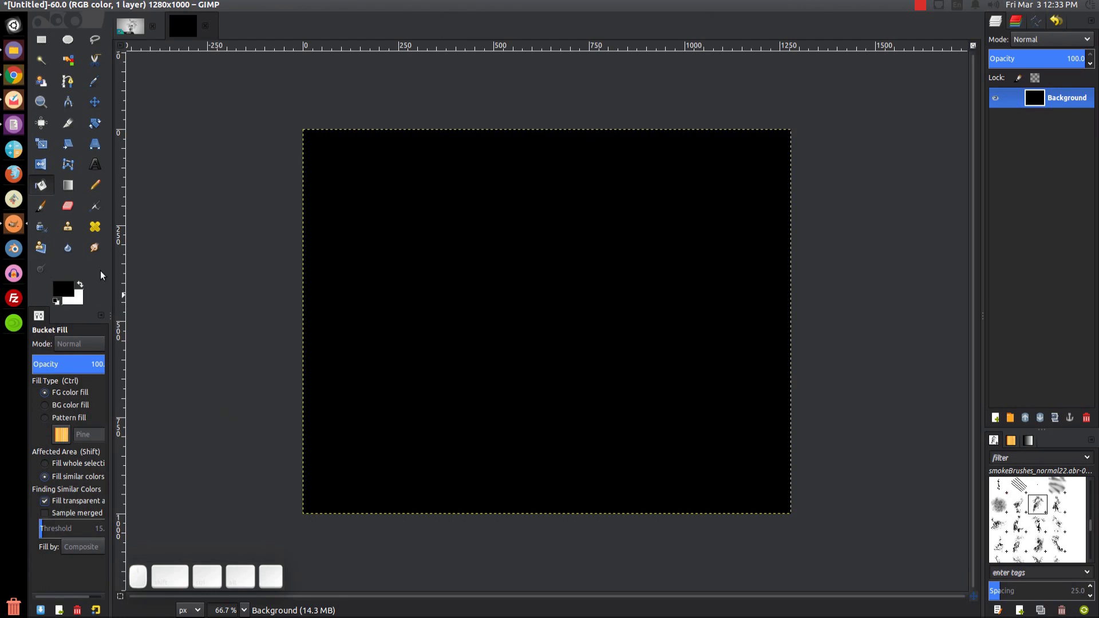
Preview man-852766_1280.jpg in the Tutorials folder and close the preview
left_click(18, 51)
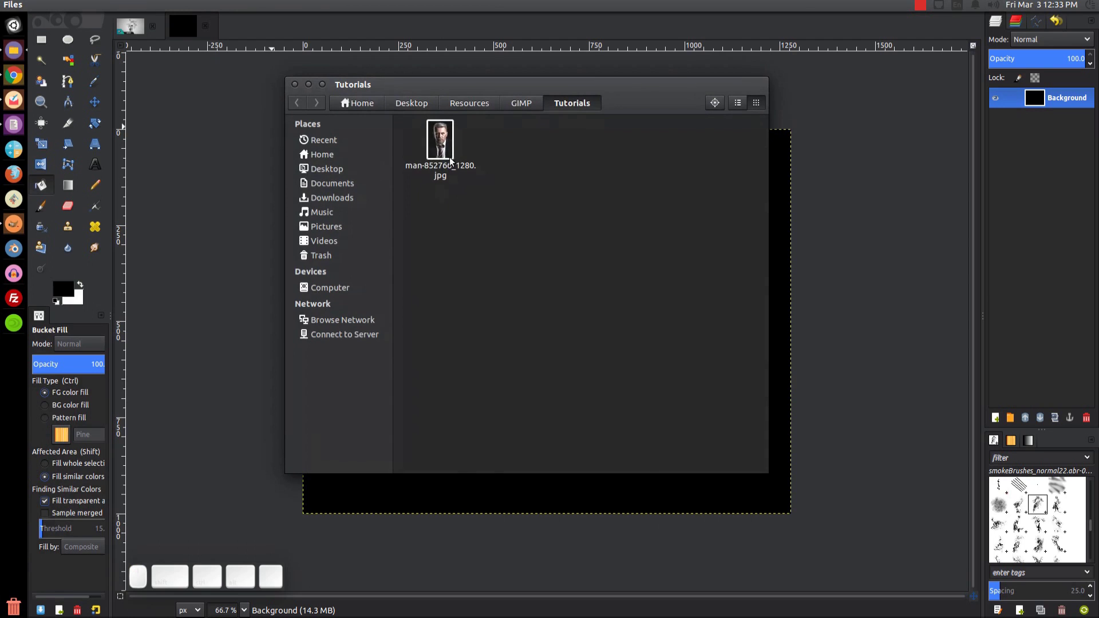
left_click(449, 162)
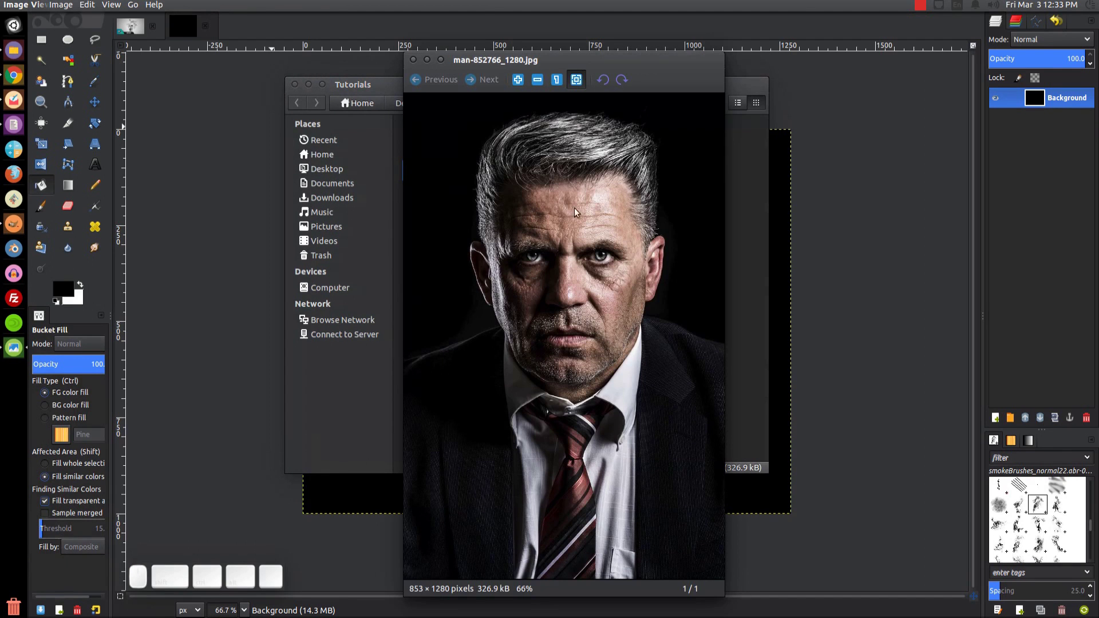
left_click(582, 63)
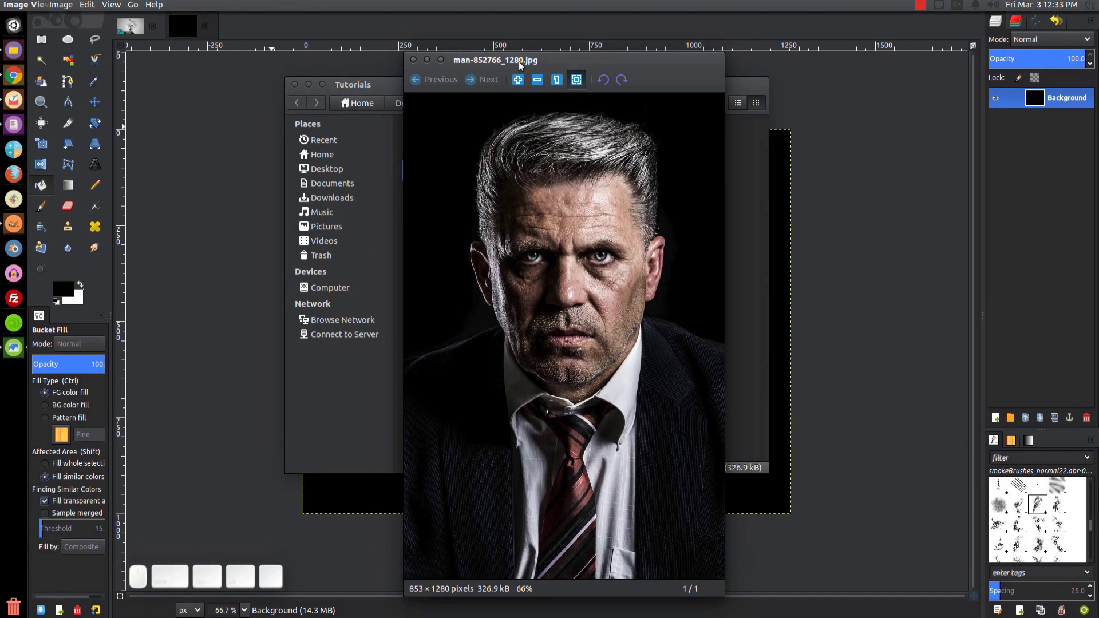
left_click(418, 59)
Drag the portrait photo onto the GIMP canvas as a new layer above the black background
left_click_drag(559, 86, 199, 122)
left_click_drag(195, 122, 576, 310)
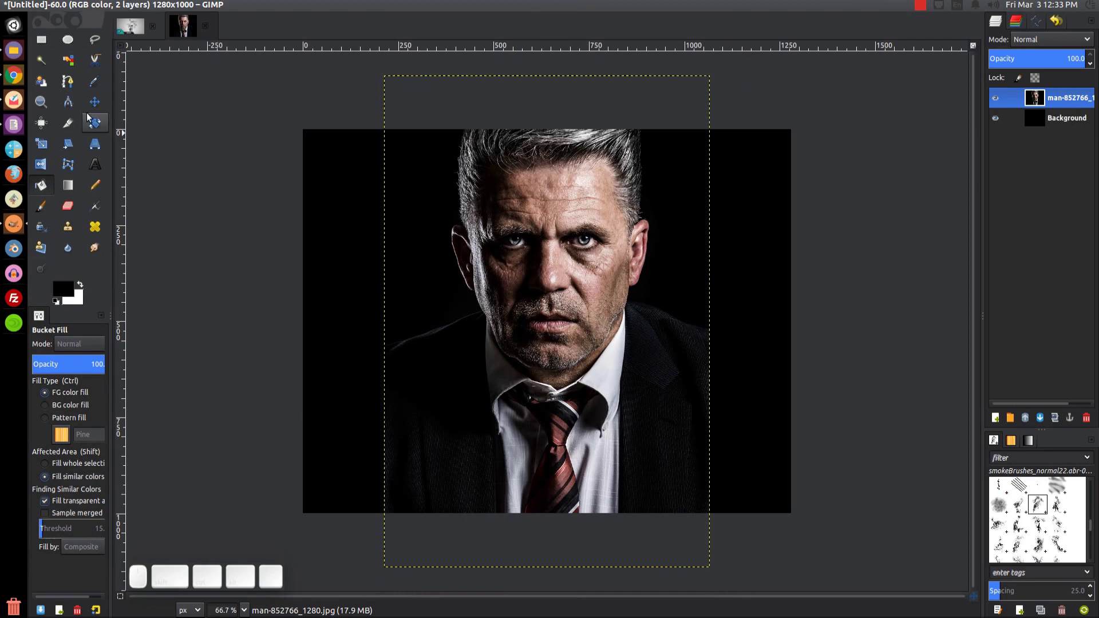
Scale the portrait layer down and move it to the canvas centre, shoulders at the bottom edge
left_click(46, 149)
left_click(564, 270)
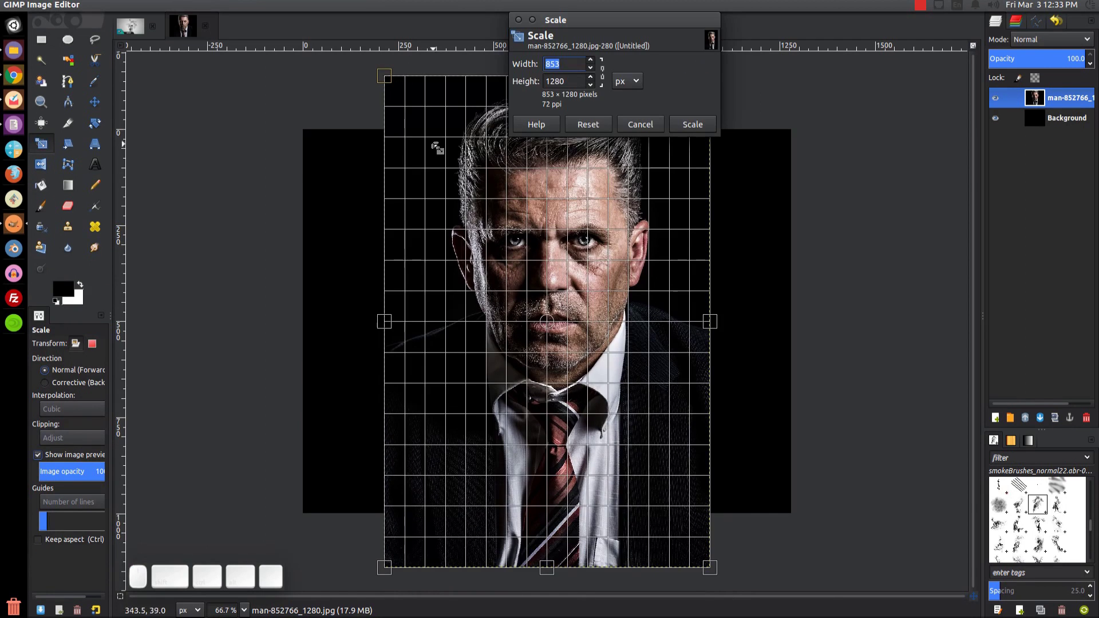
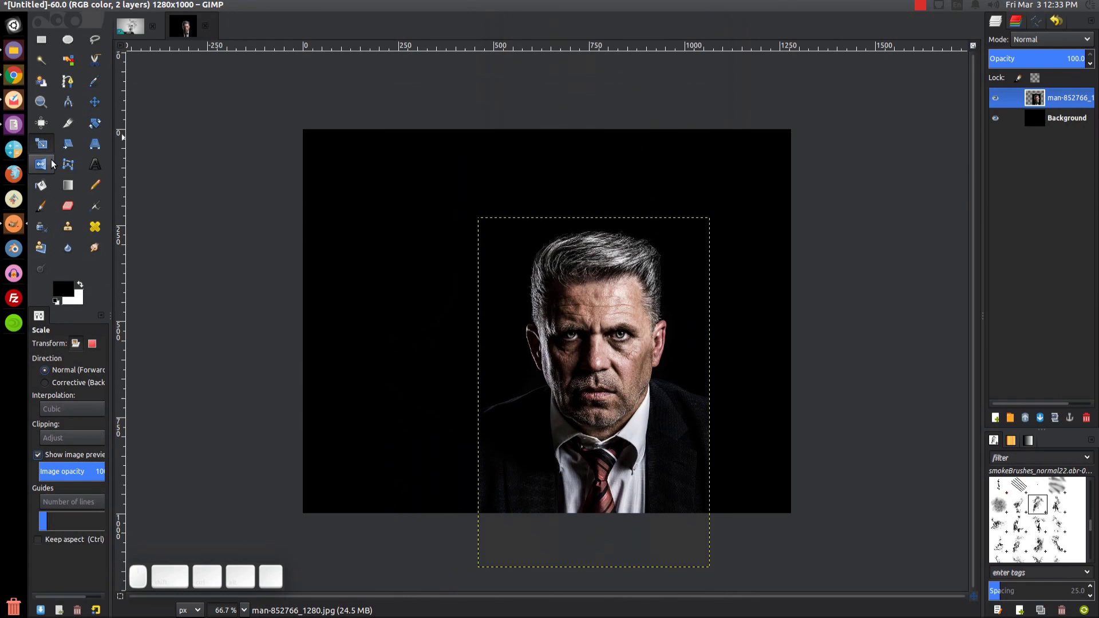
left_click(101, 109)
left_click_drag(632, 390, 474, 350)
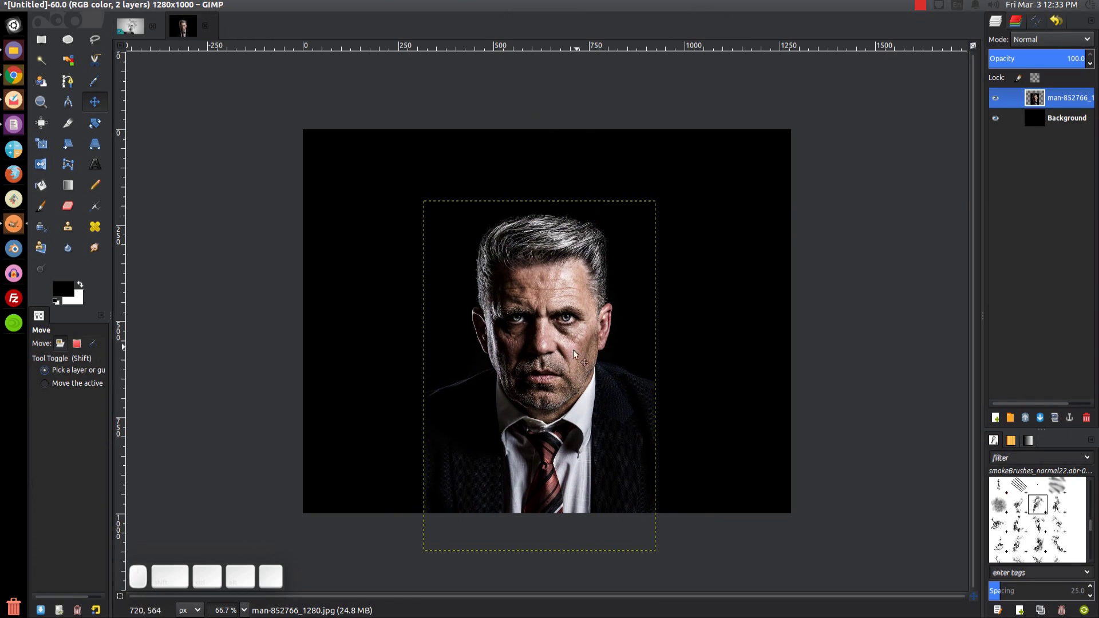
left_click_drag(578, 368, 554, 284)
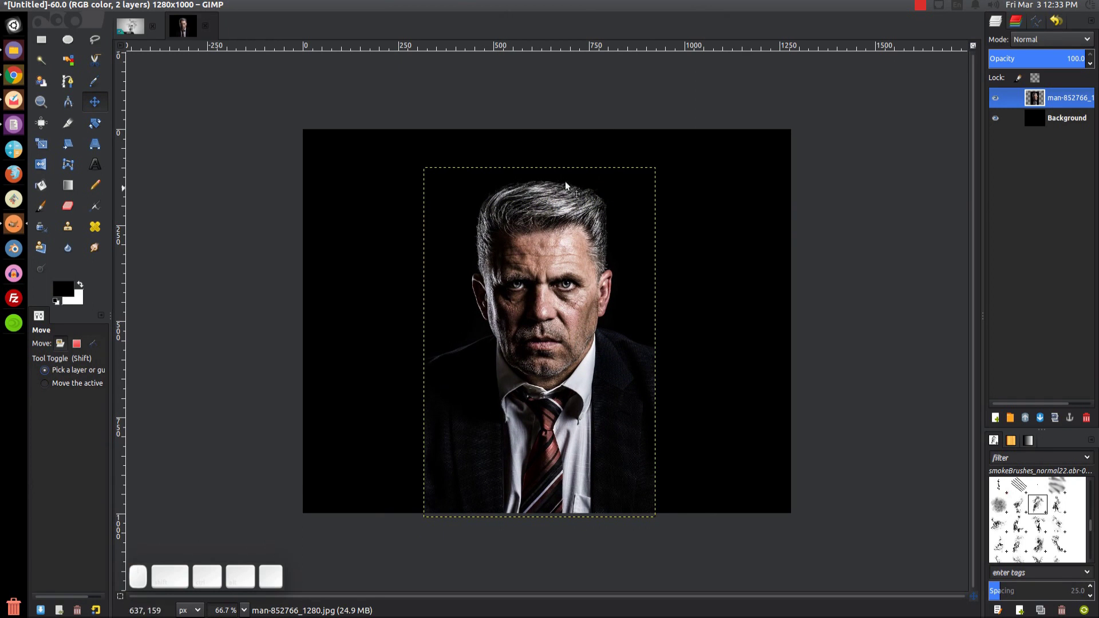
Compare with the finished thumbnail and shift the portrait slightly lower
left_click(127, 27)
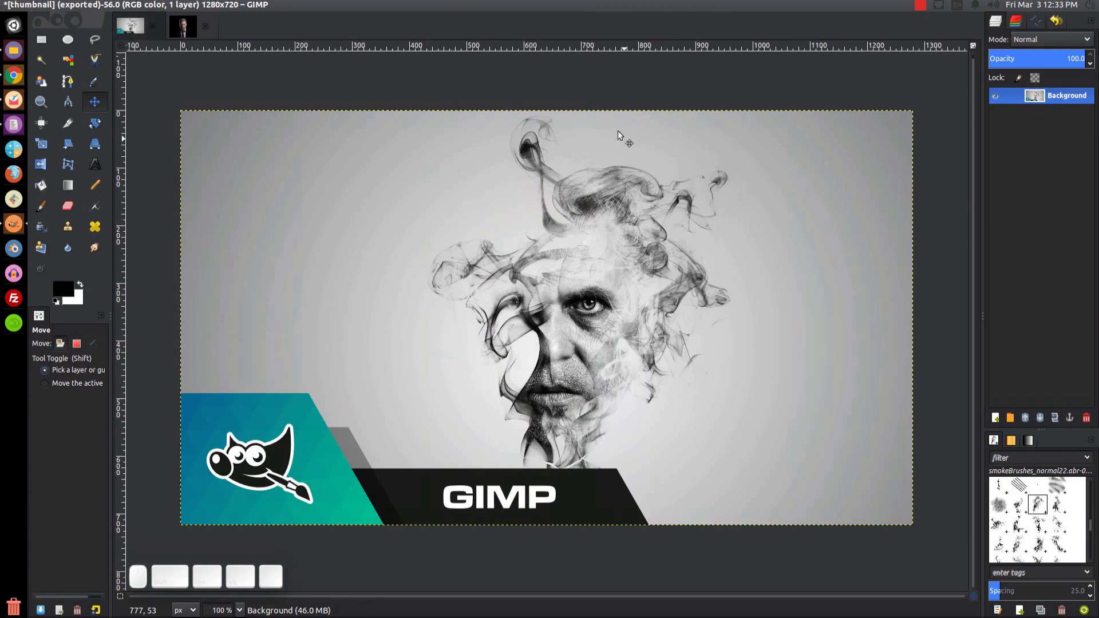
left_click(182, 30)
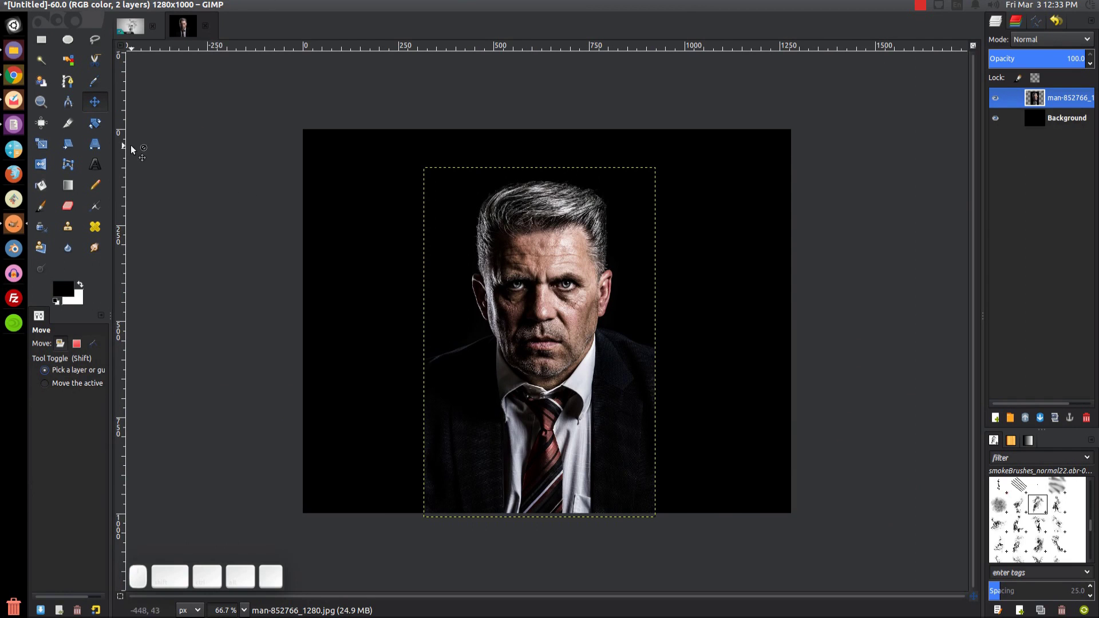
left_click(541, 297)
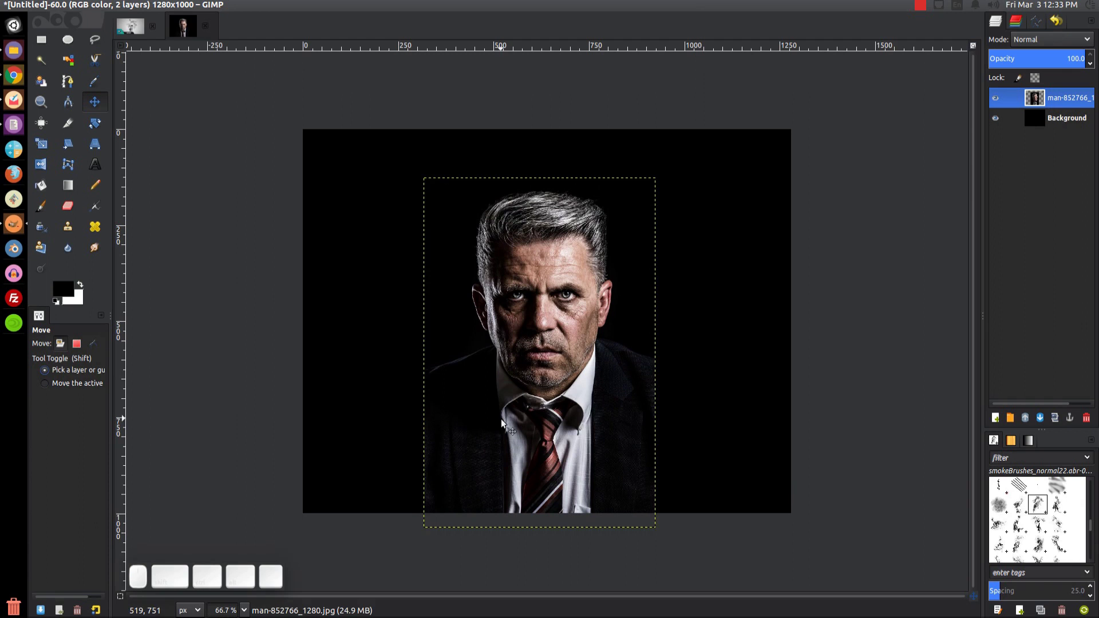
Desaturate the portrait layer to greyscale using the Luminosity mode
left_click(549, 357)
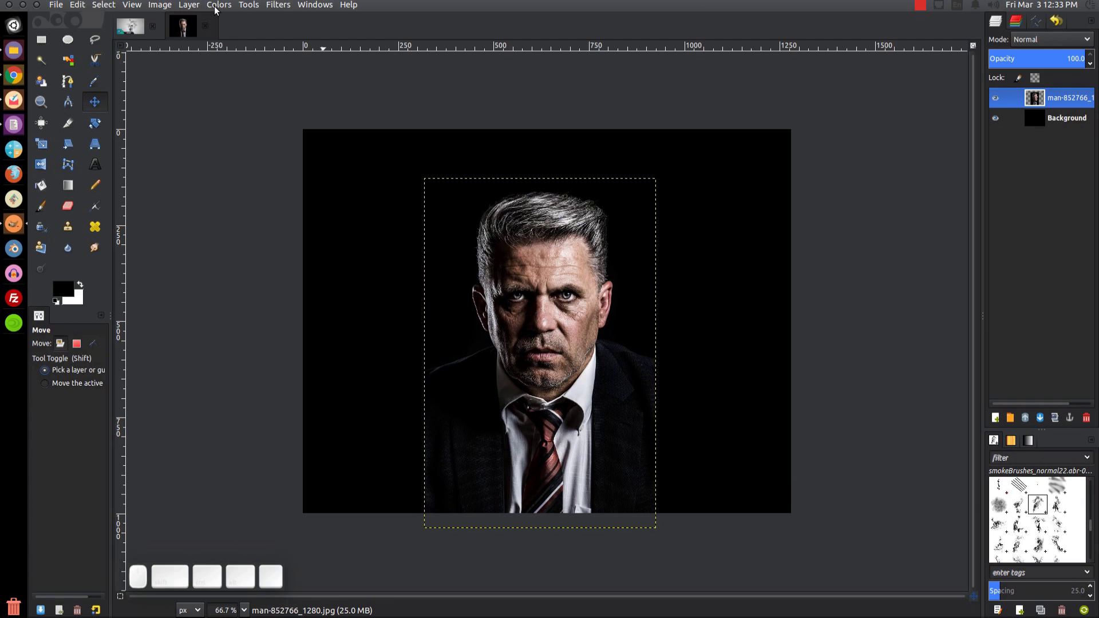
left_click(222, 6)
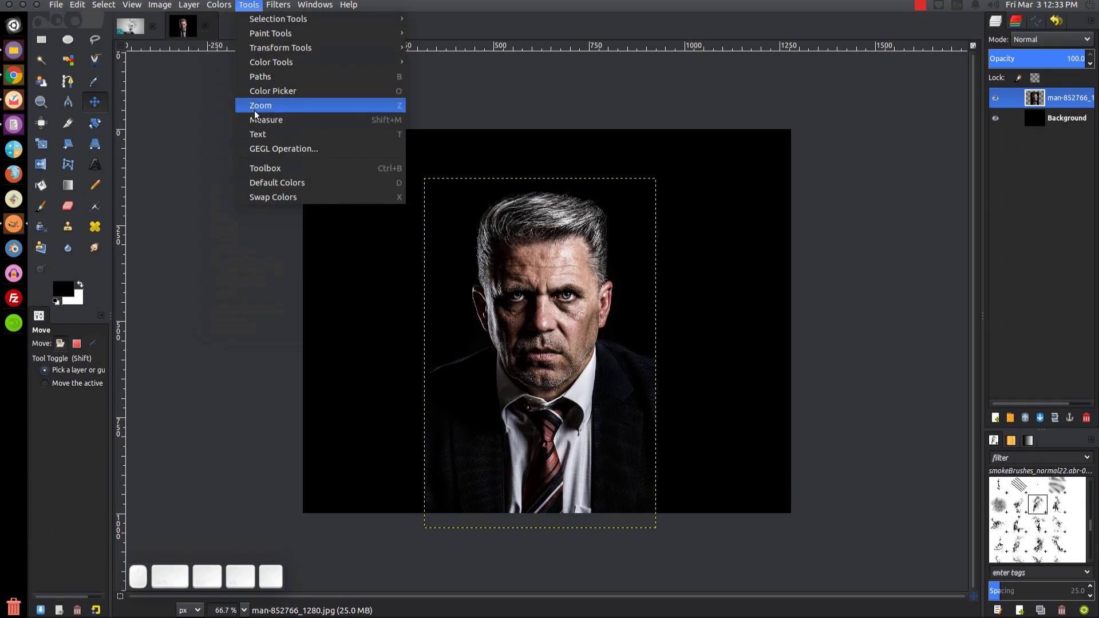
left_click(245, 133)
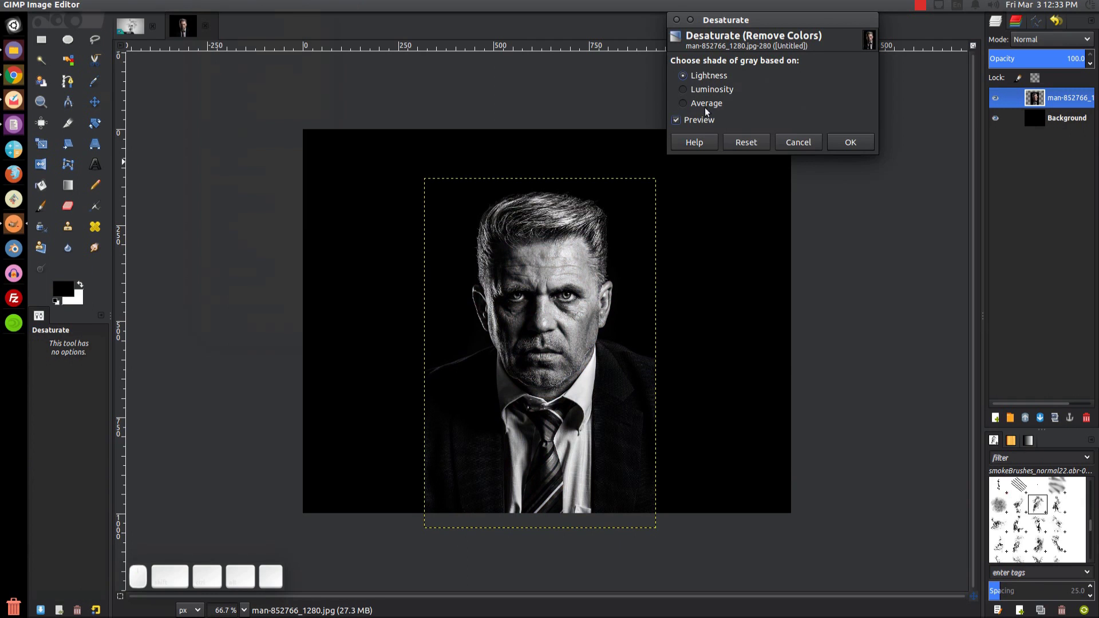
left_click(717, 90)
left_click(713, 105)
left_click(715, 95)
left_click(716, 85)
left_click(717, 80)
left_click(718, 90)
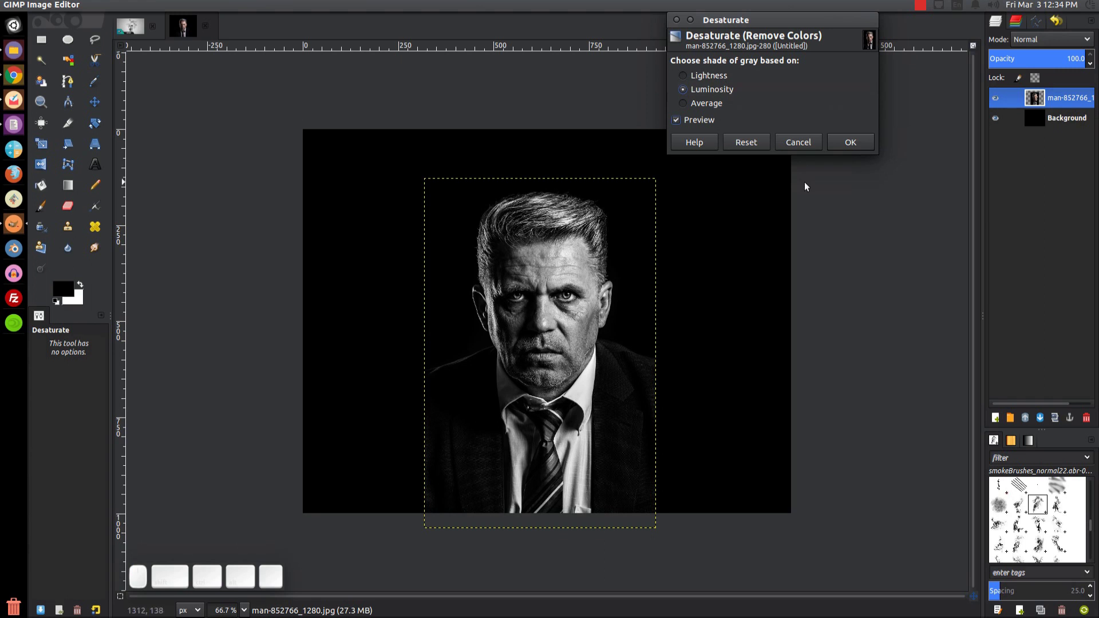
left_click(862, 140)
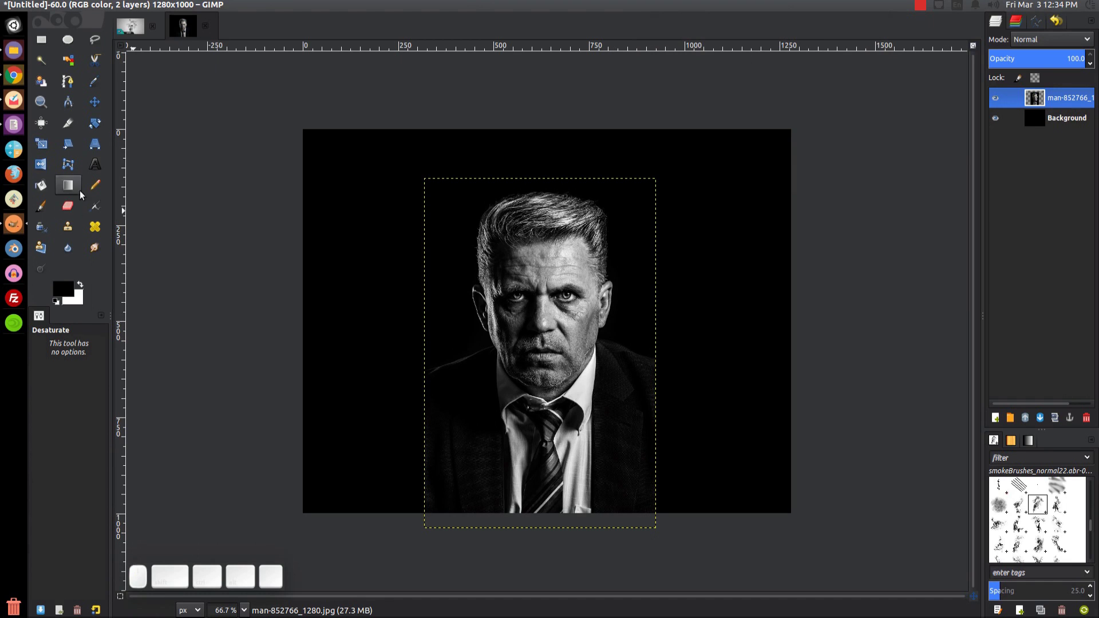
left_click(100, 104)
Nudge the portrait down and add a new white-filled layer above it
left_click_drag(561, 283, 538, 486)
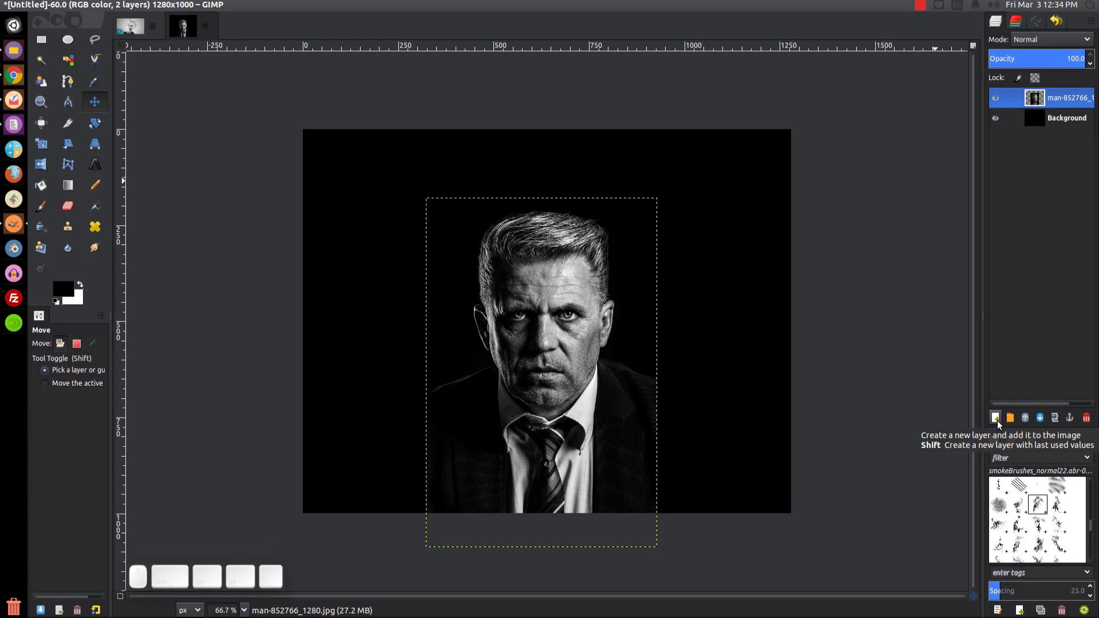
left_click(1002, 425)
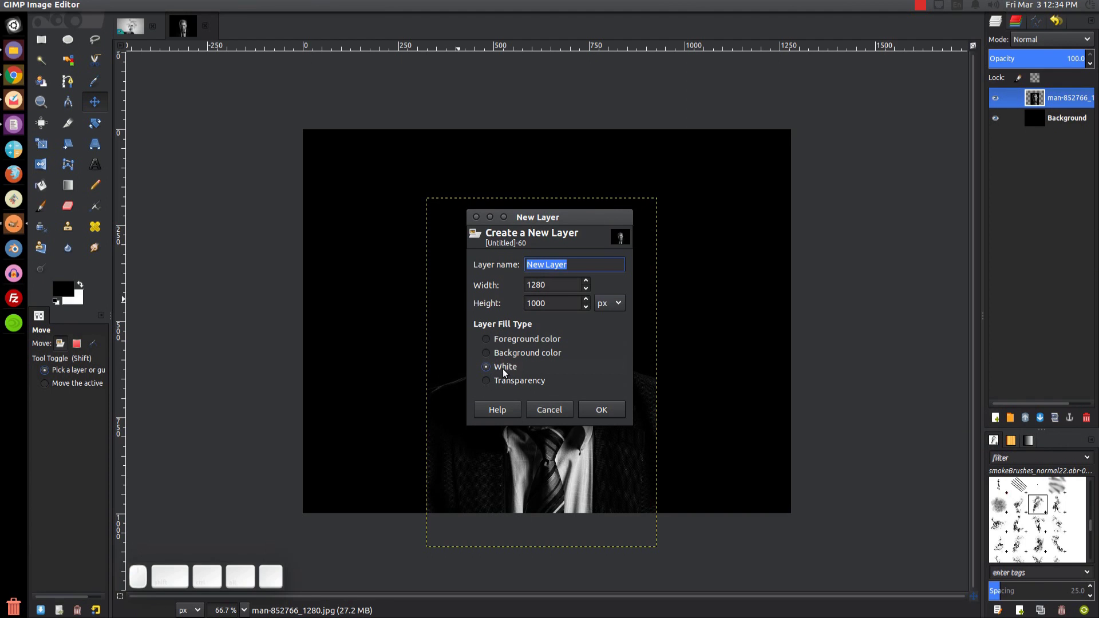
left_click(606, 410)
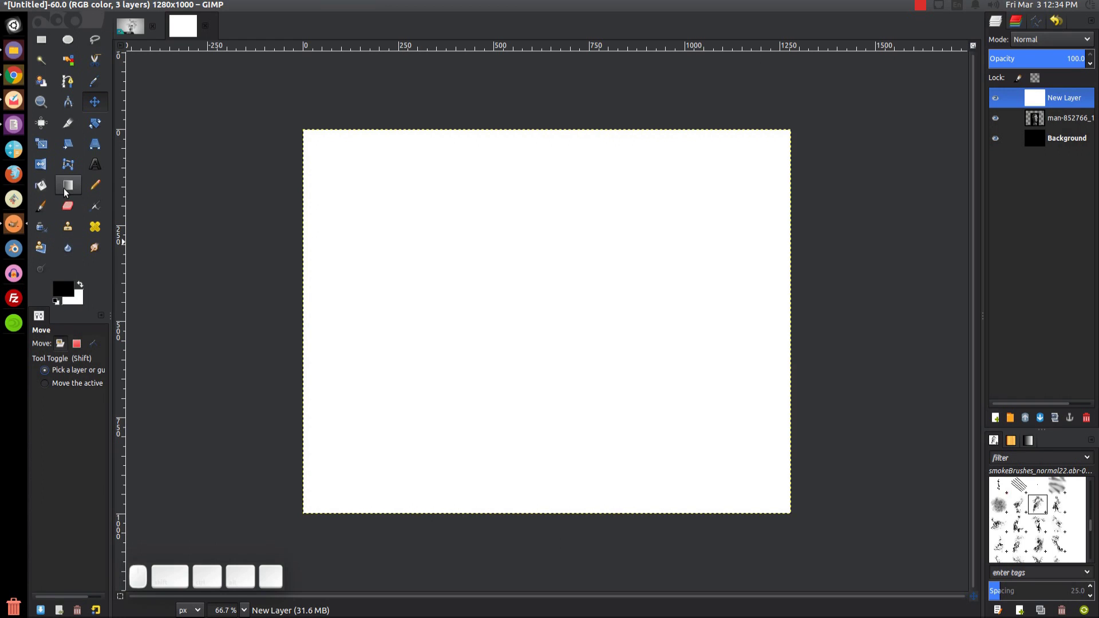
Set the Blend tool to the FG-to-BG gradient with default black and white colours
left_click(69, 193)
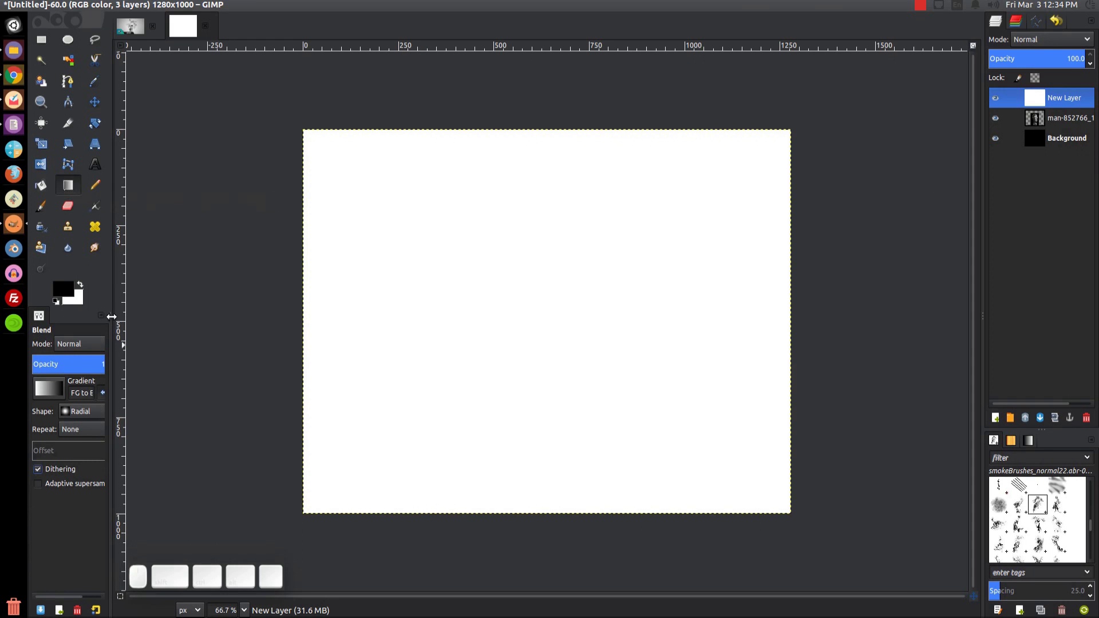
left_click_drag(113, 288, 166, 295)
left_click(55, 250)
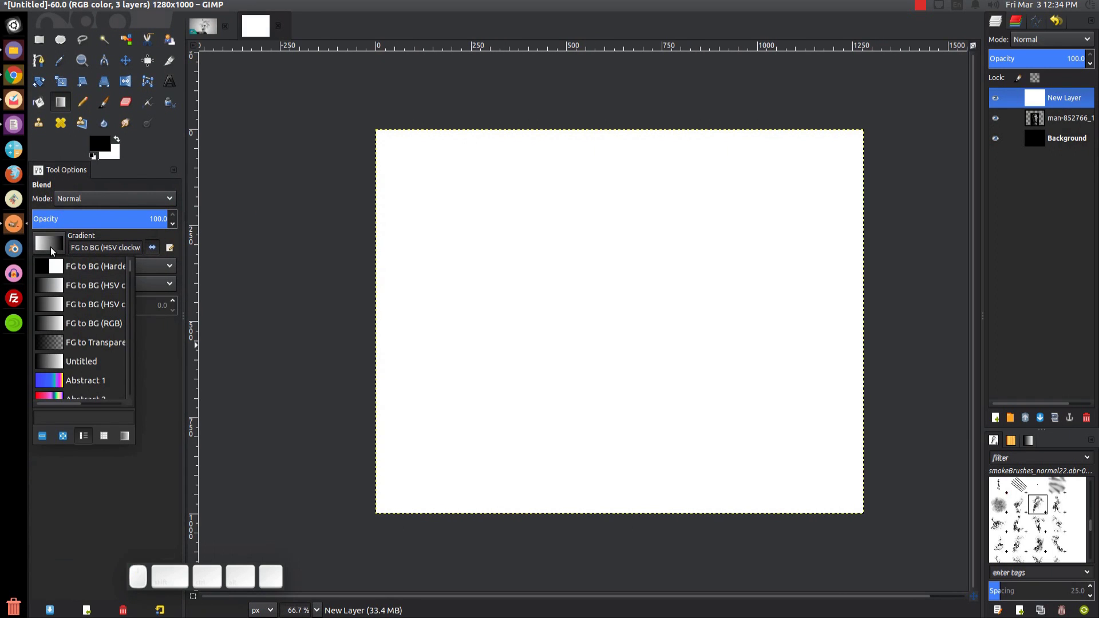
left_click(87, 287)
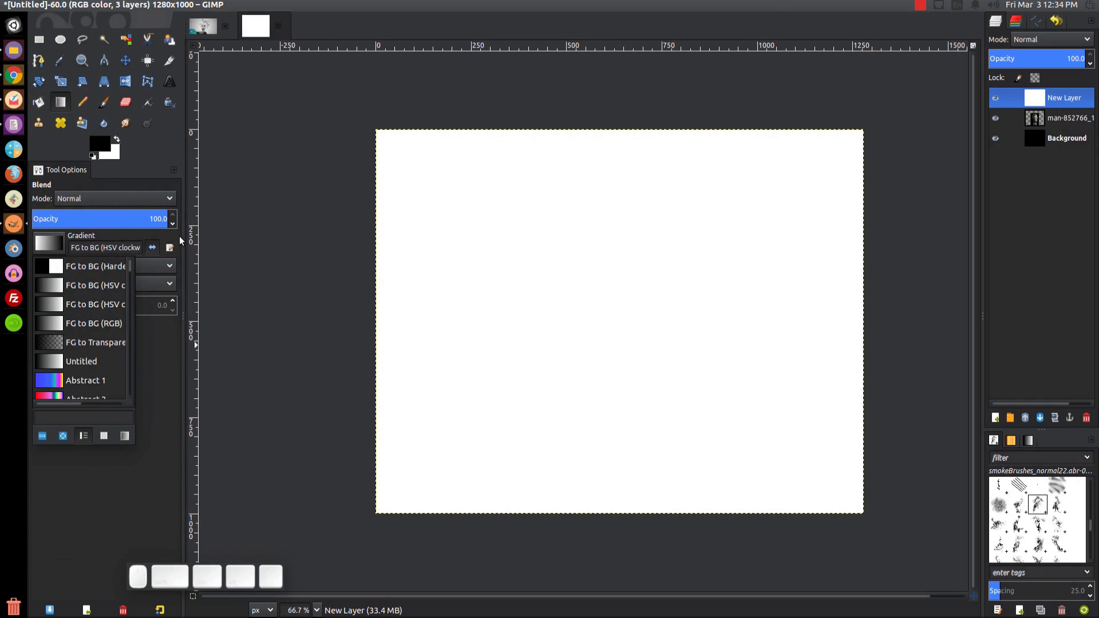
left_click(187, 233)
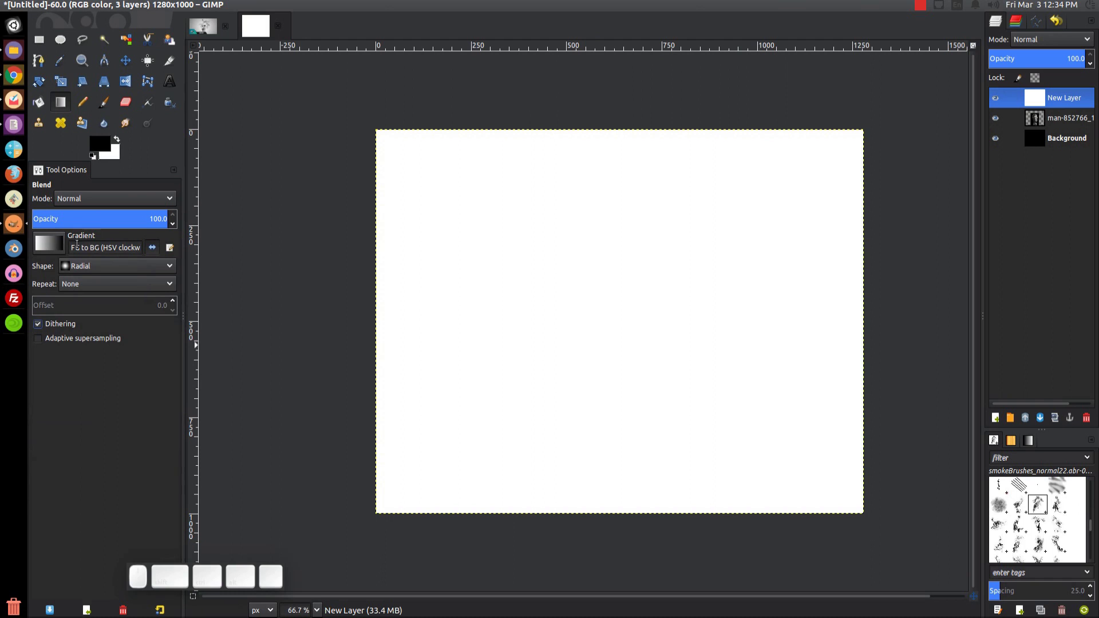
left_click(89, 264)
left_click(90, 268)
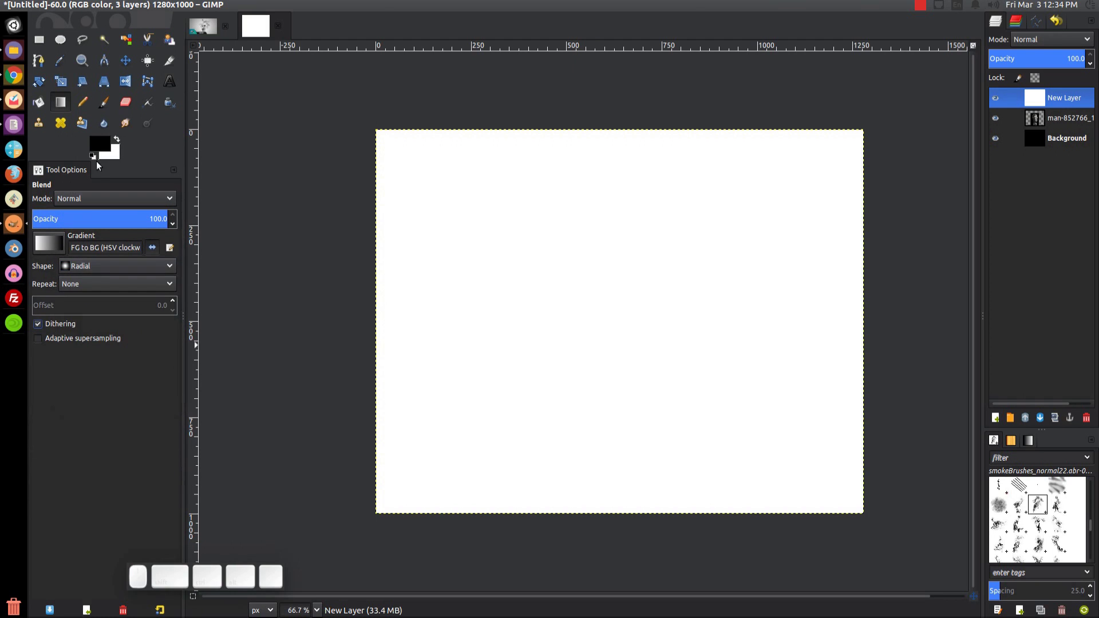
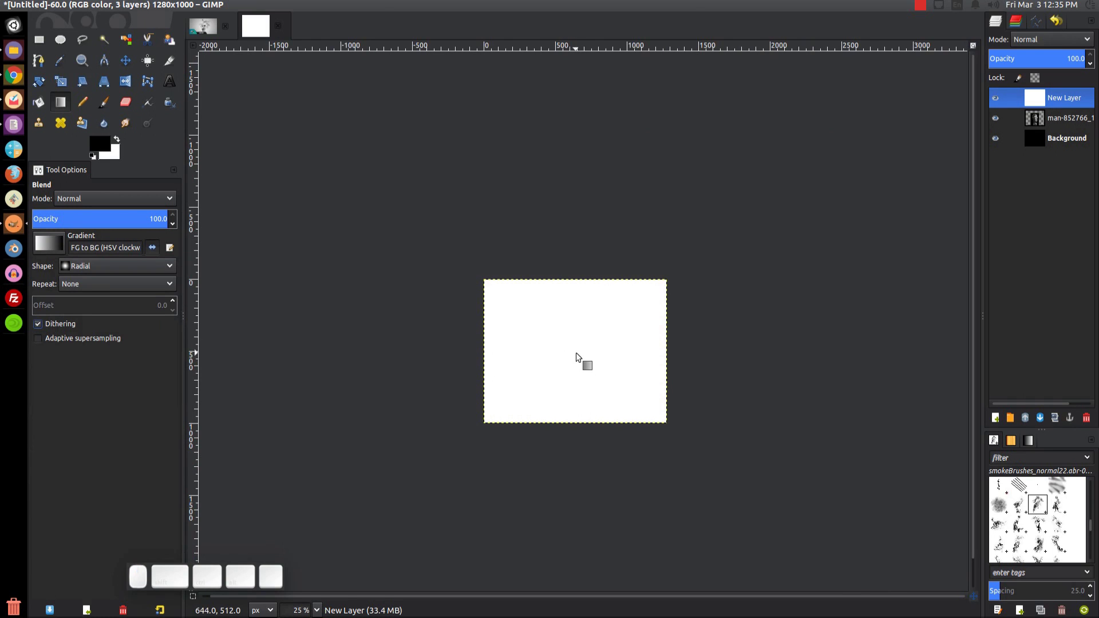
Draw a radial white-to-grey gradient from the canvas centre on New Layer and lower its opacity to 90
left_click_drag(581, 358, 315, 126)
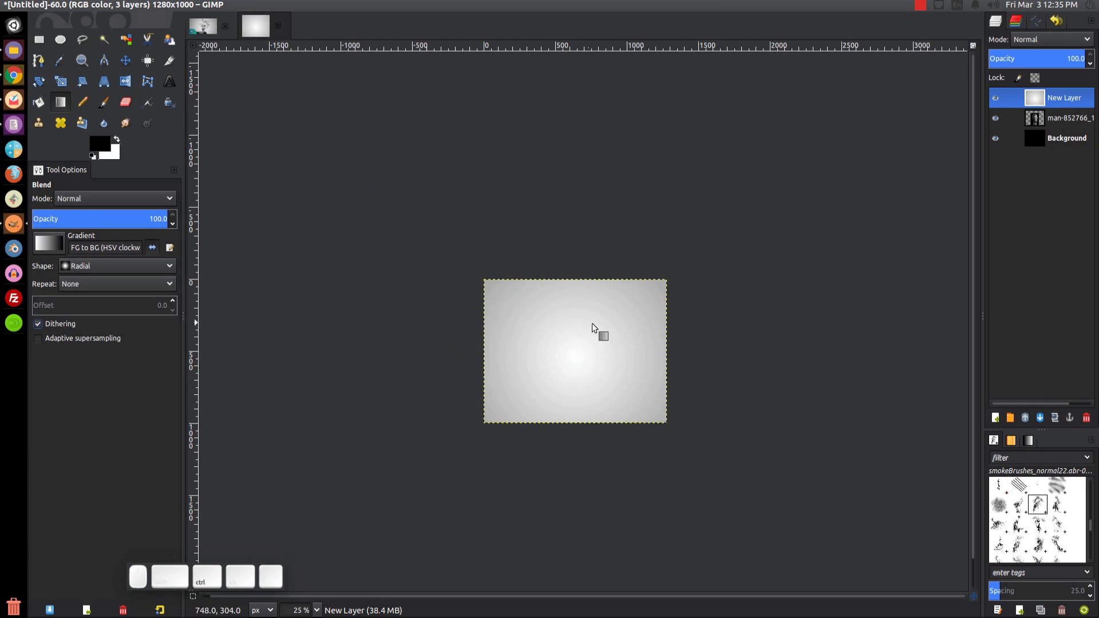
key("ctrl+z")
left_click_drag(583, 360, 251, 219)
left_click_drag(648, 398, 645, 388)
key("1")
left_click_drag(574, 276, 569, 345)
scroll("down", 3)
middle_click(529, 343)
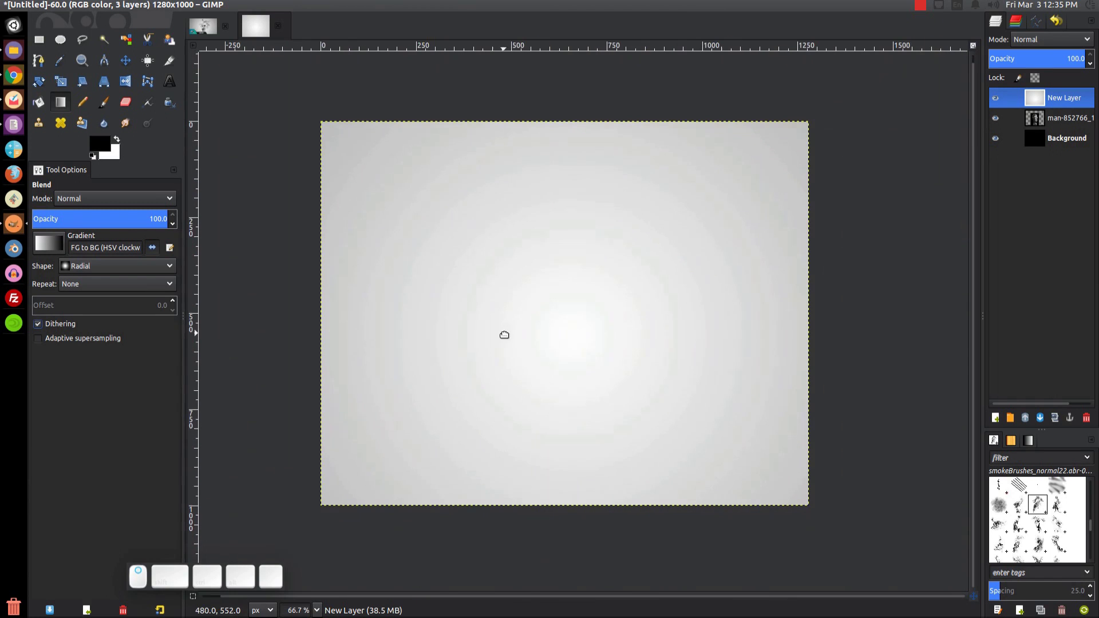
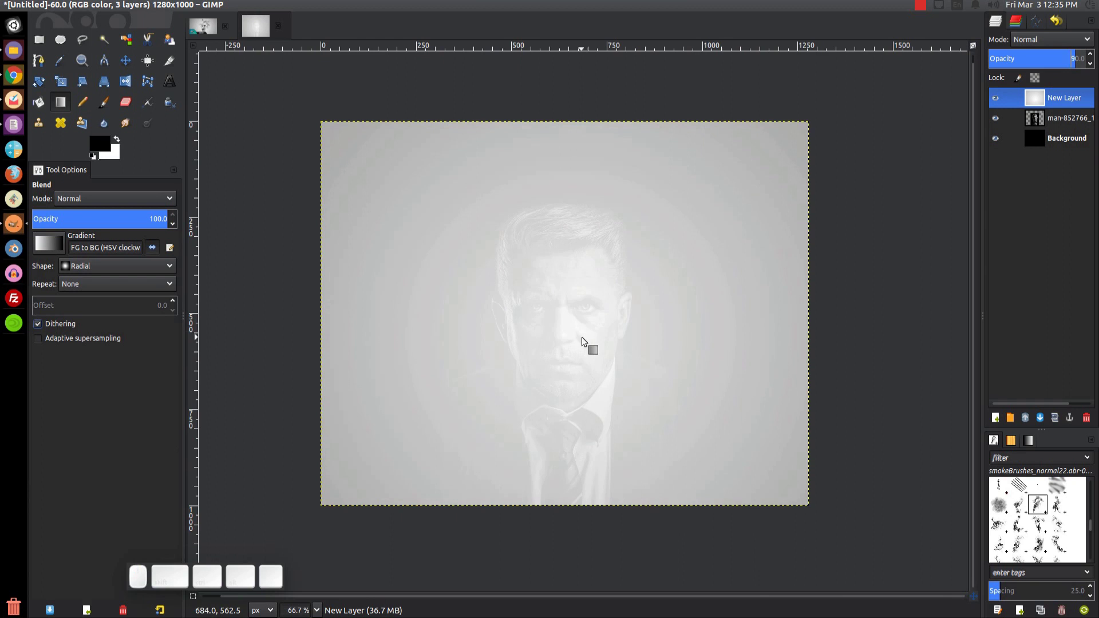
scroll("up", 3)
middle_click(624, 331)
scroll("down", 3)
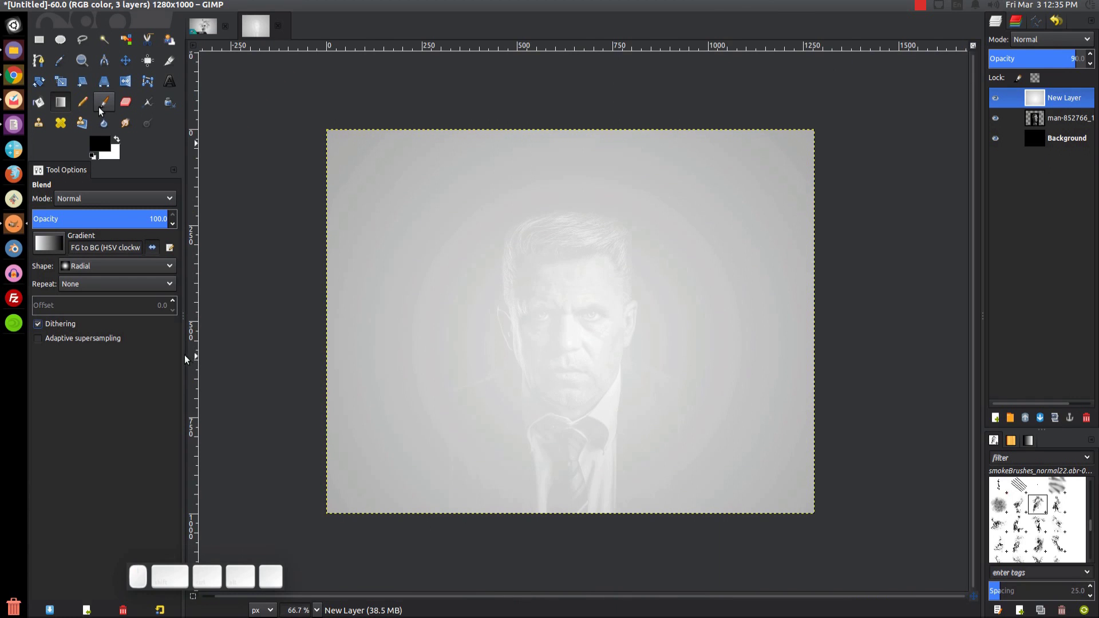
Select the Paintbrush with a smoke brush at size 500
left_click(103, 109)
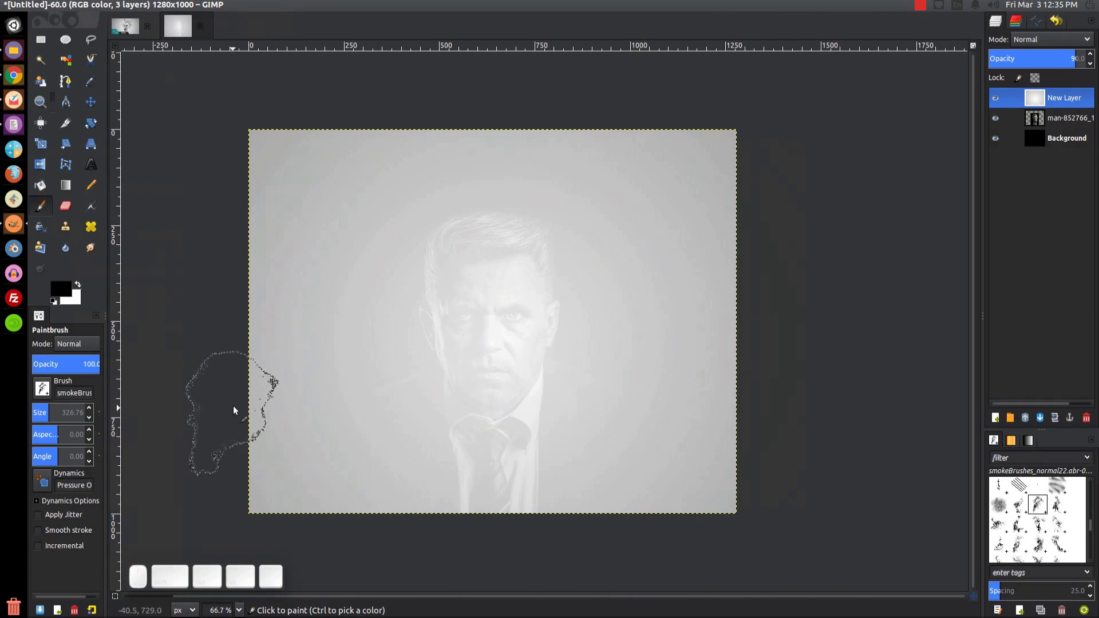
left_click(48, 210)
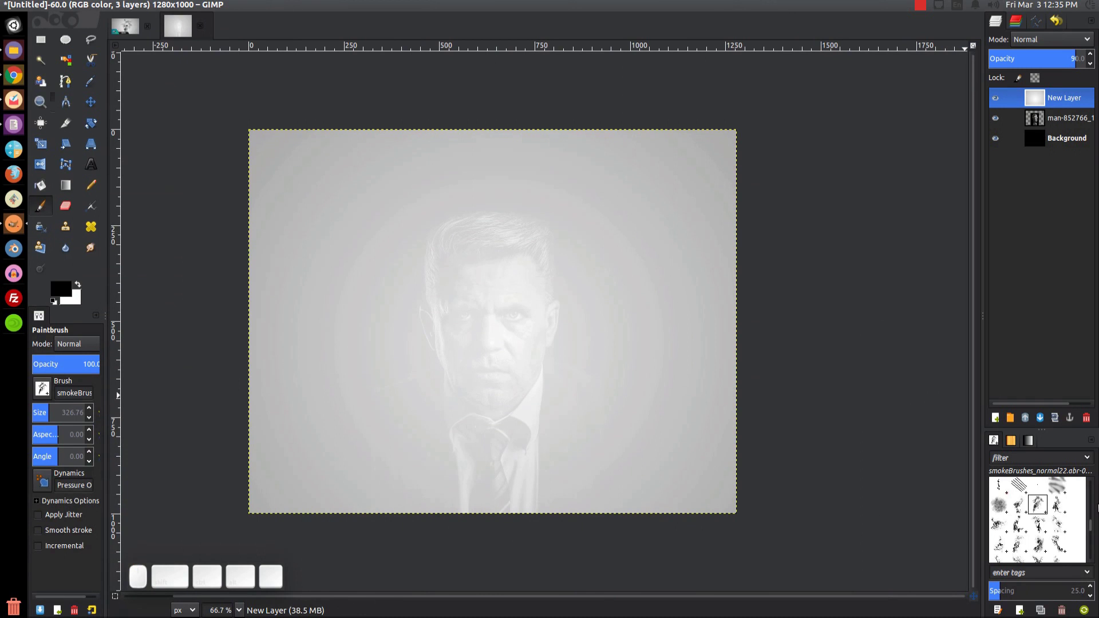
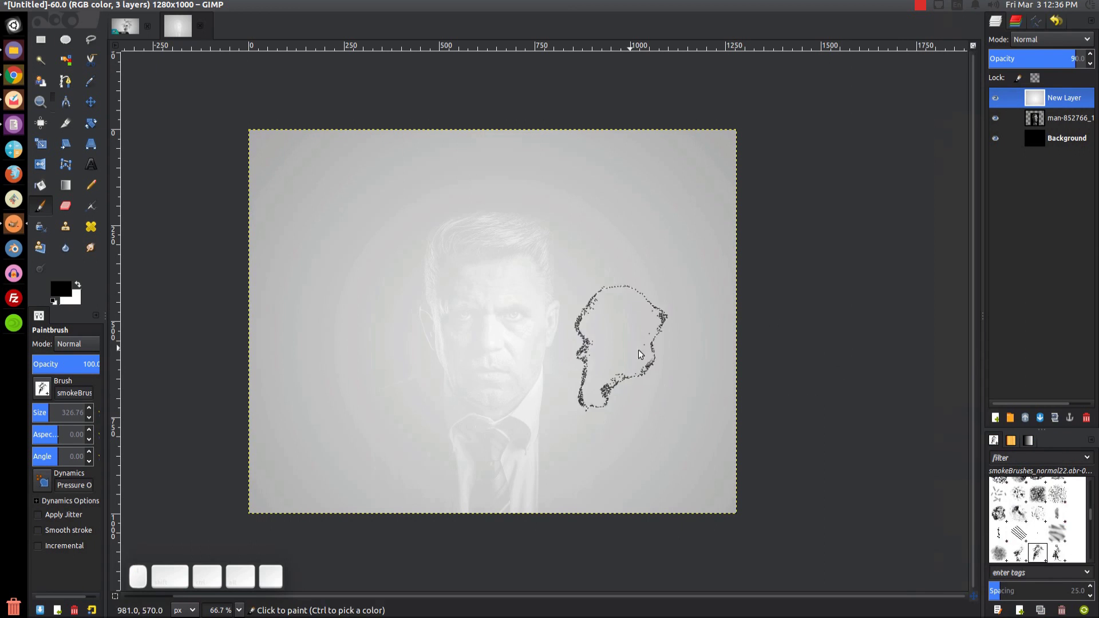
scroll("down", 3)
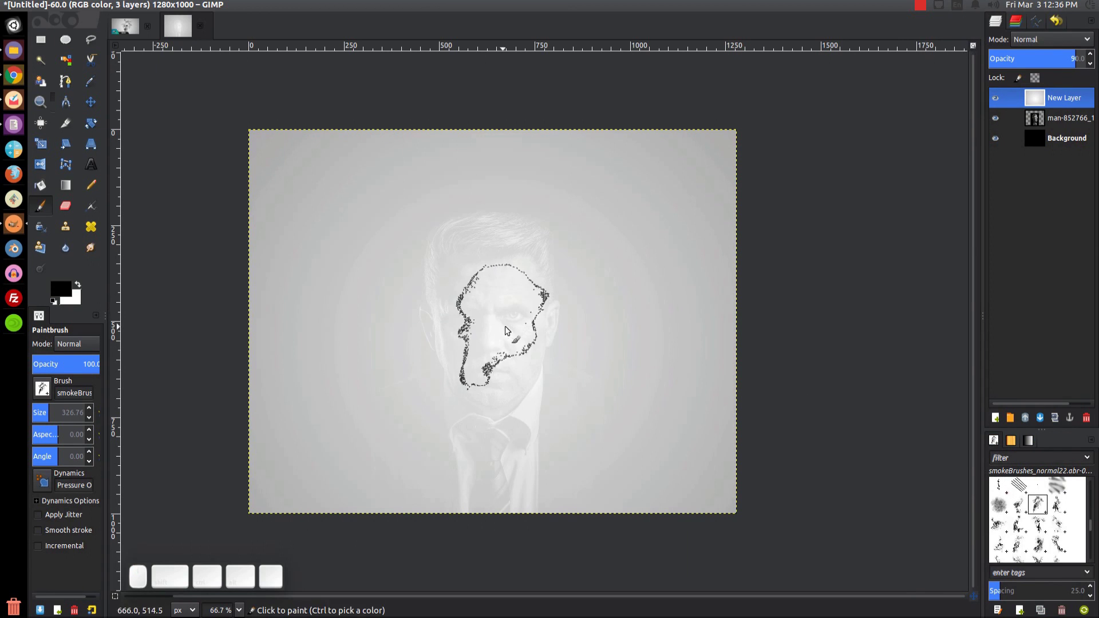
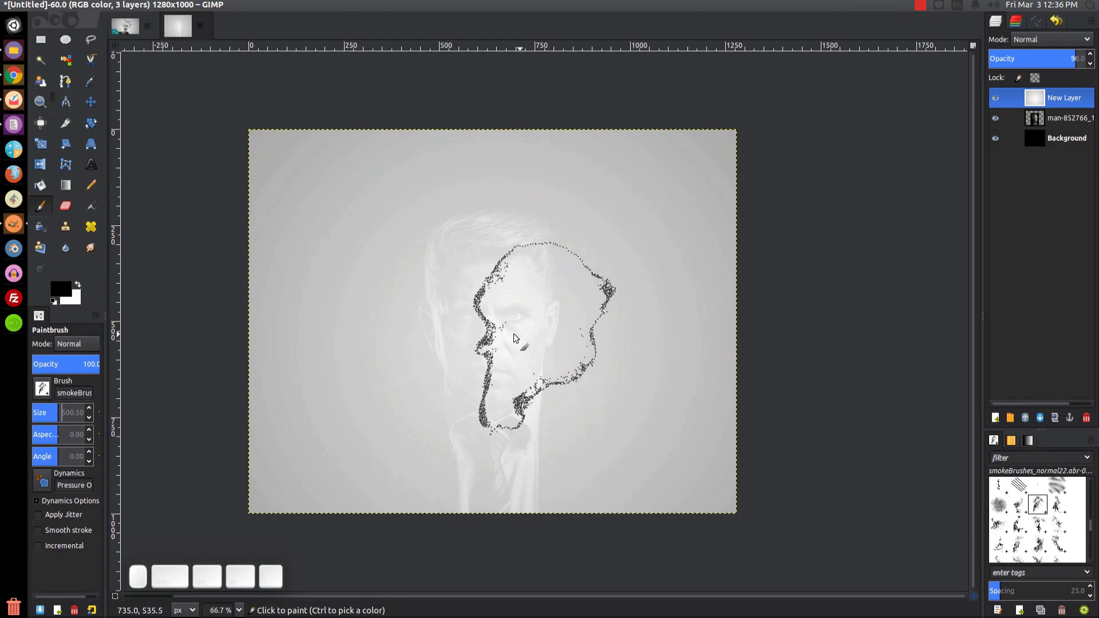
Add a fully white (full opacity) layer mask to the gradient layer
right_click(1049, 100)
left_click(991, 291)
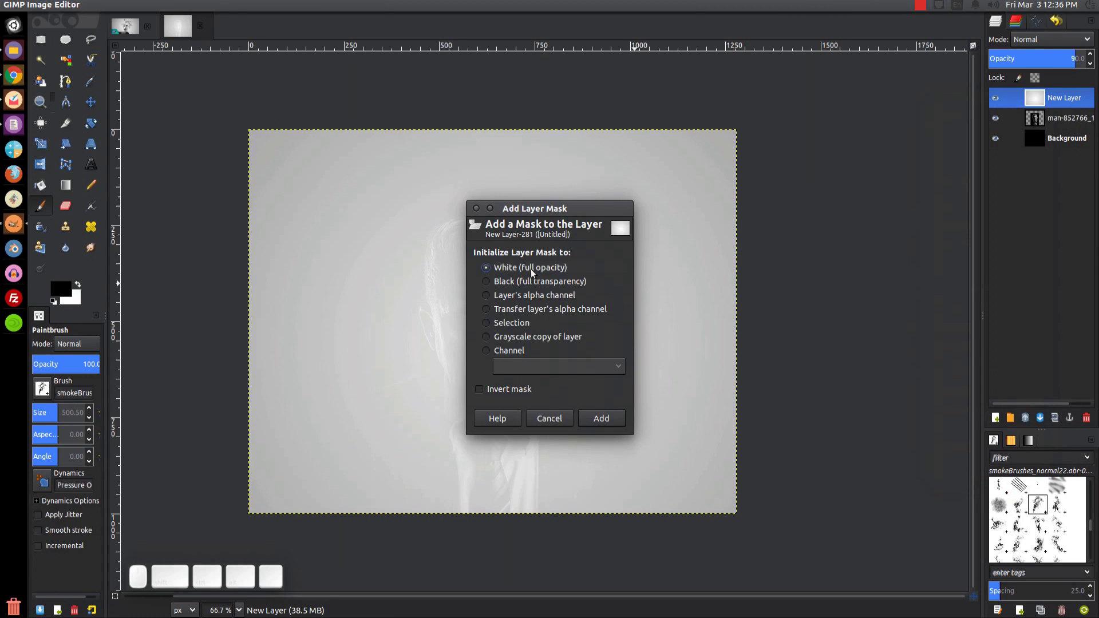
left_click(598, 421)
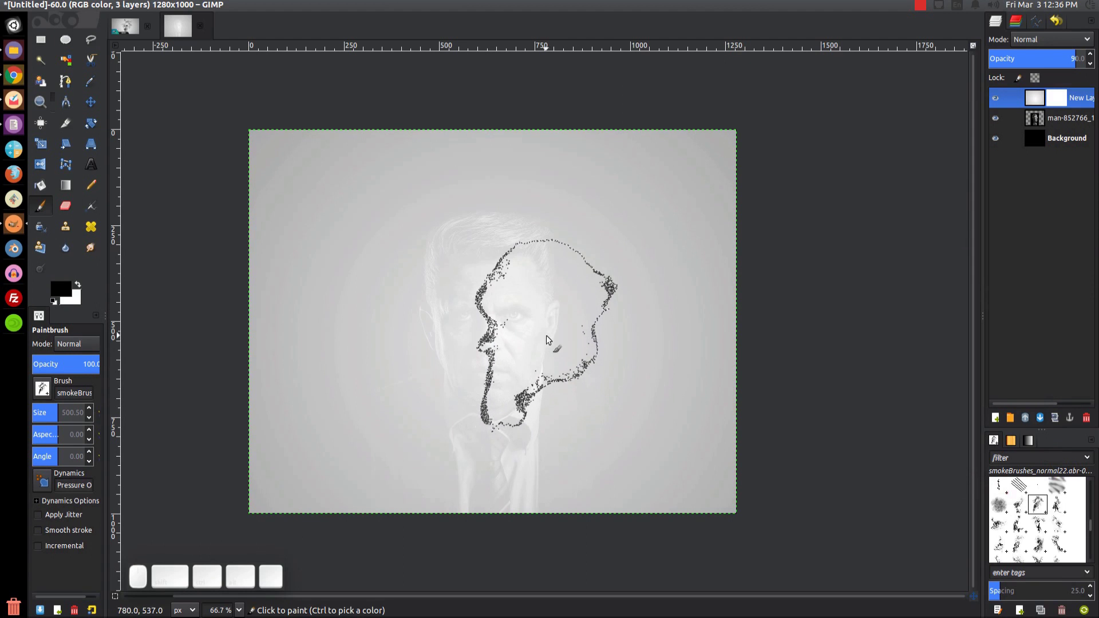
Stamp black smoke brushes on the mask over both sides of the face and the top of the head
left_click(549, 340)
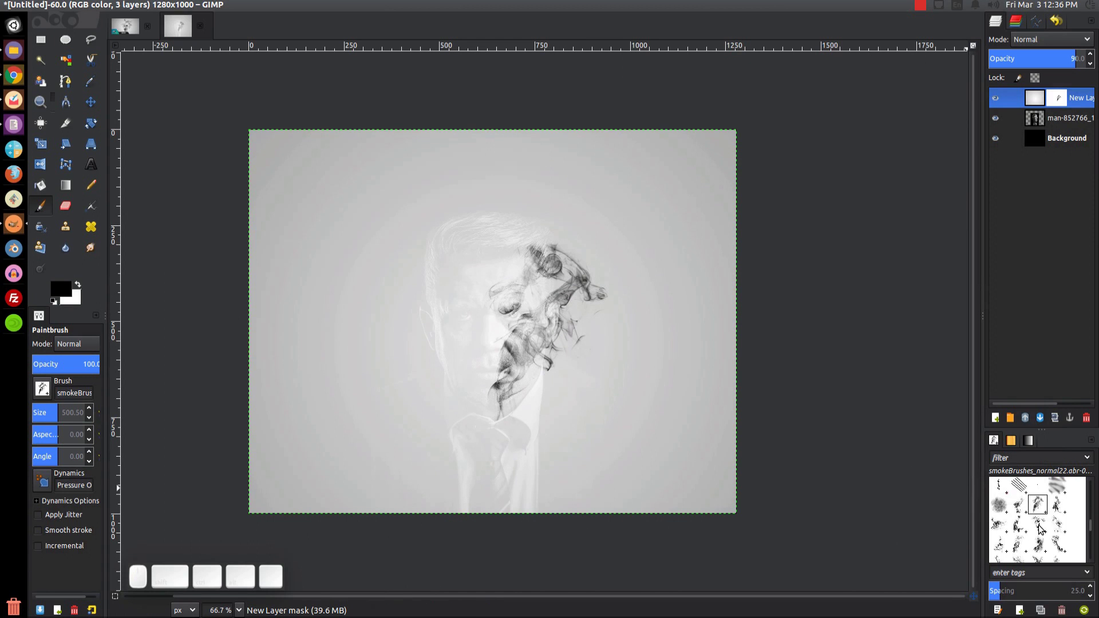
left_click(1044, 530)
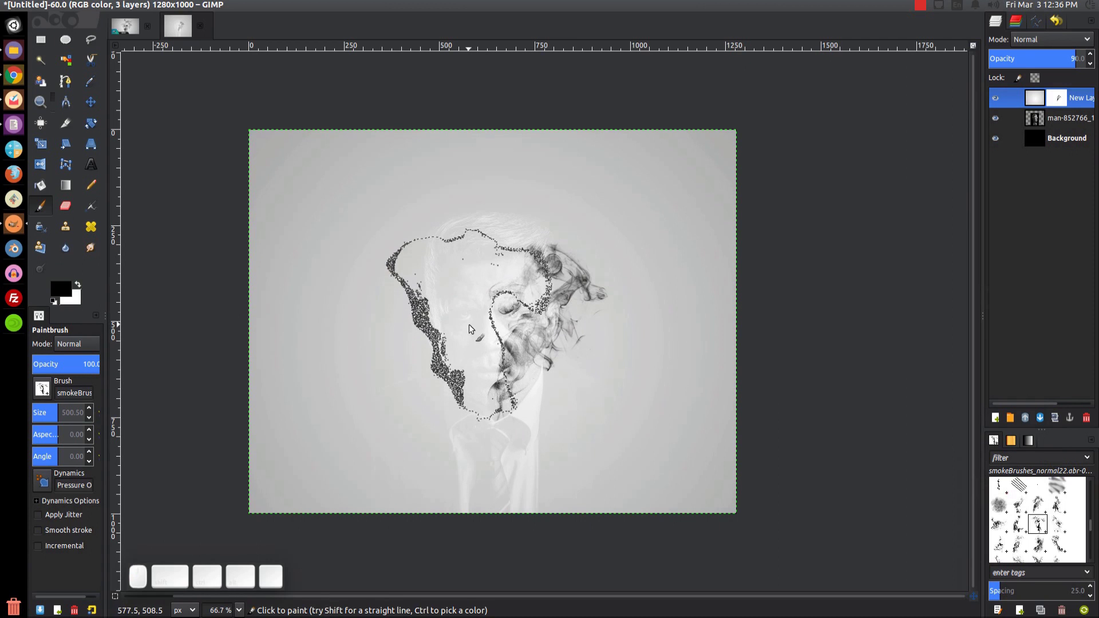
left_click(484, 327)
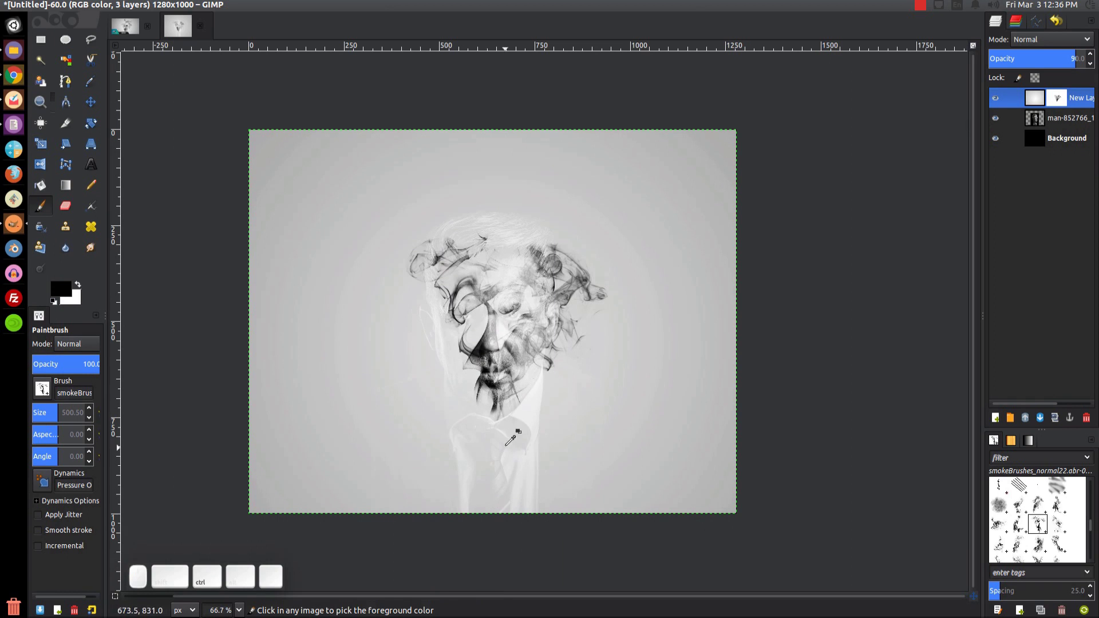
key("ctrl+z")
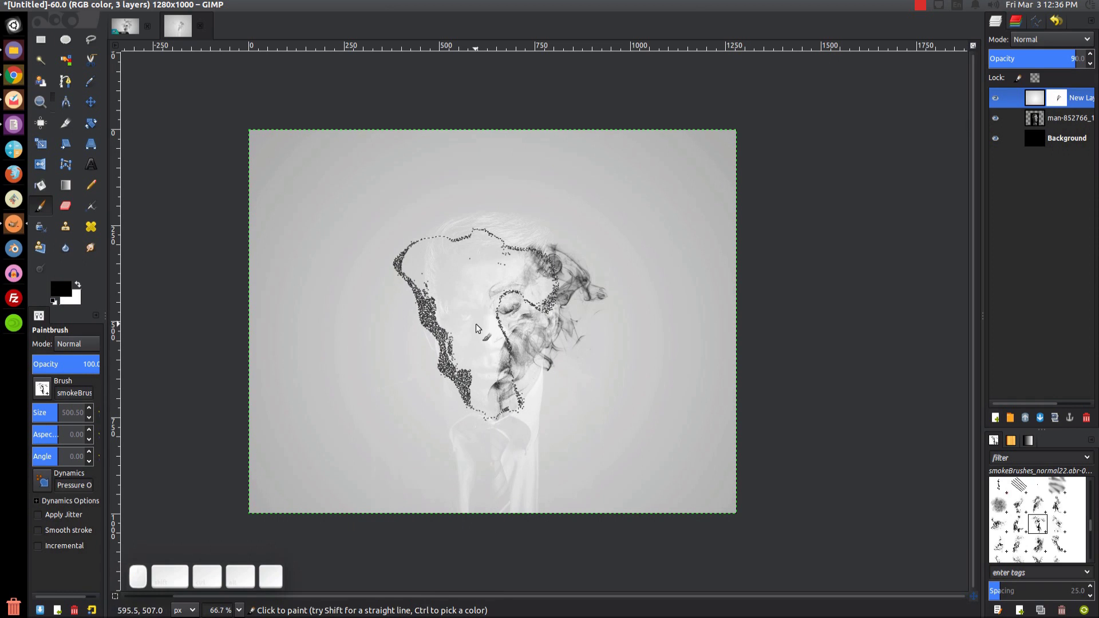
left_click(480, 324)
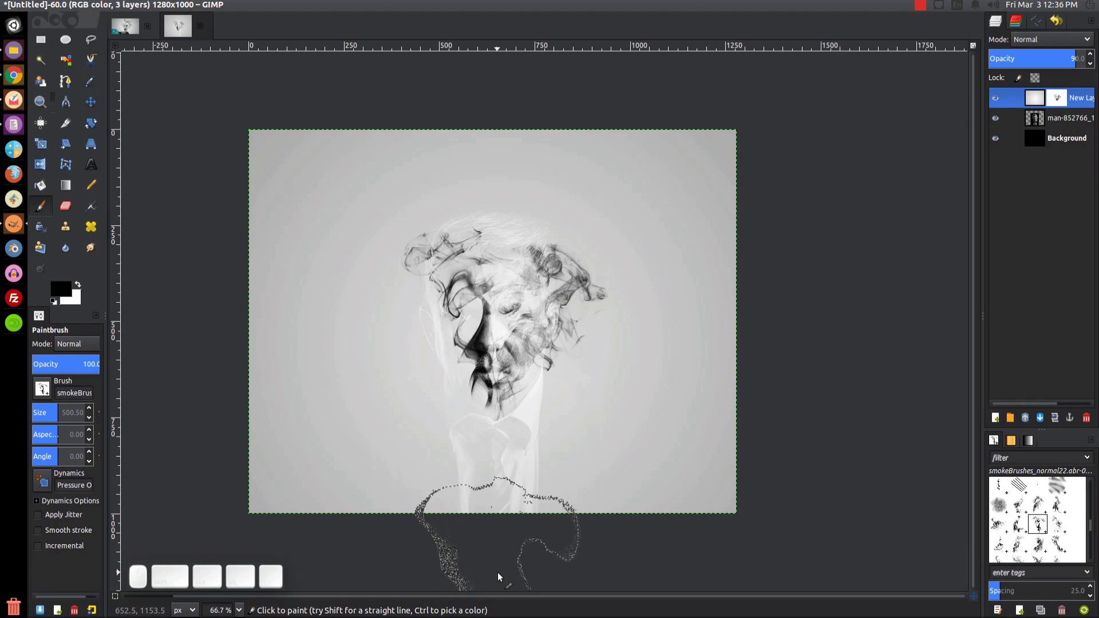
key("ctrl+z")
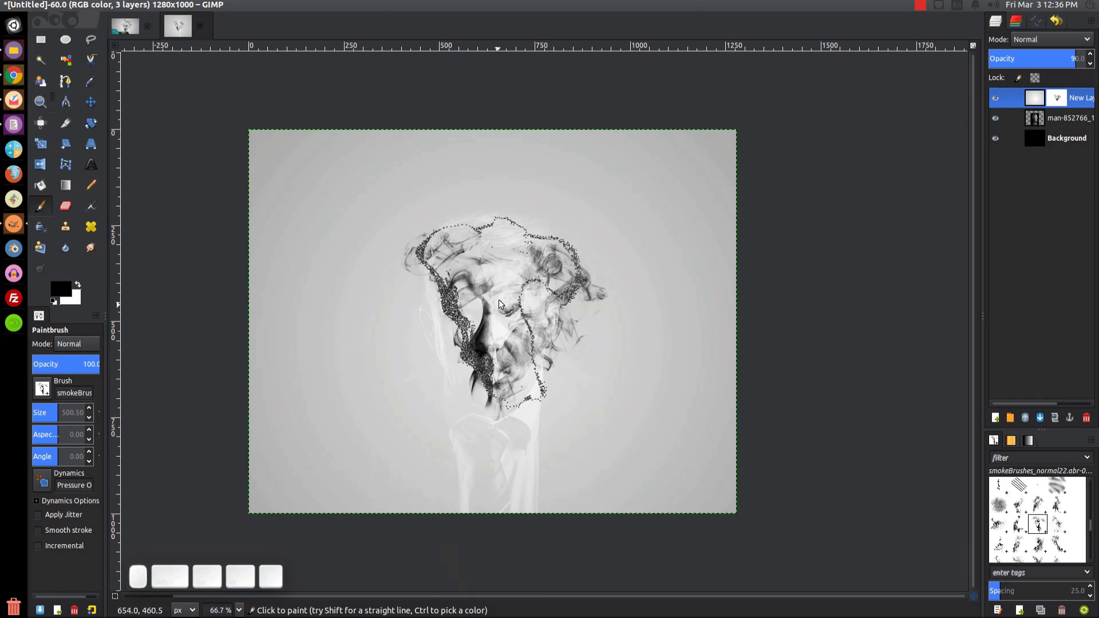
left_click(486, 298)
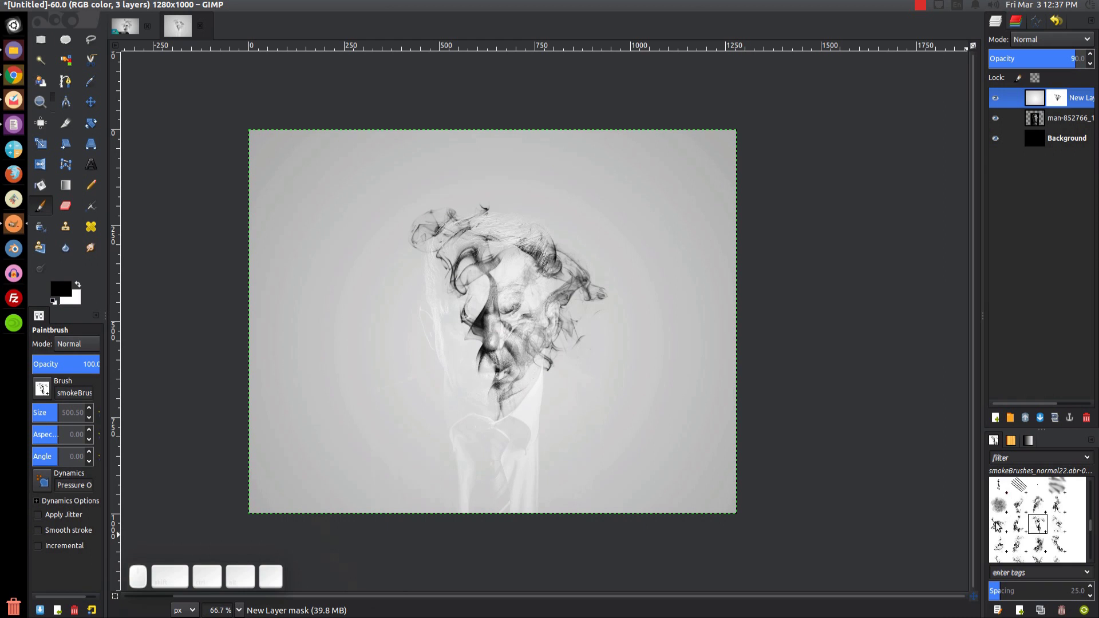
Switch to another smoke brush and stamp smoke rising above the head
left_click(999, 525)
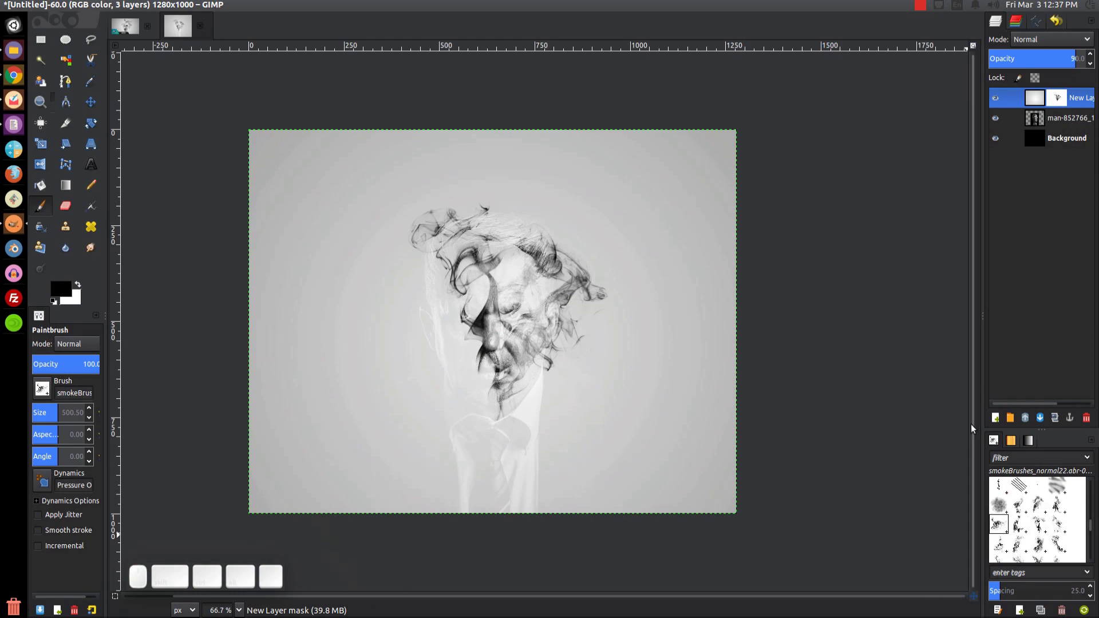
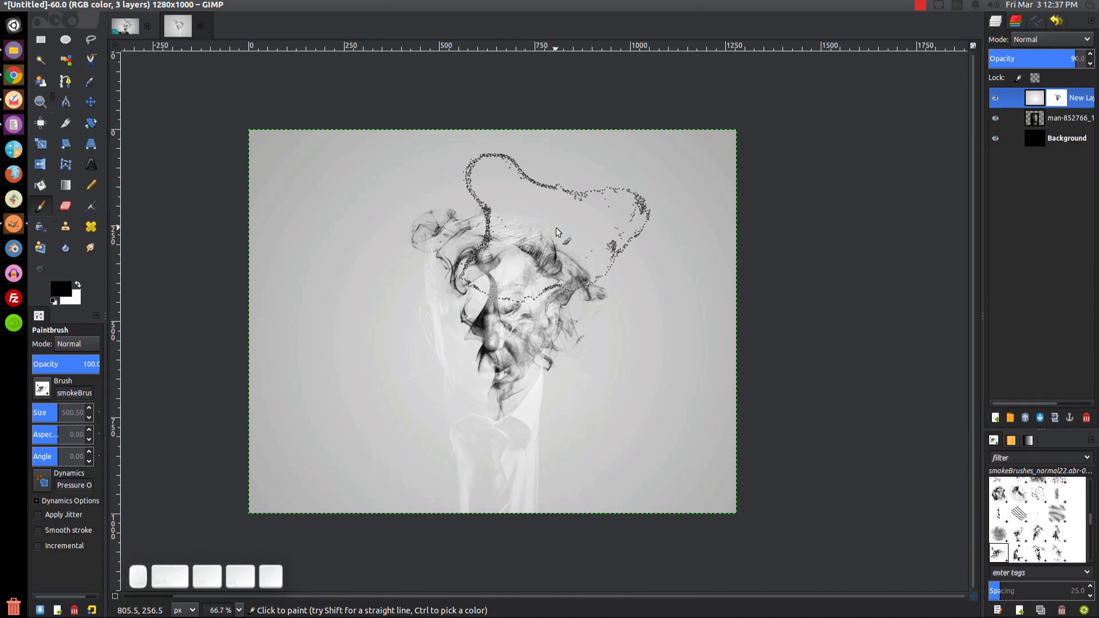
left_click(561, 234)
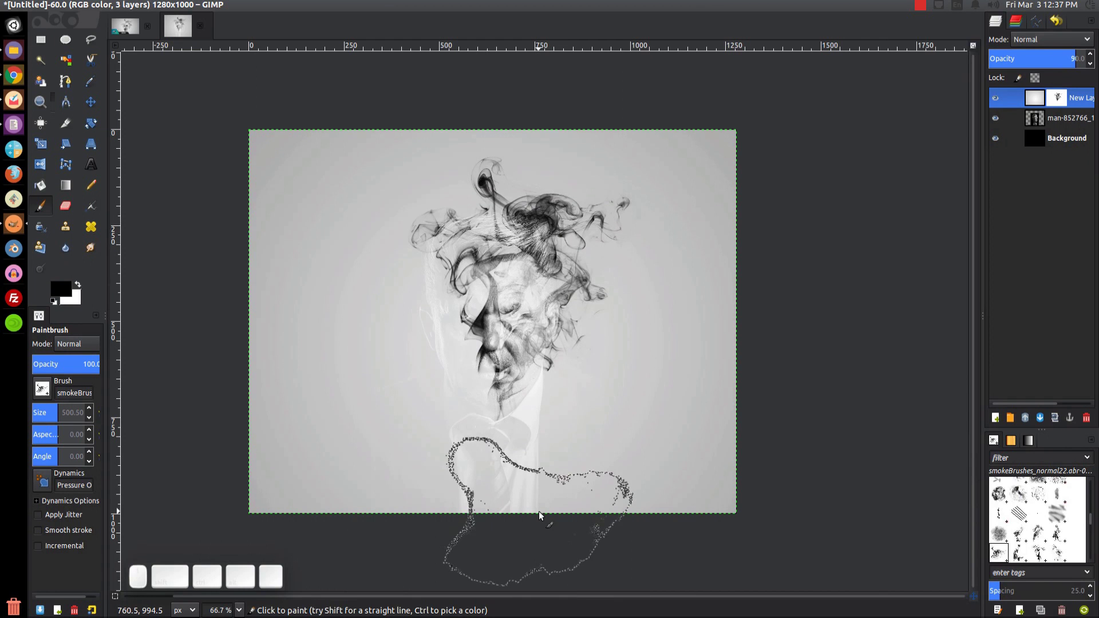
Hide the neck and collar on the mask and switch back to the basic brush set
scroll("up", 3)
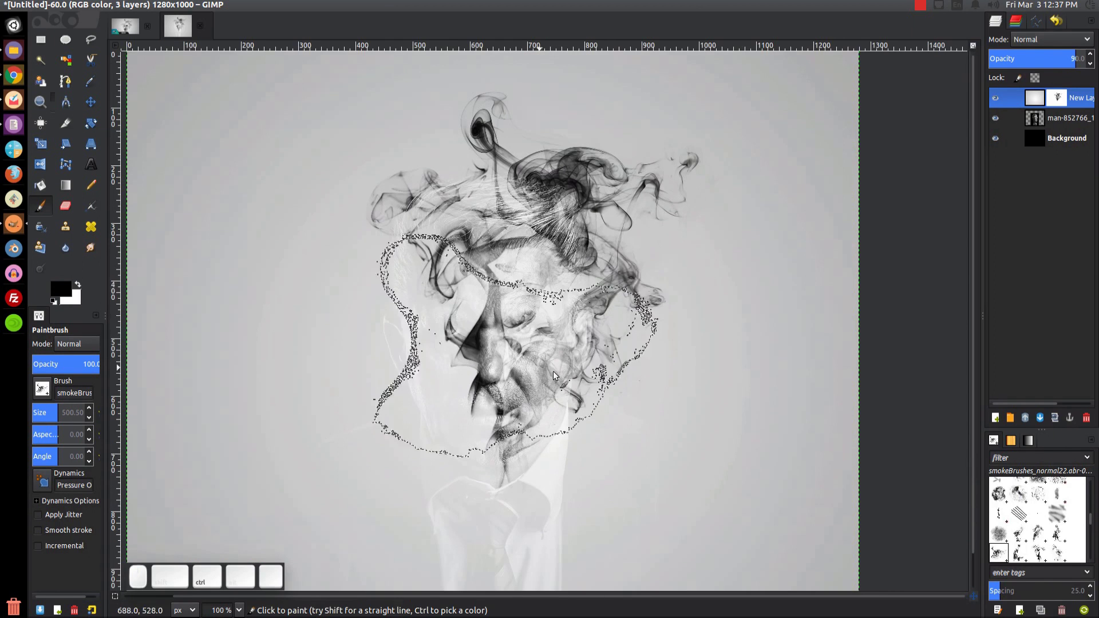
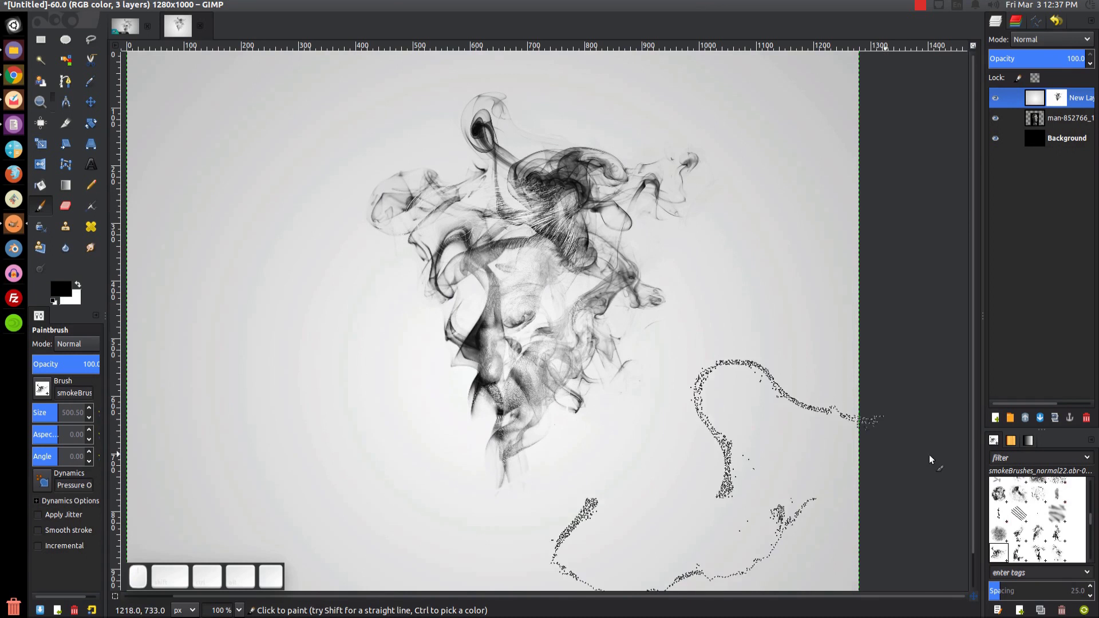
left_click(1096, 523)
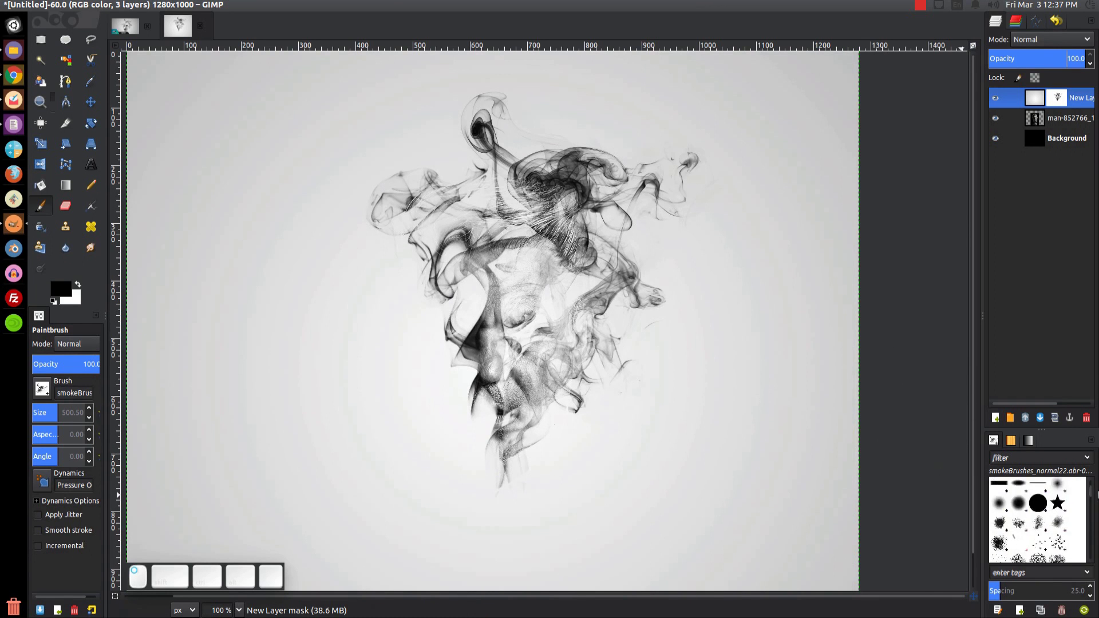
Reveal the eye and chin through the smoke with the soft Hardness 025 brush, checking the thumbnail once
left_click(1062, 509)
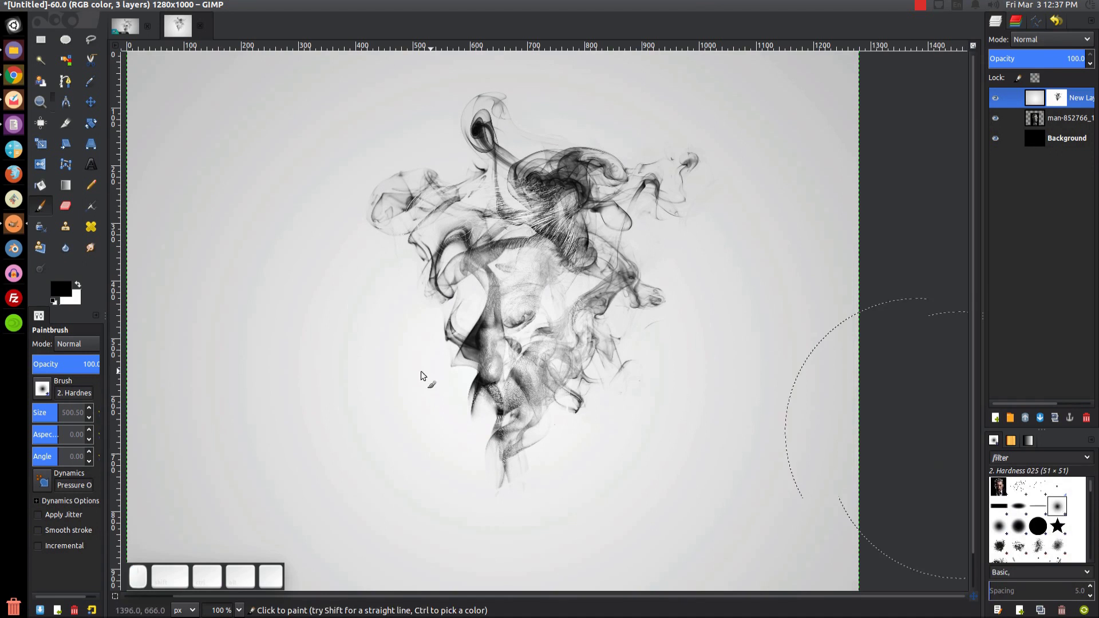
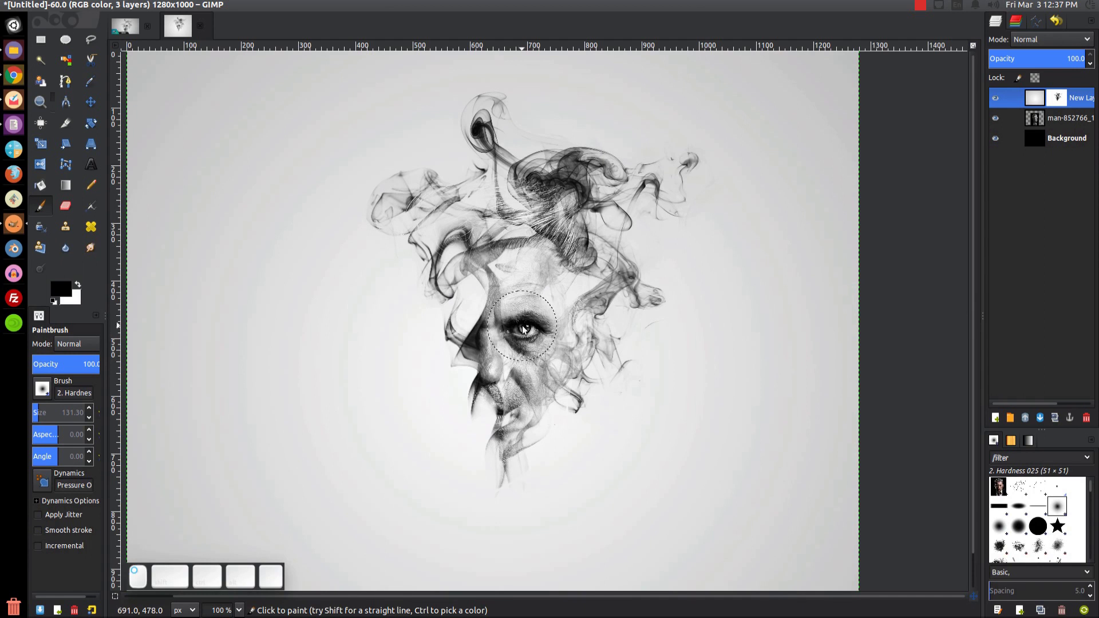
left_click(519, 371)
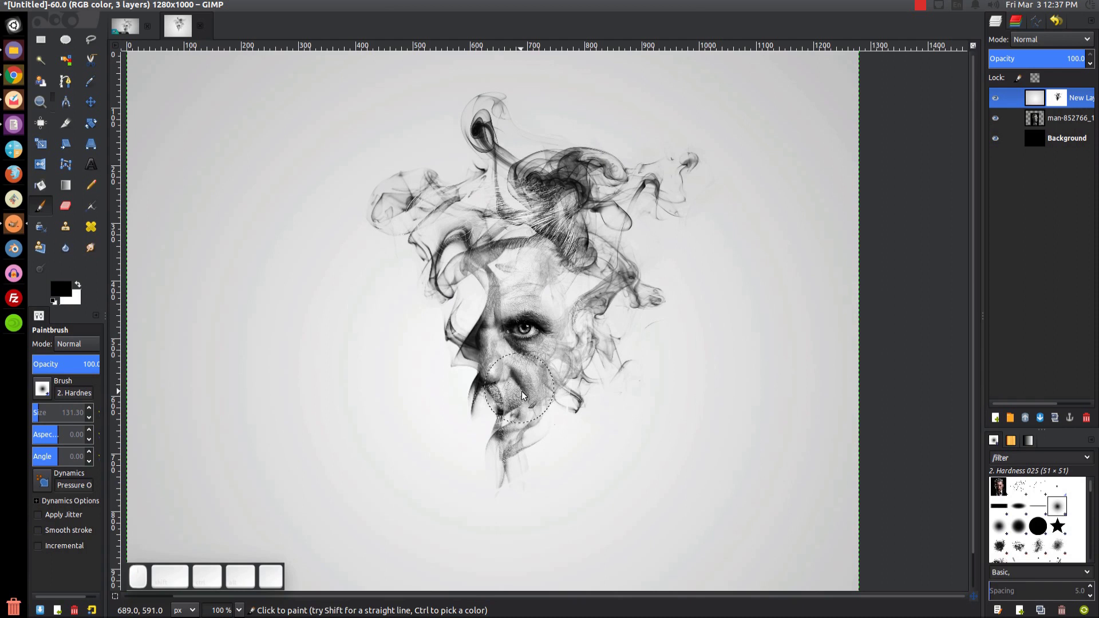
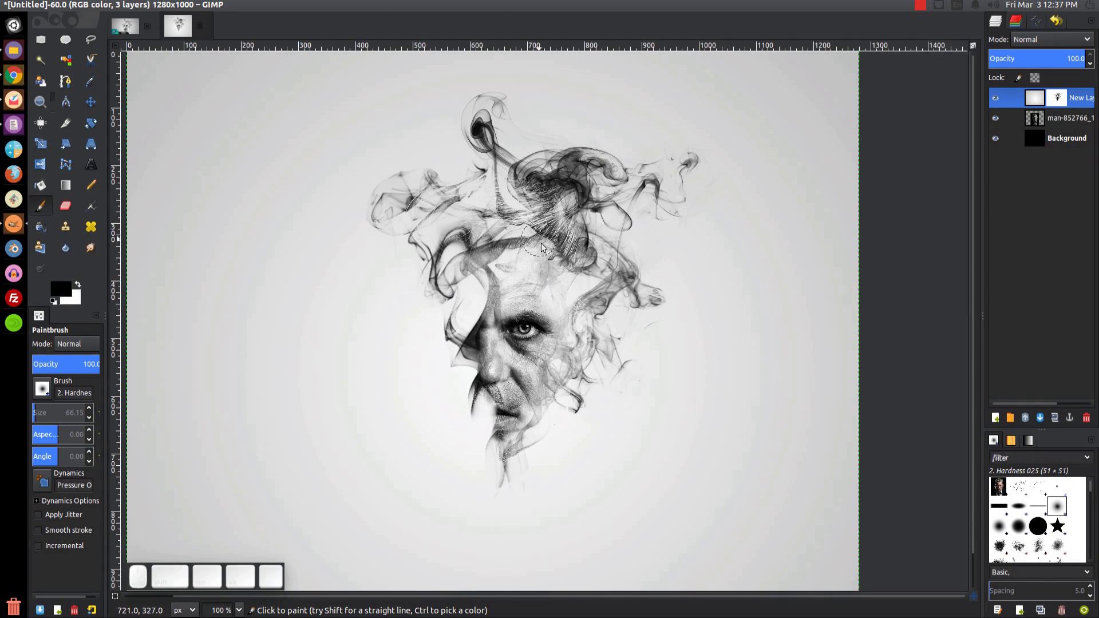
left_click(126, 29)
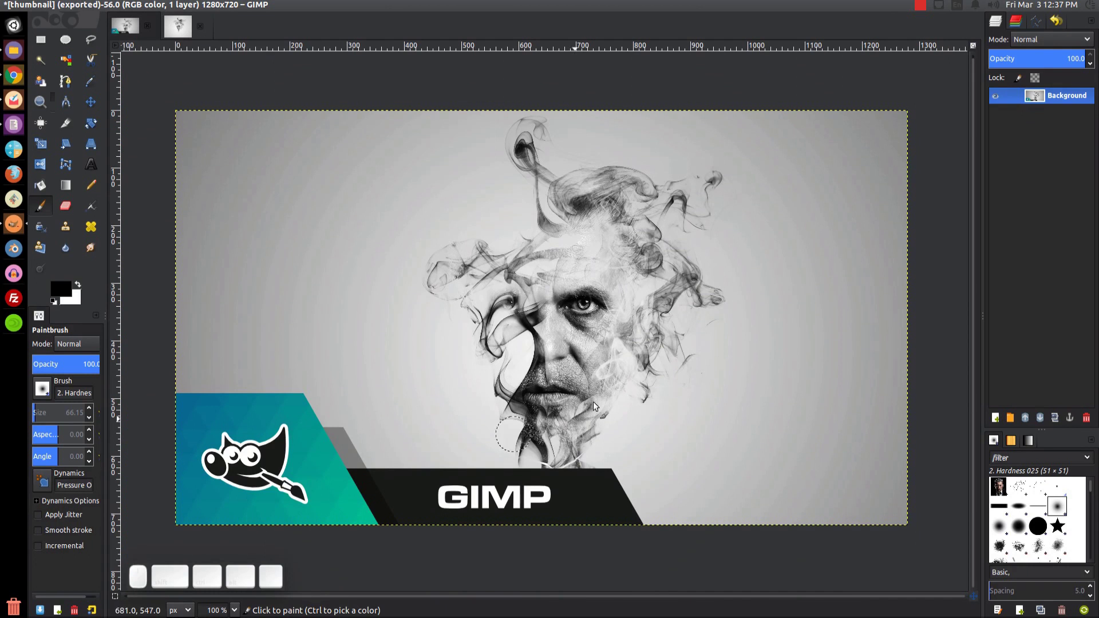
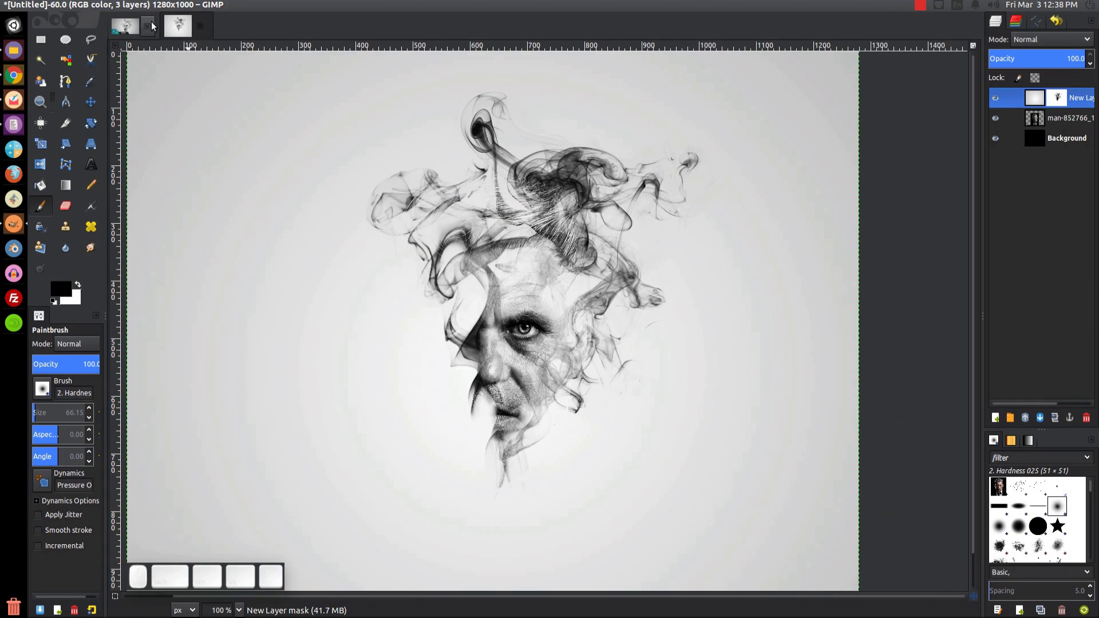
left_click(121, 22)
left_click(178, 31)
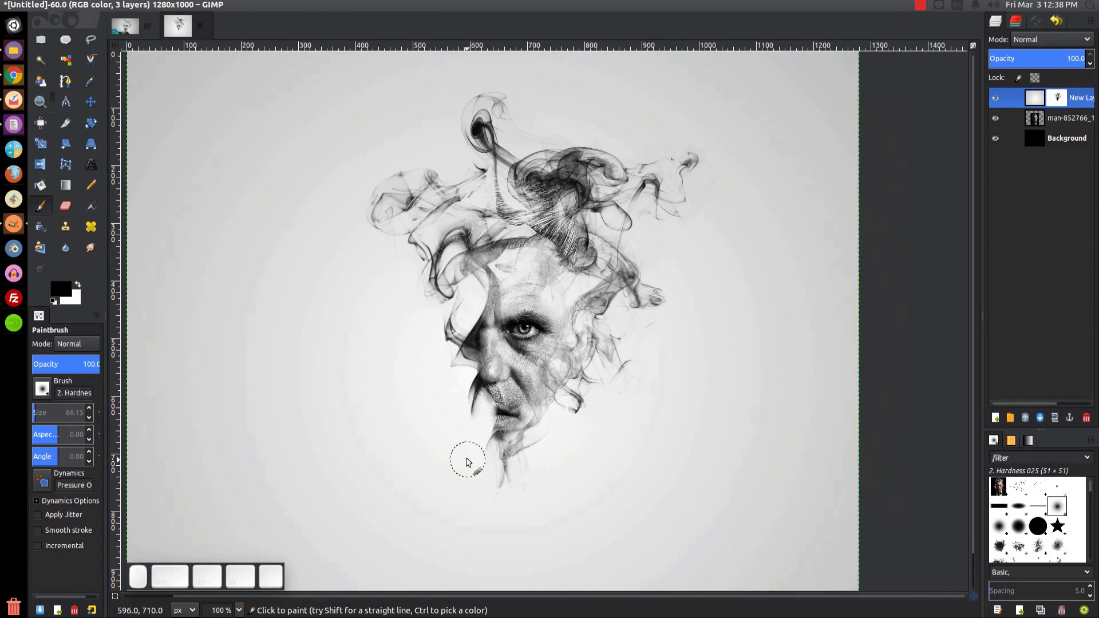
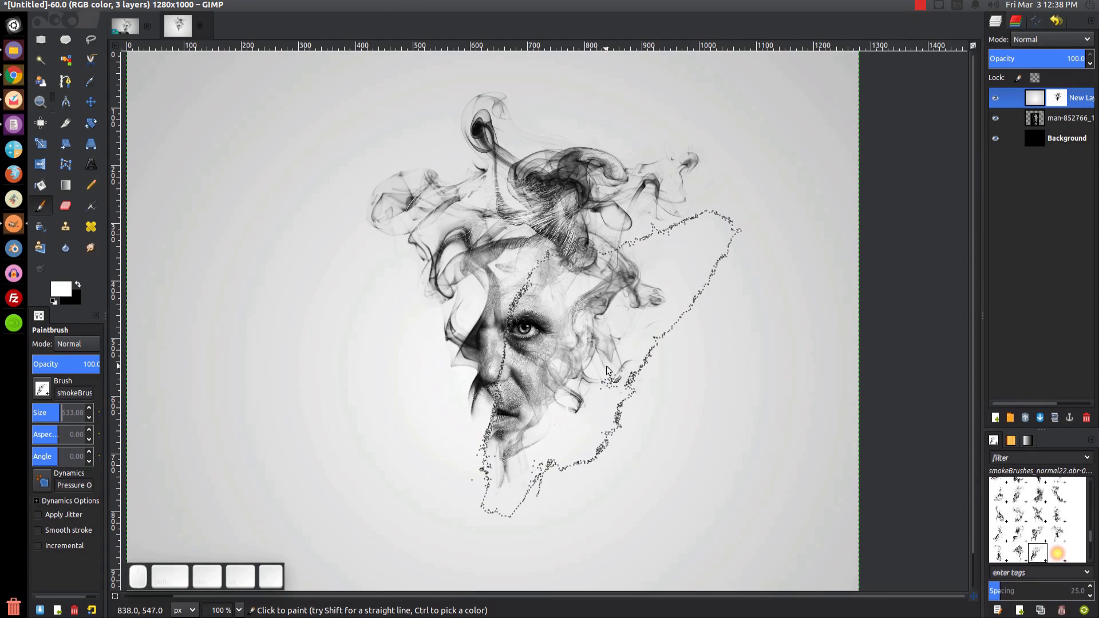
Stamp the large smoke brush over the lower face, chin, right cheek and forehead, retrying misplaced stamps
left_click(604, 371)
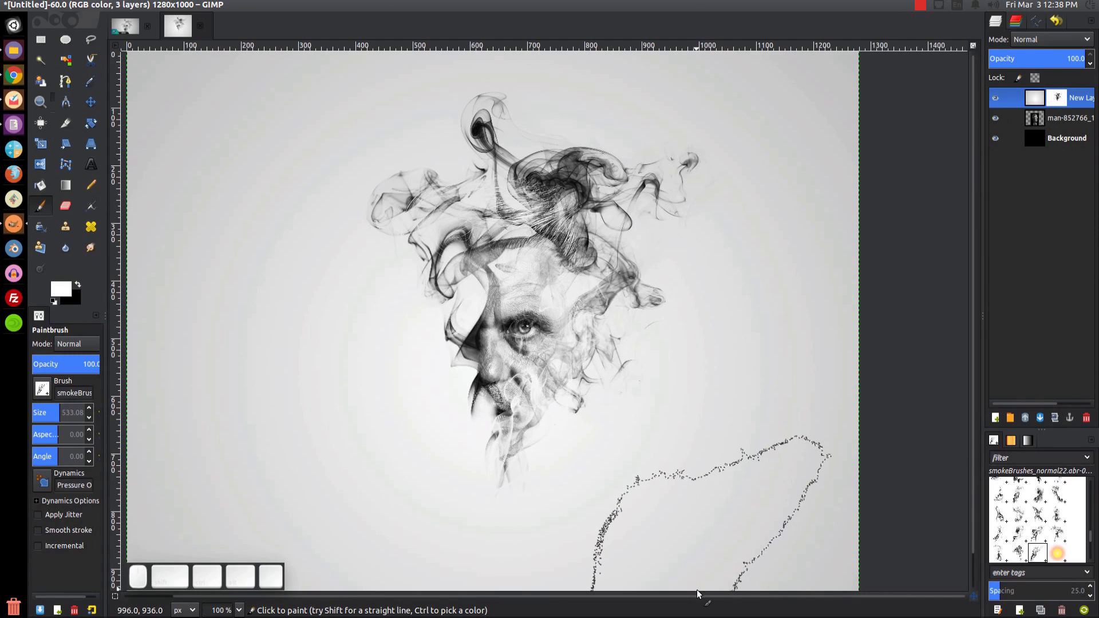
key("ctrl+z")
left_click(619, 251)
key("ctrl+z")
left_click(631, 333)
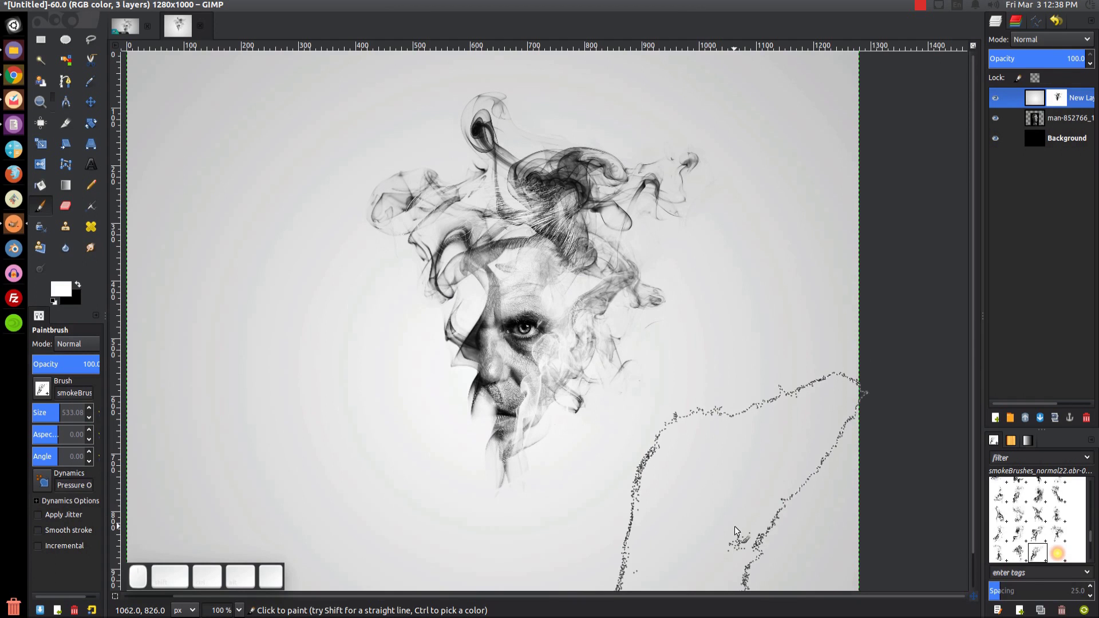
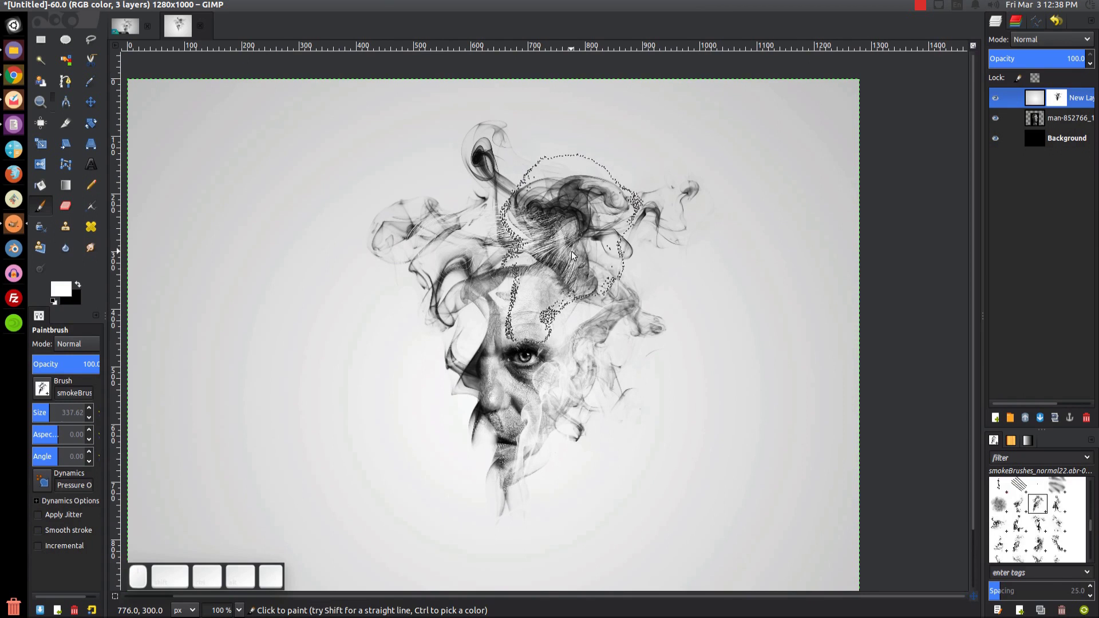
left_click(589, 283)
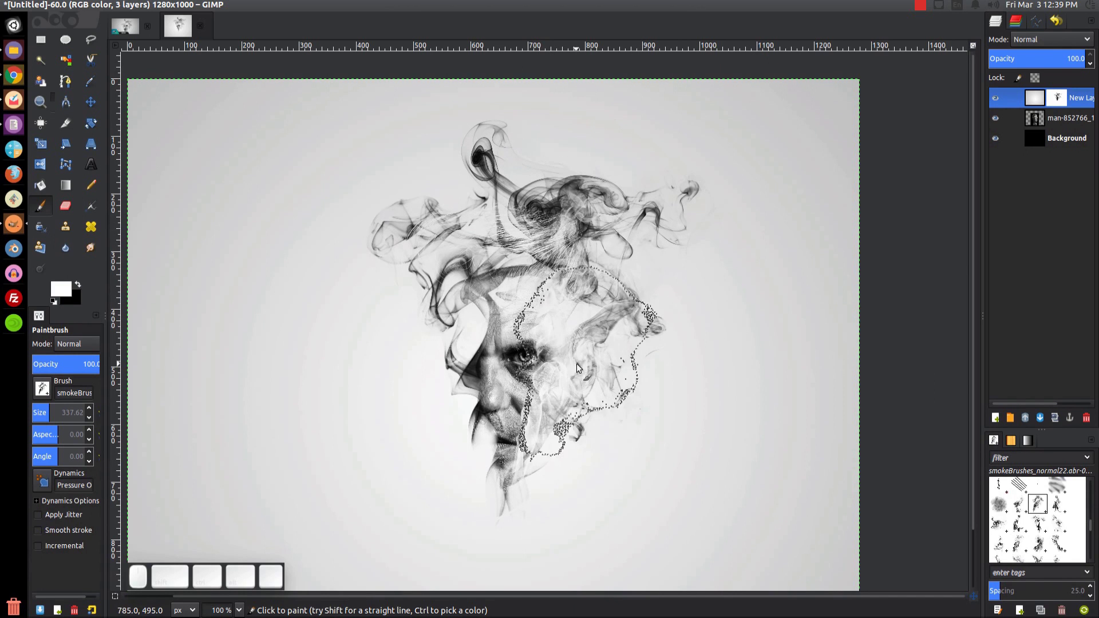
Smudge the smoke at the top of the man's head on the photo layer with the Hardness 025 brush
left_click(1065, 121)
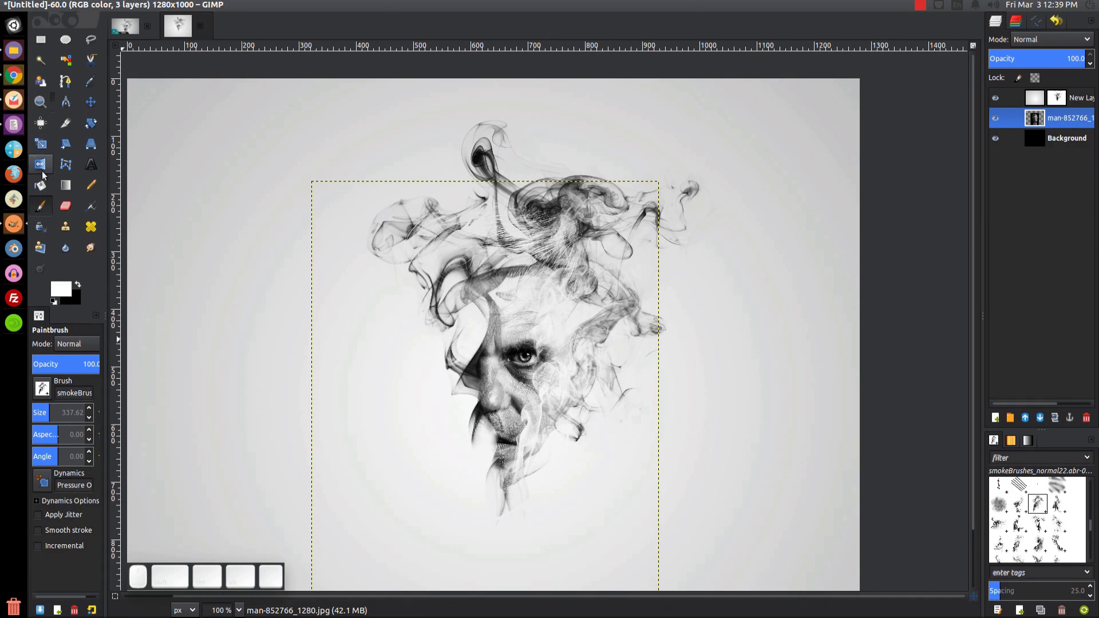
left_click(91, 251)
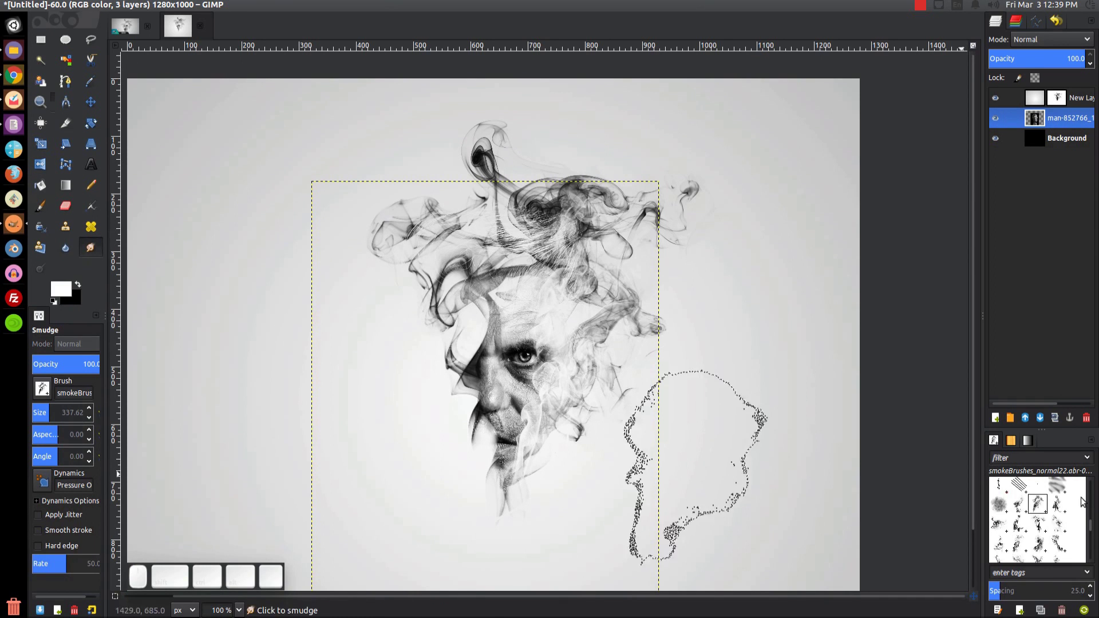
left_click(1095, 531)
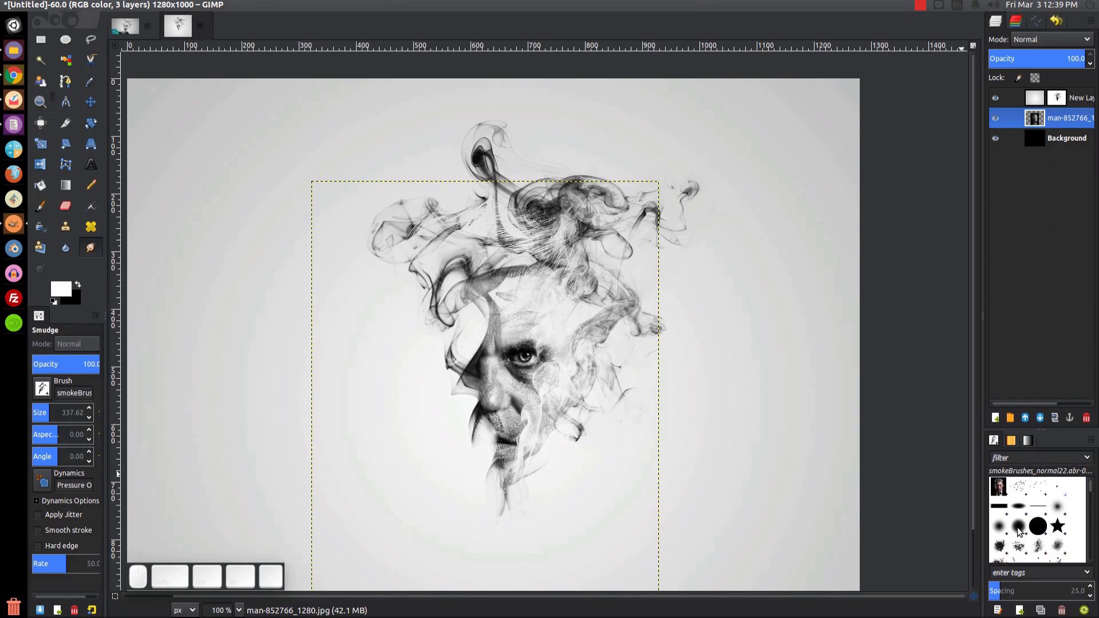
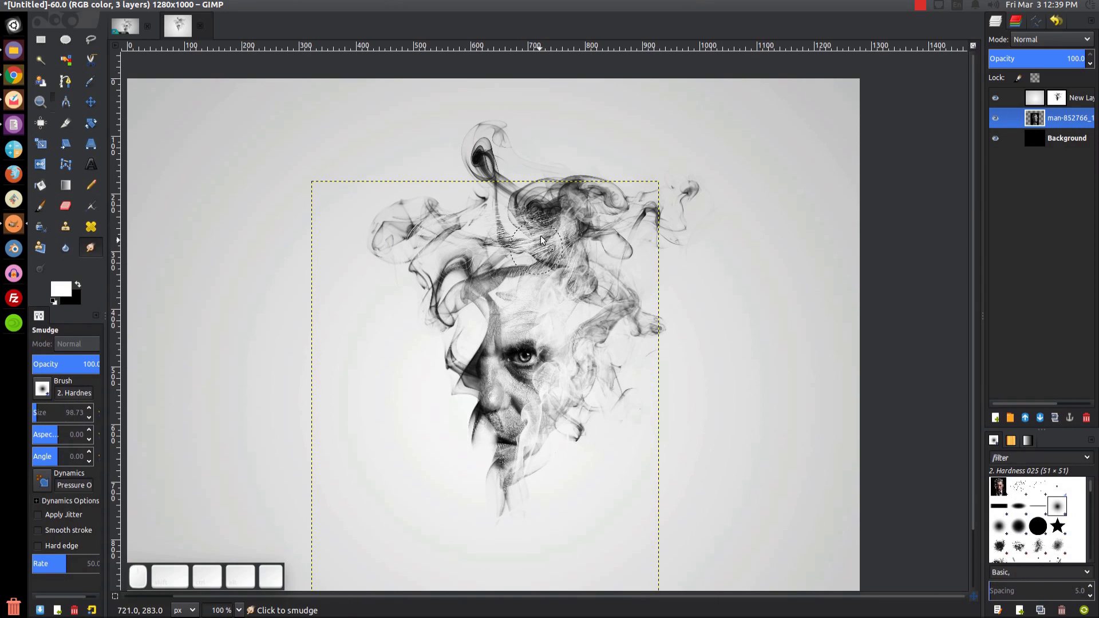
left_click(510, 232)
left_click(522, 229)
left_click(542, 219)
left_click(532, 213)
double_click(513, 212)
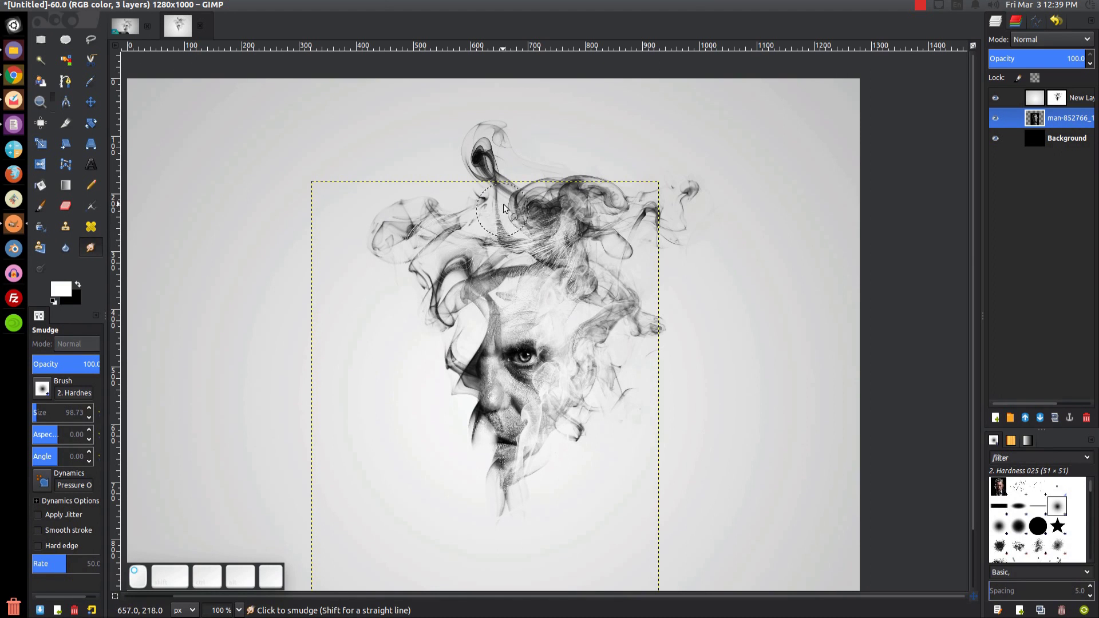
Blend the smoke wisps above the head and at the upper left, smearing them softly upward
left_click(551, 221)
left_click(549, 241)
left_click(560, 232)
left_click(563, 238)
left_click(572, 257)
left_click(562, 253)
left_click(583, 245)
left_click(580, 248)
left_click(507, 236)
left_click_drag(504, 225, 561, 203)
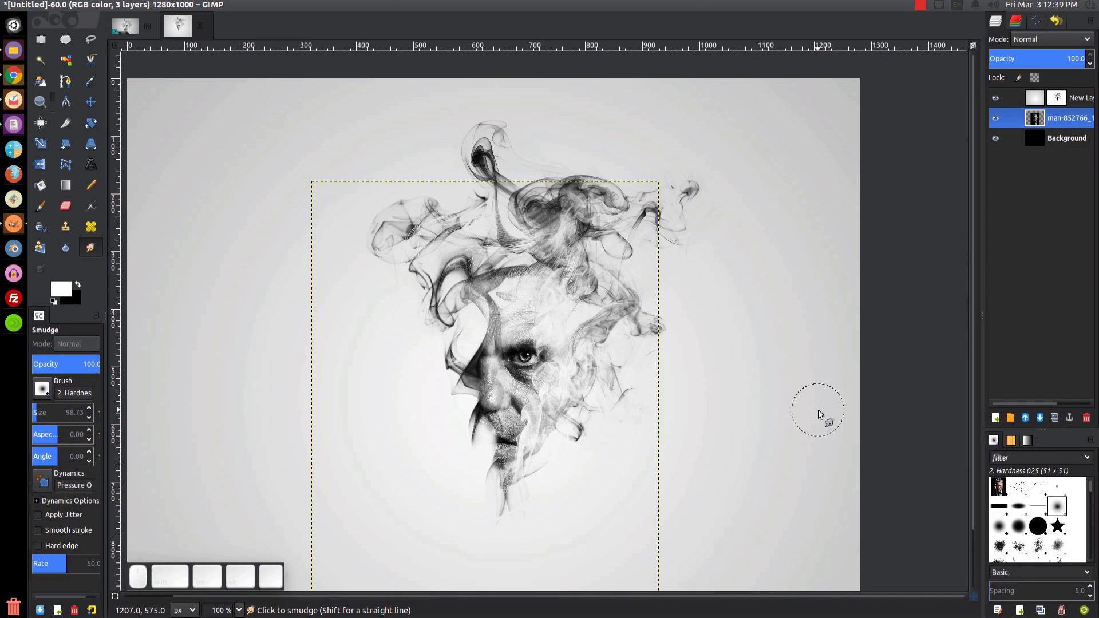
left_click(511, 239)
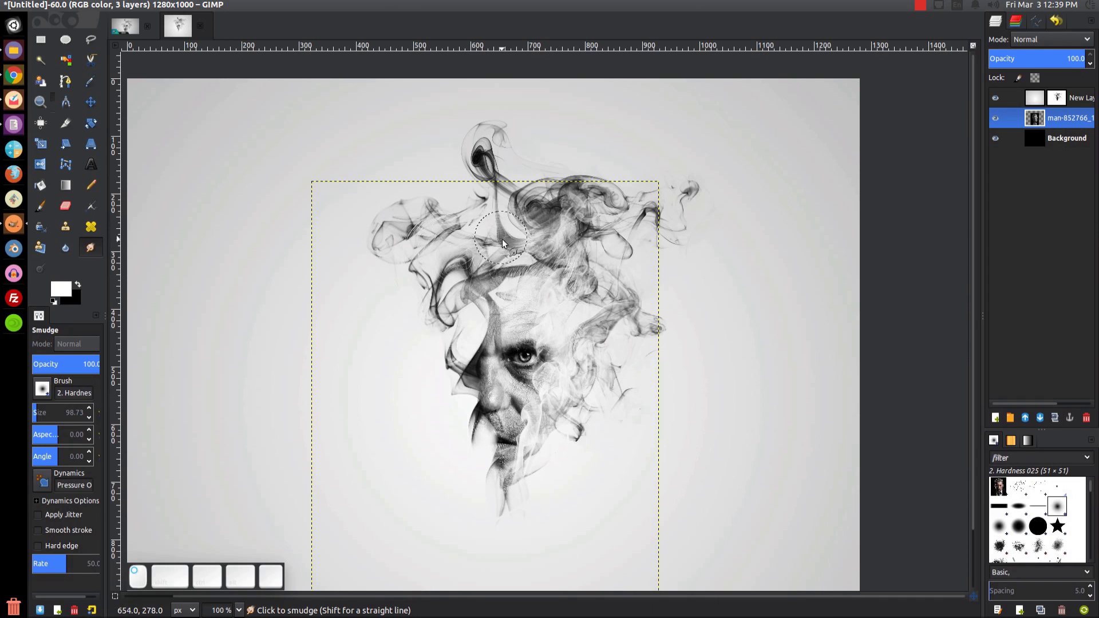
left_click(447, 215)
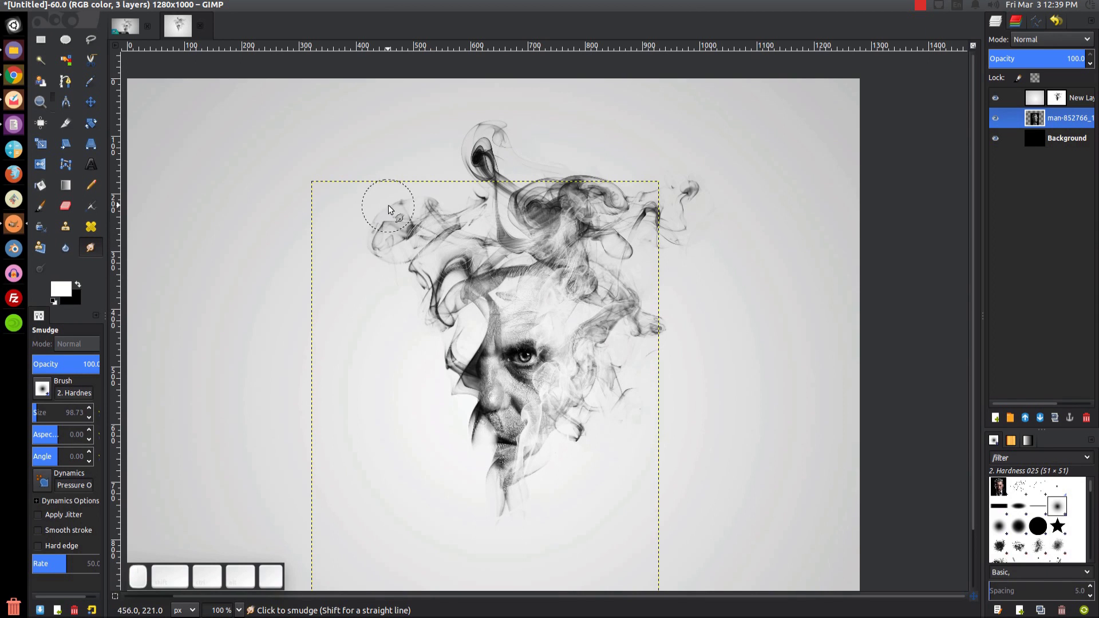
left_click(418, 219)
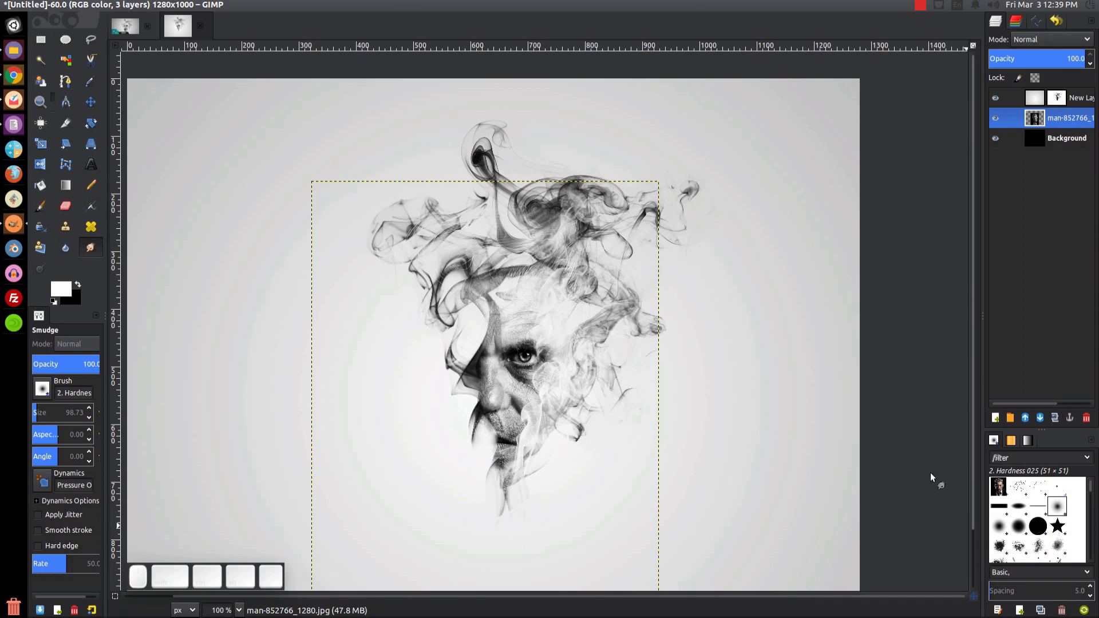
Load the large smoke brush into the Paintbrush and target the smoke layer's mask
scroll("down", 3)
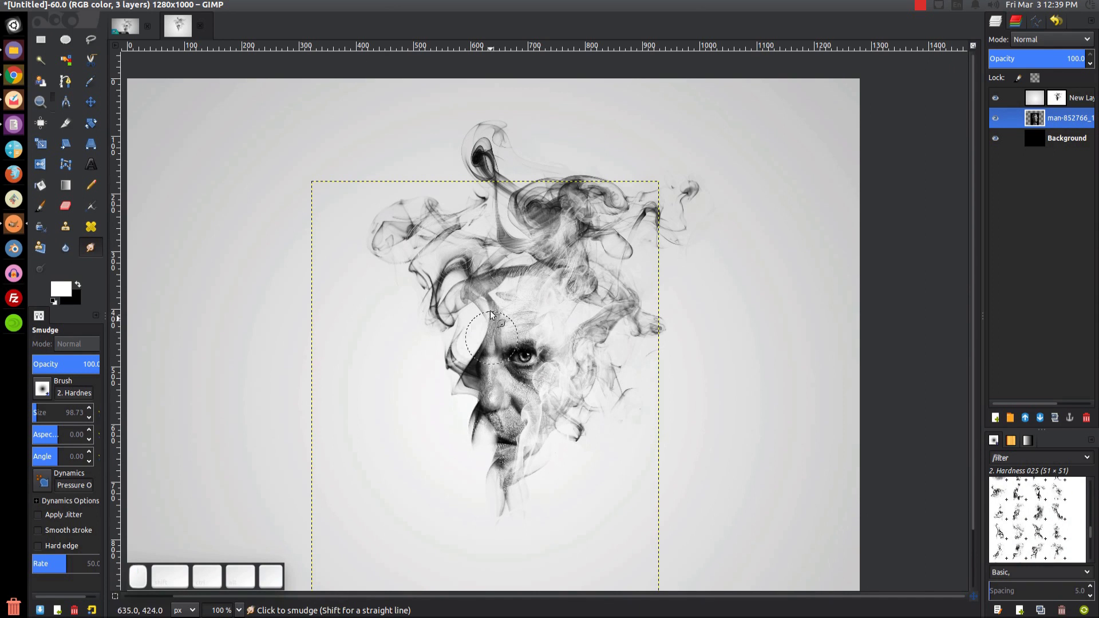
scroll("up", 3)
scroll("down", 3)
scroll("down", 3)
left_click(1040, 539)
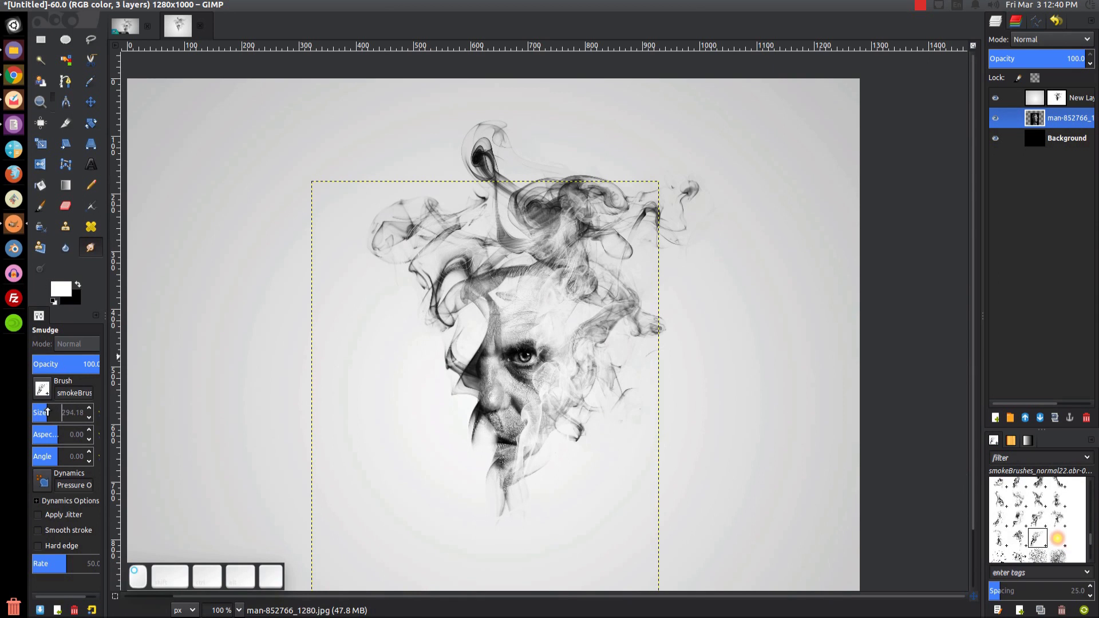
left_click(495, 335)
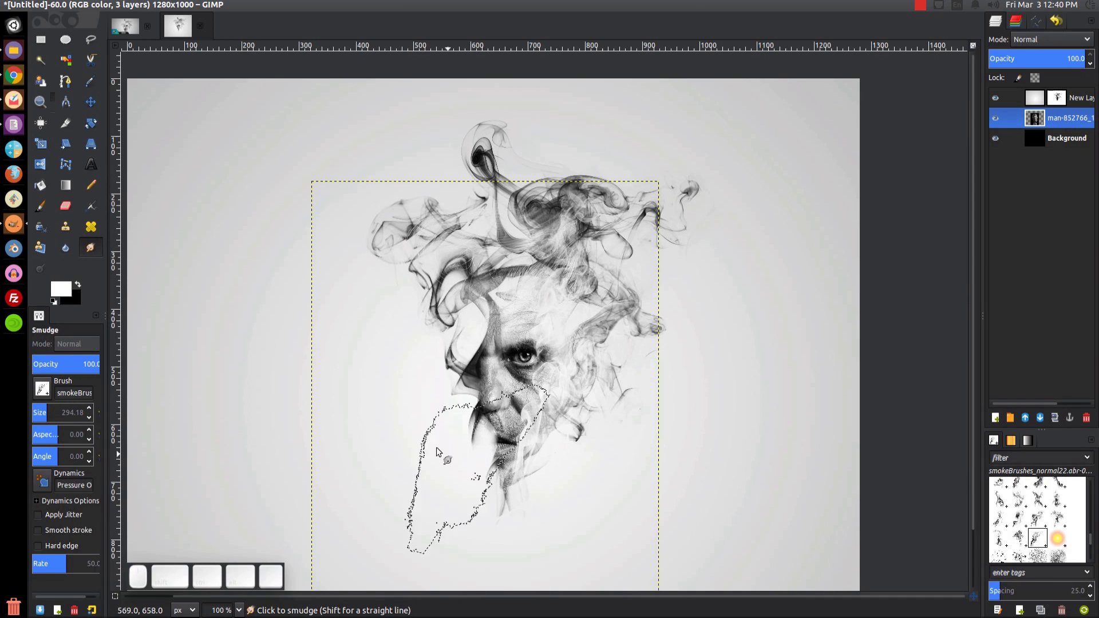
key("ctrl+z")
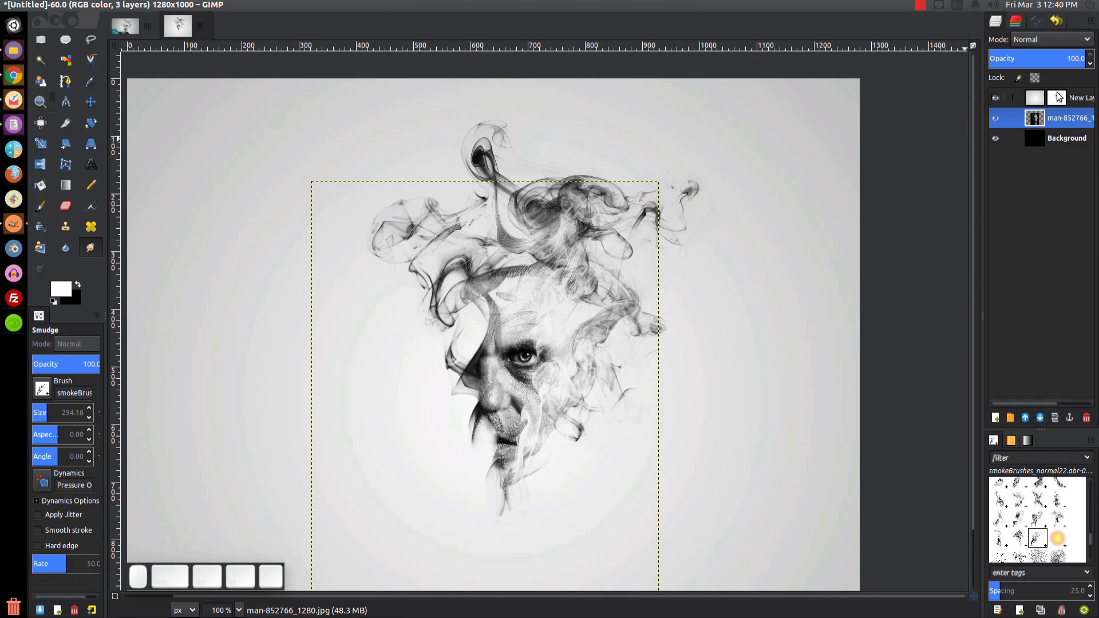
left_click(1063, 102)
left_click(524, 352)
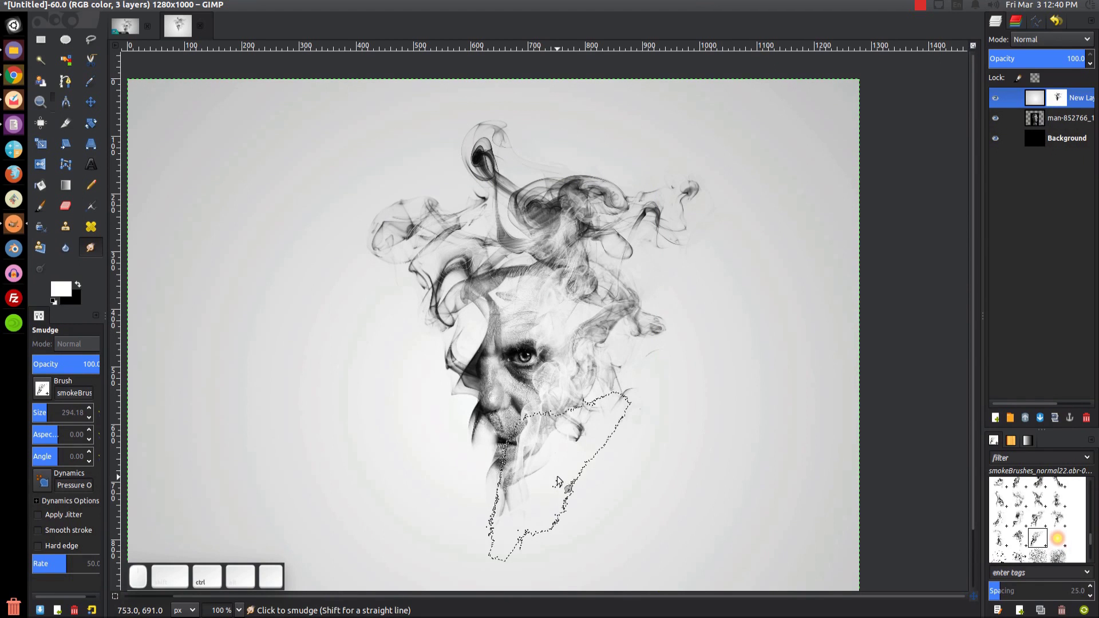
key("ctrl+z")
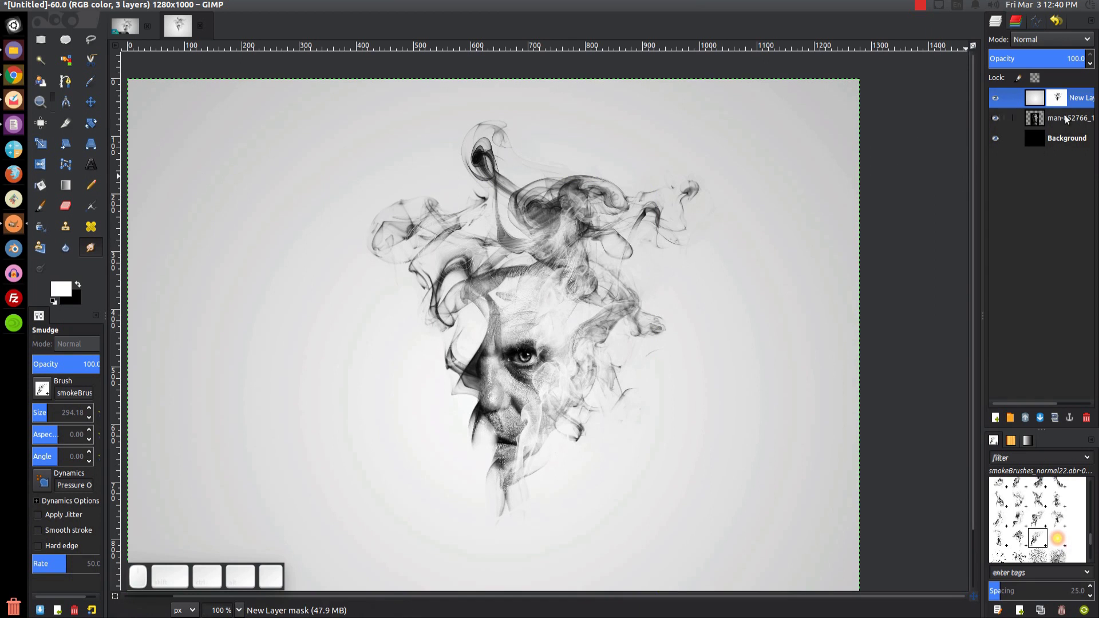
left_click(1062, 98)
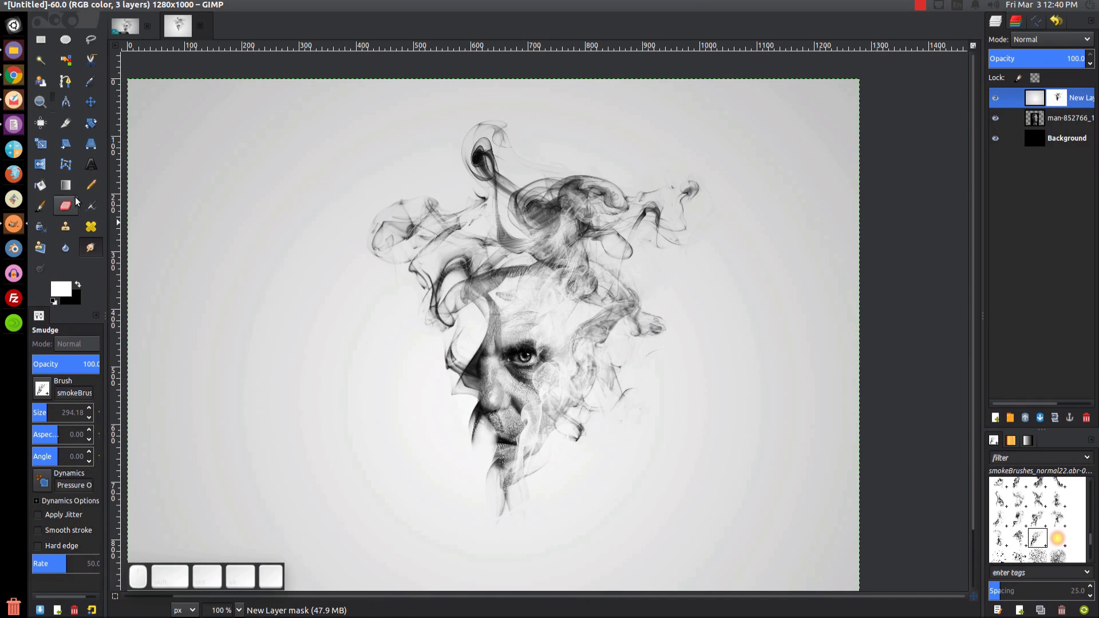
left_click(40, 213)
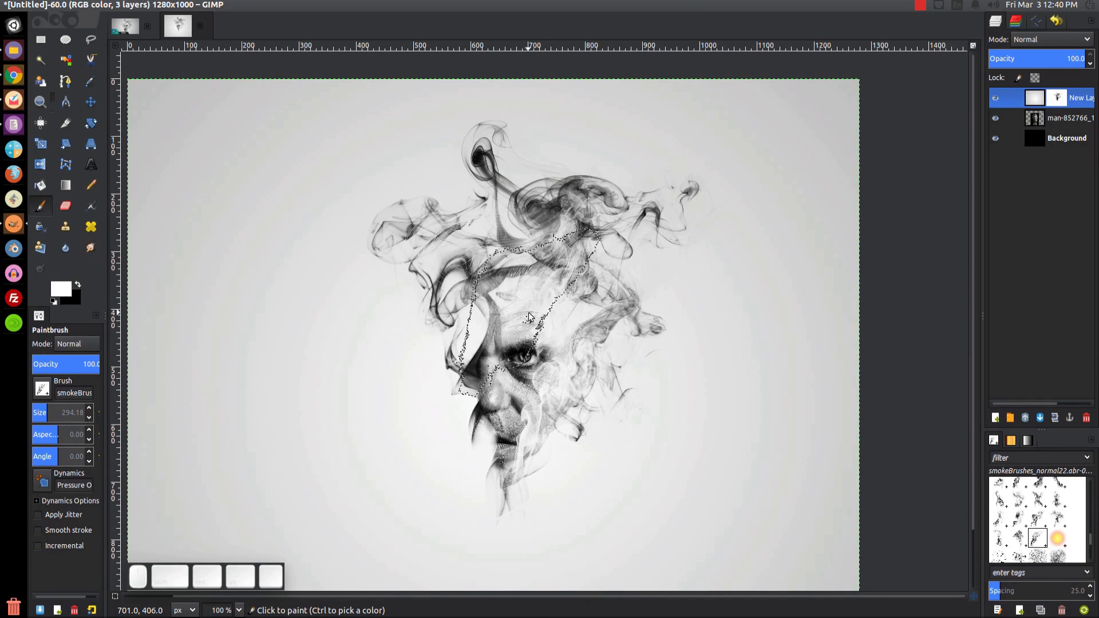
Paint smoke strokes across the eye, cheek and face on the mask, undoing the unwanted ones
left_click(535, 319)
key("ctrl+z")
left_click(491, 346)
key("ctrl+z")
left_click(505, 348)
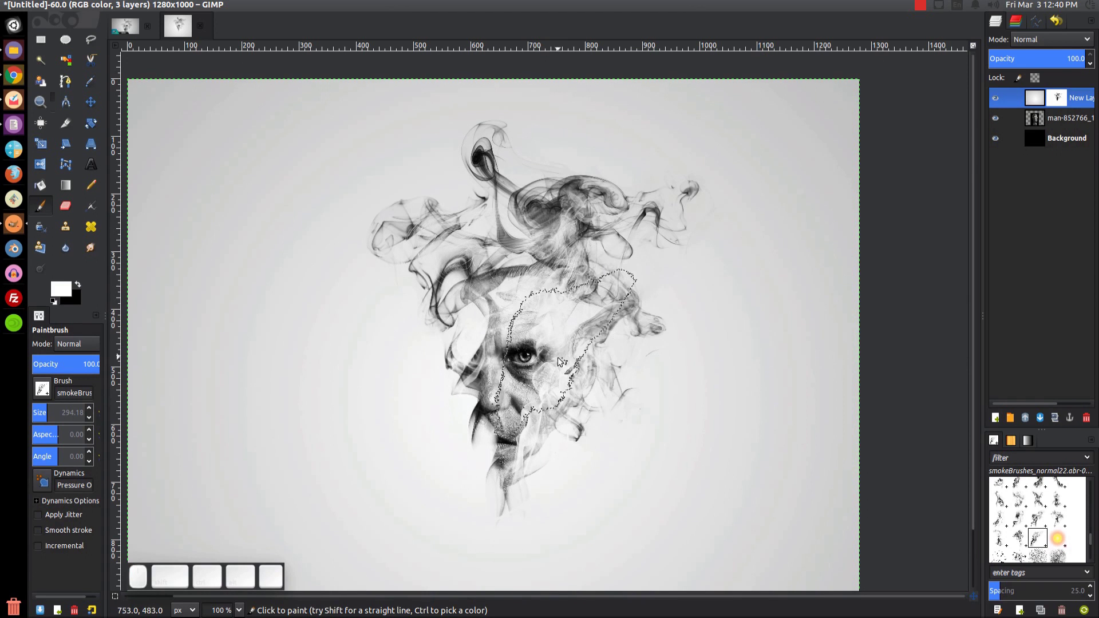
left_click(546, 382)
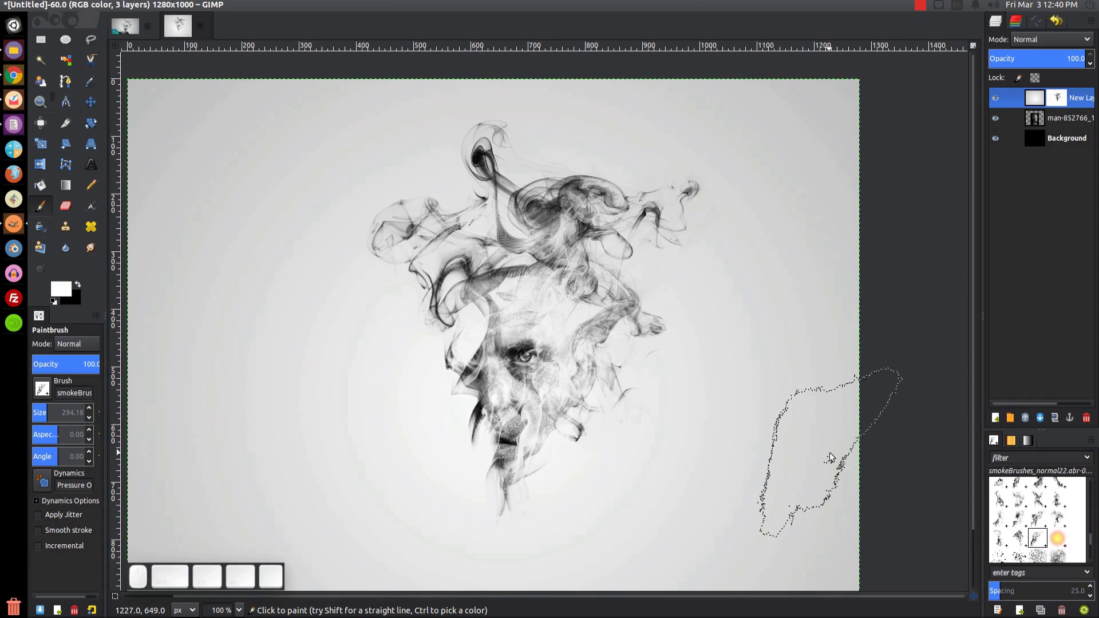
key("ctrl+z")
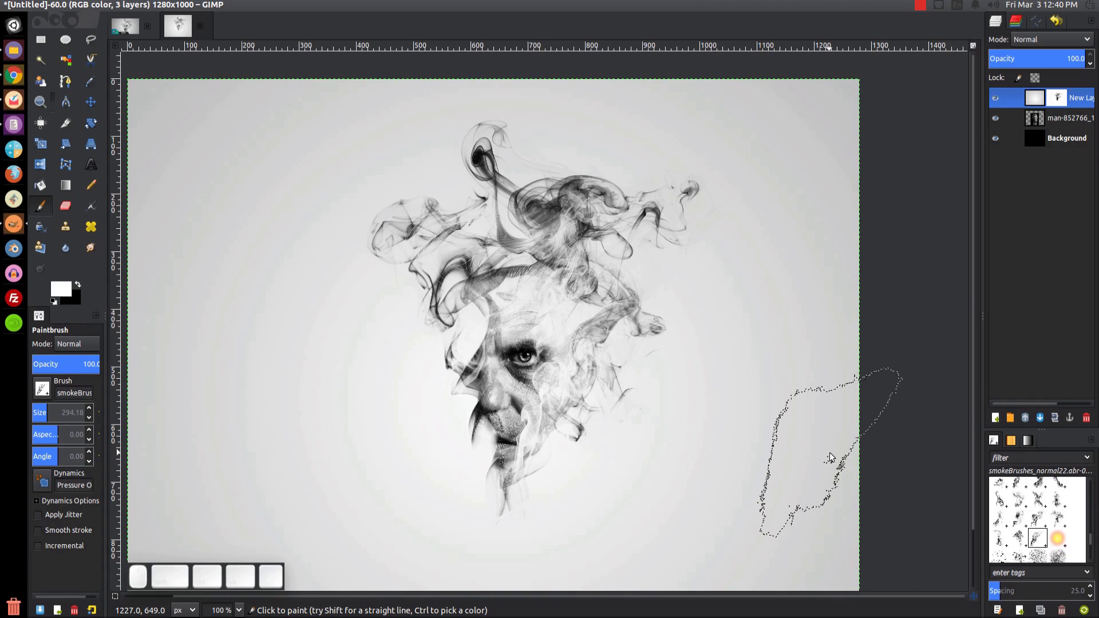
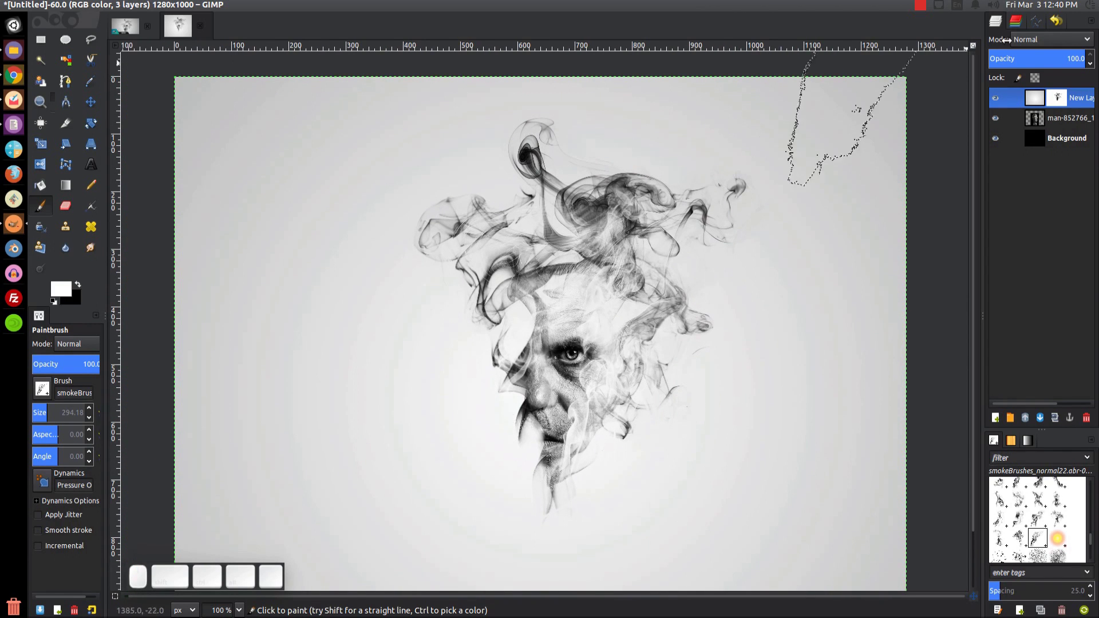
Hide the thumbnail's white New Layer #1 so the face sits on transparency, then return to Untitled
left_click(923, 11)
left_click(930, 25)
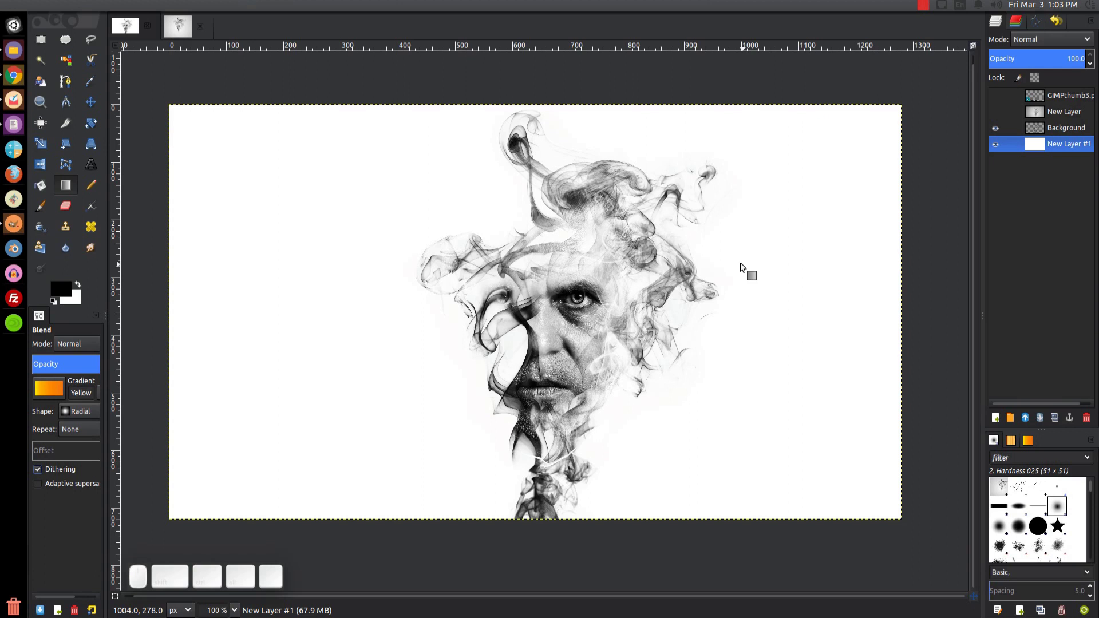
left_click(172, 31)
left_click(136, 26)
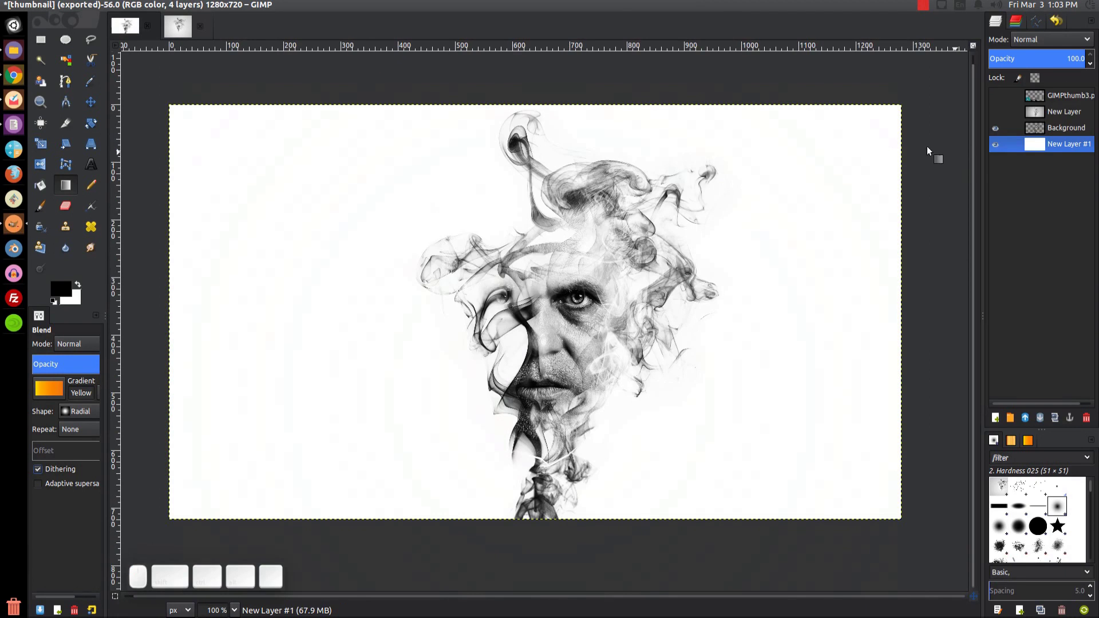
left_click(1002, 149)
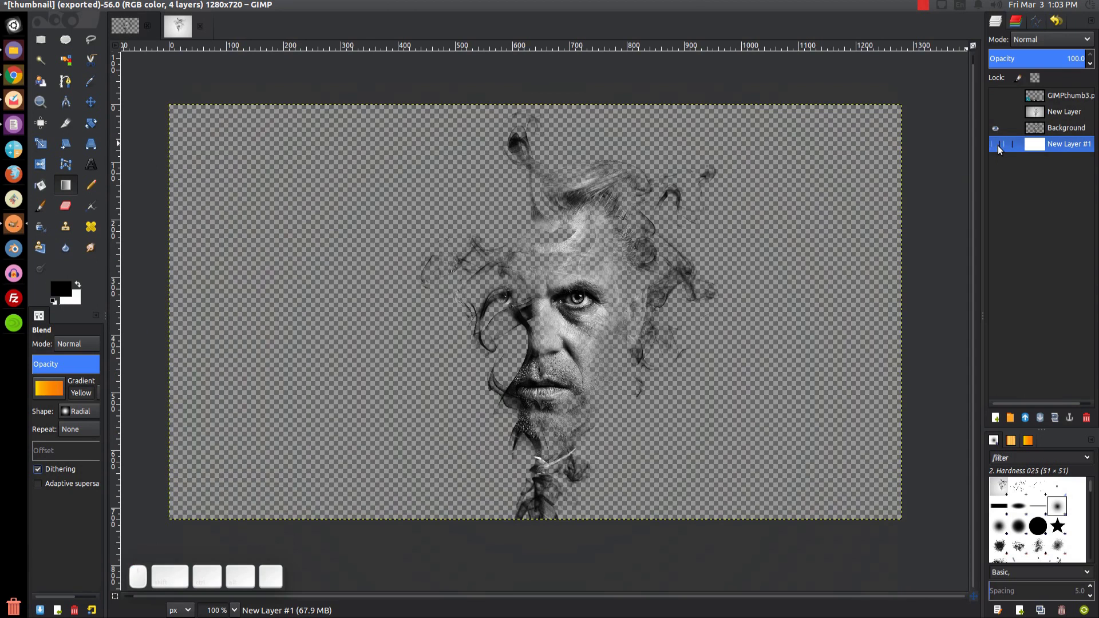
left_click(995, 150)
left_click(996, 151)
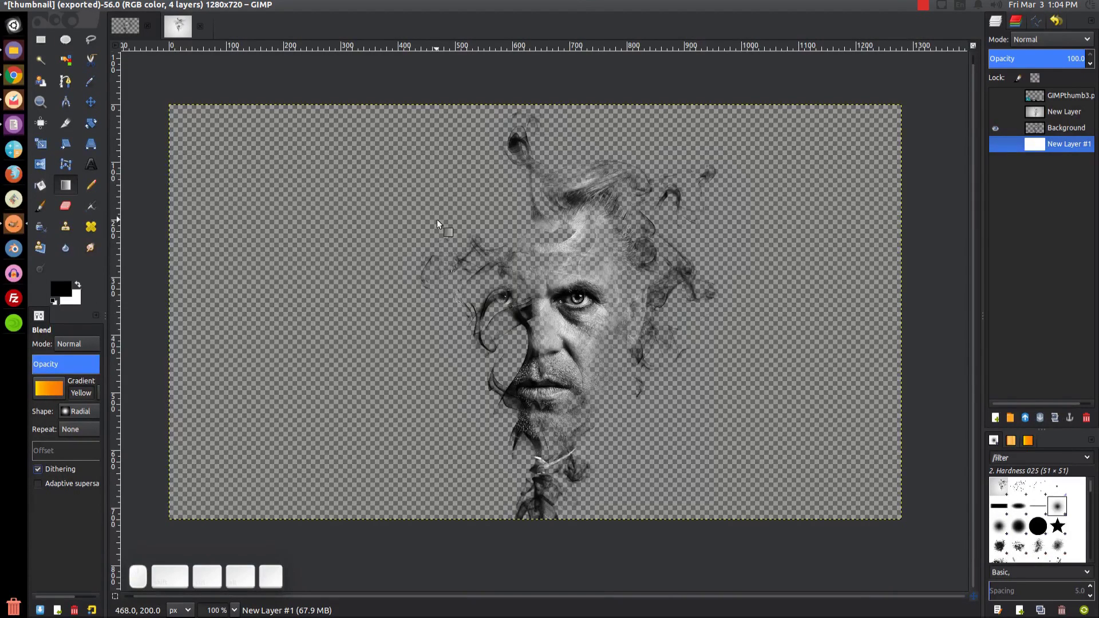
Apply the smoke layer's mask permanently via Apply Layer Mask
left_click(175, 36)
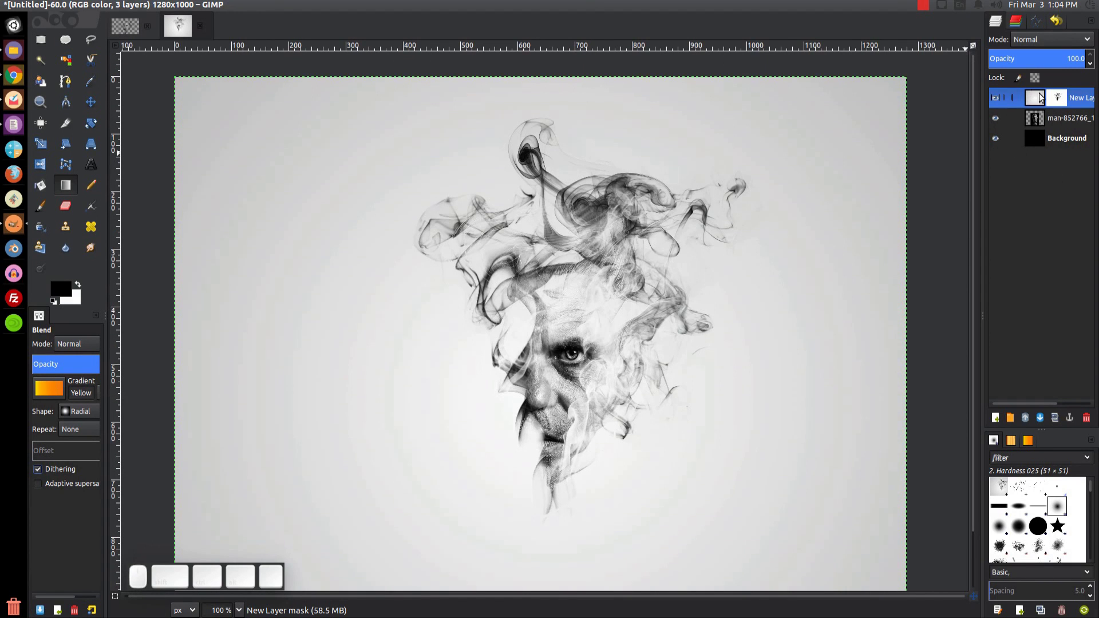
right_click(1035, 100)
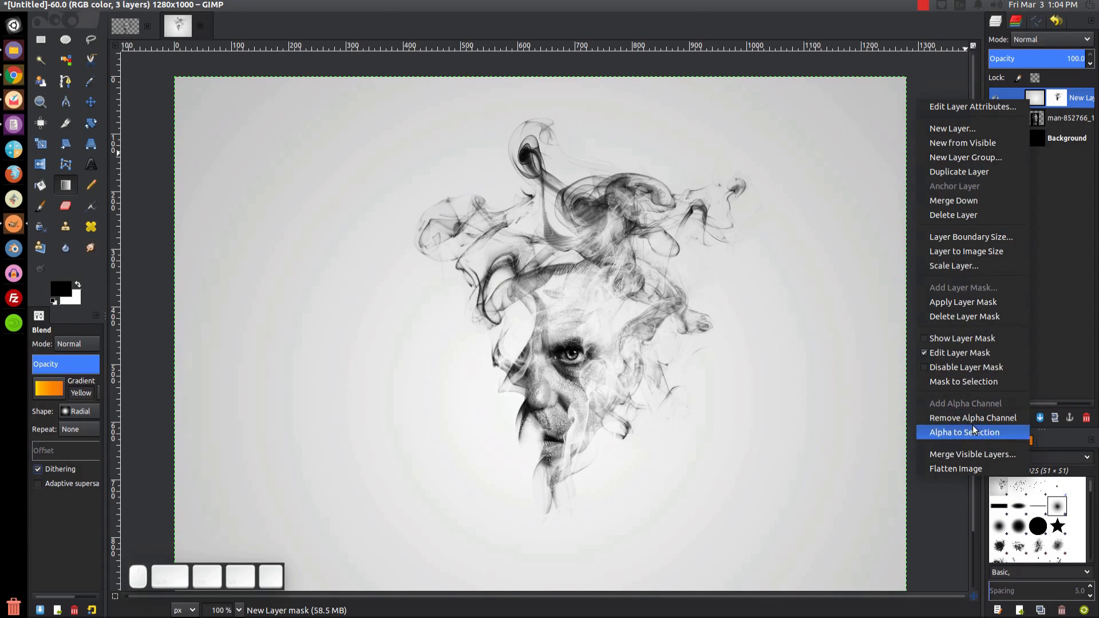
left_click(978, 302)
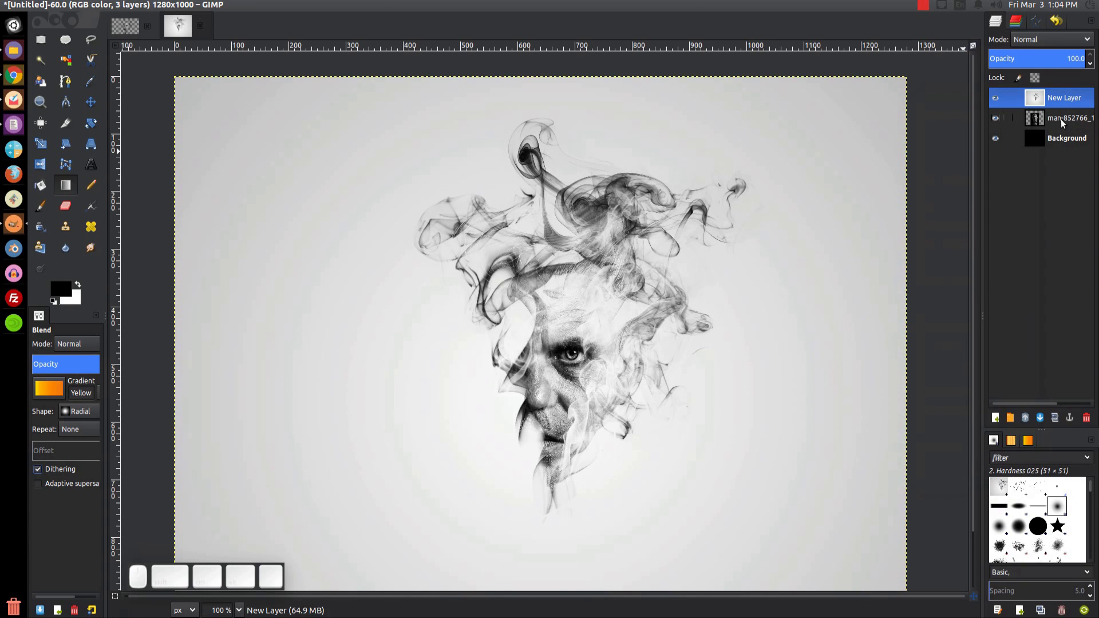
Merge the man photo layer down into the black background
left_click(1065, 122)
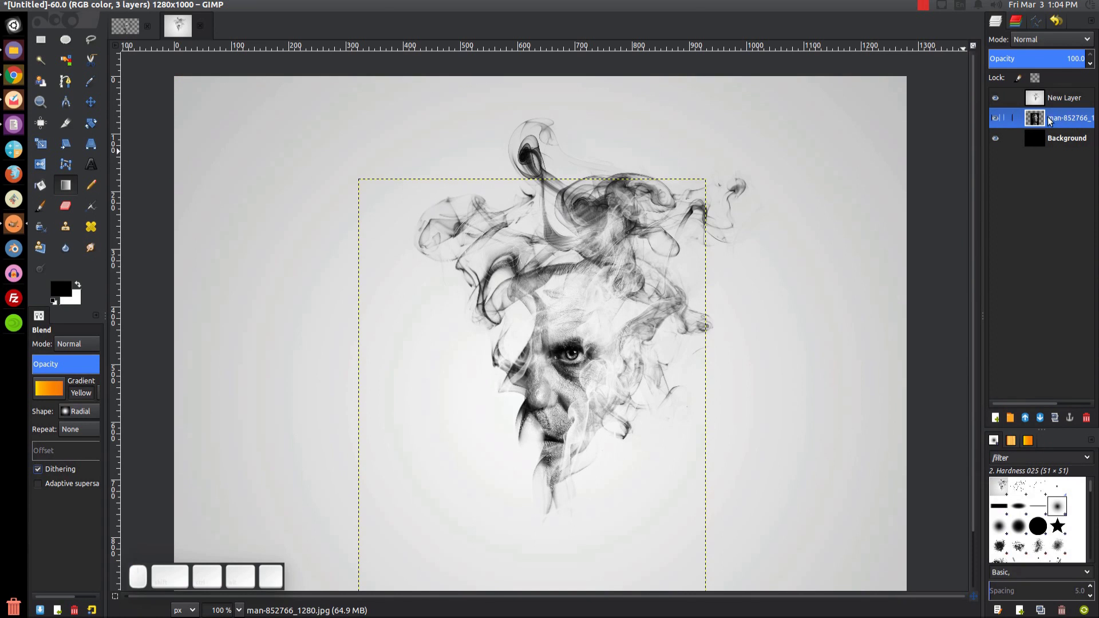
right_click(1051, 122)
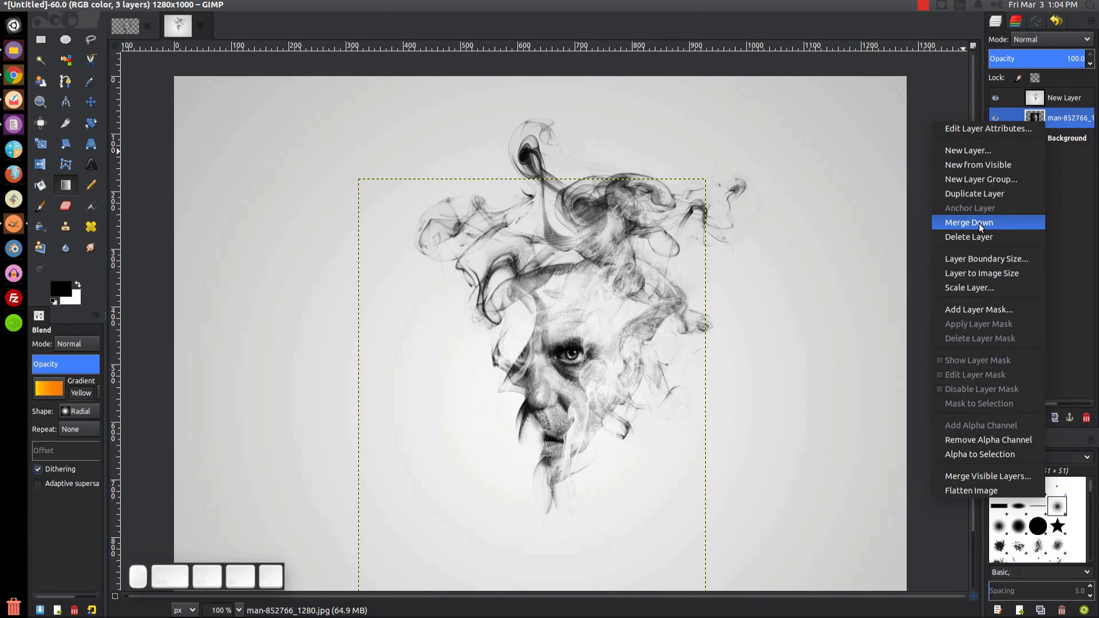
left_click(984, 226)
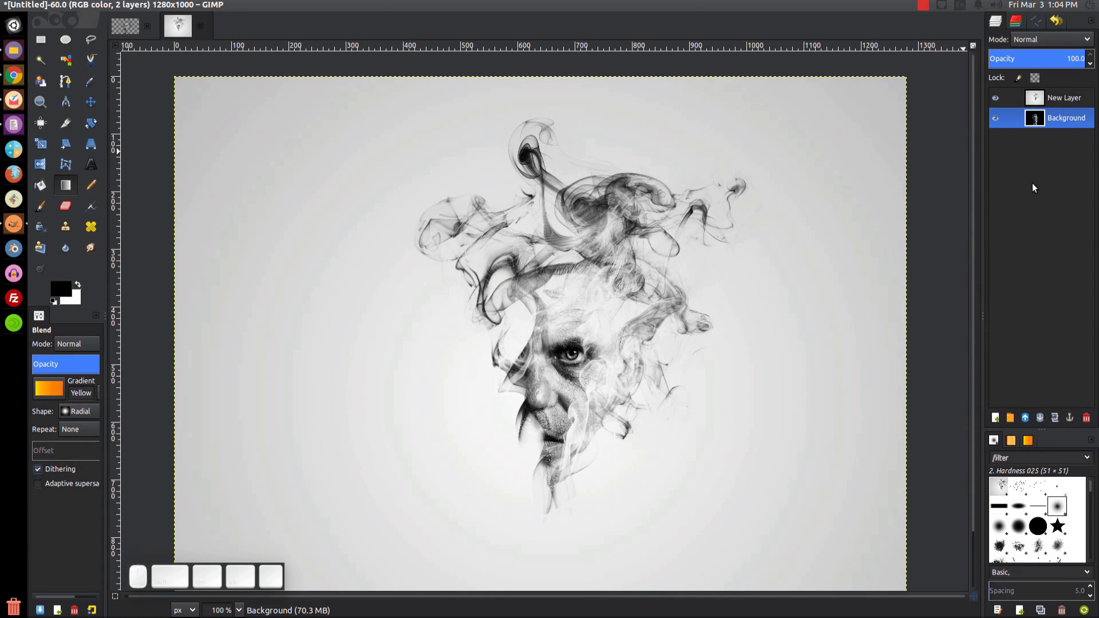
Take the smoke layer's Alpha to Selection and delete that layer
left_click(1062, 96)
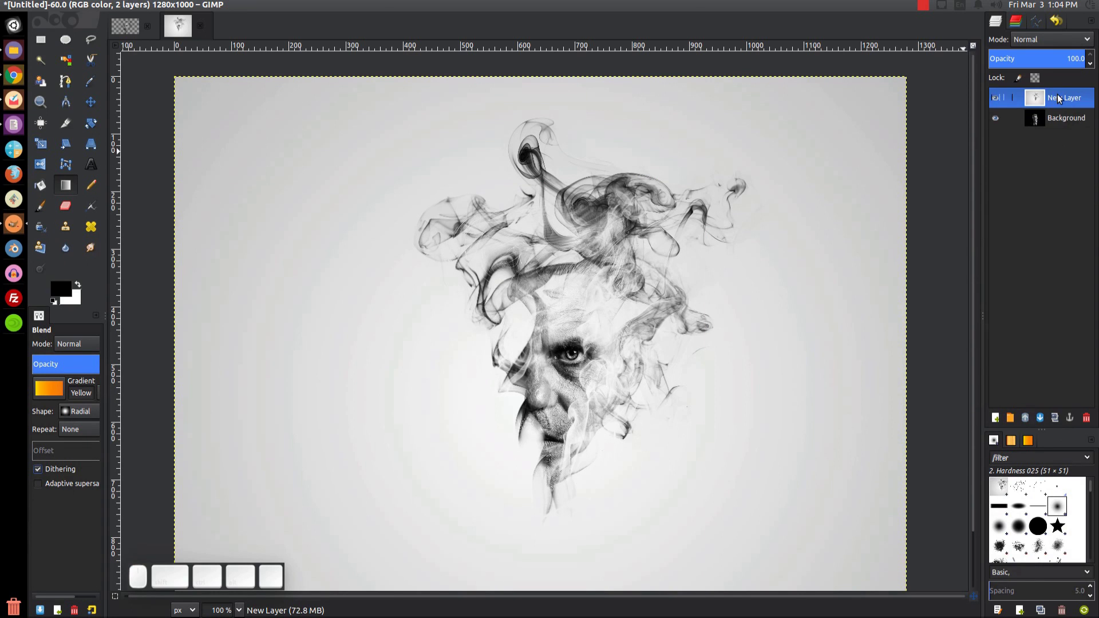
right_click(1062, 96)
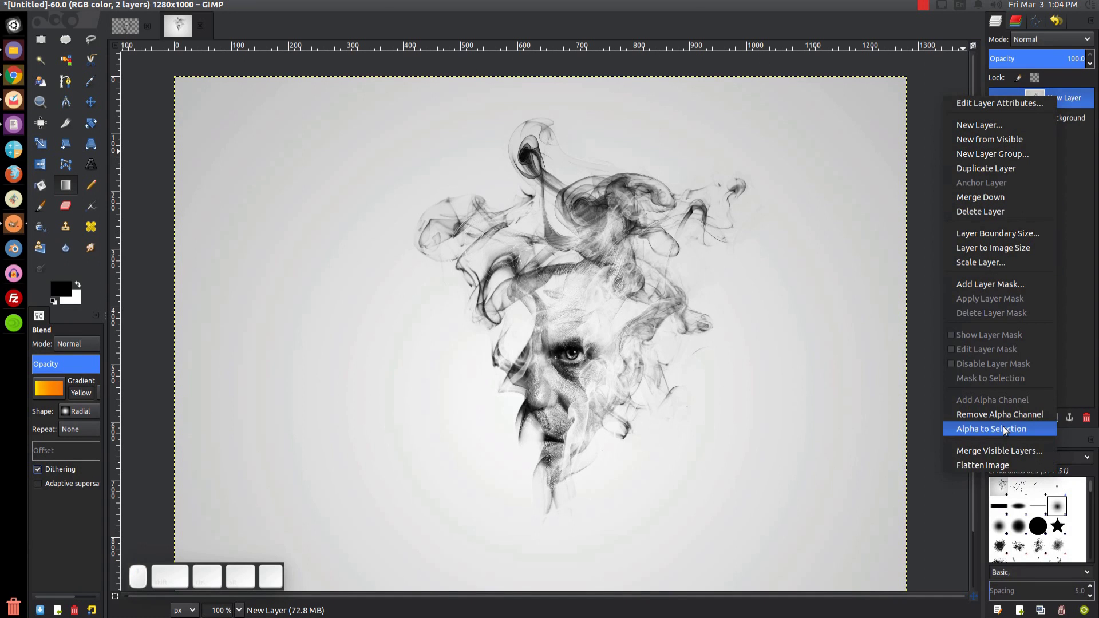
left_click(1008, 430)
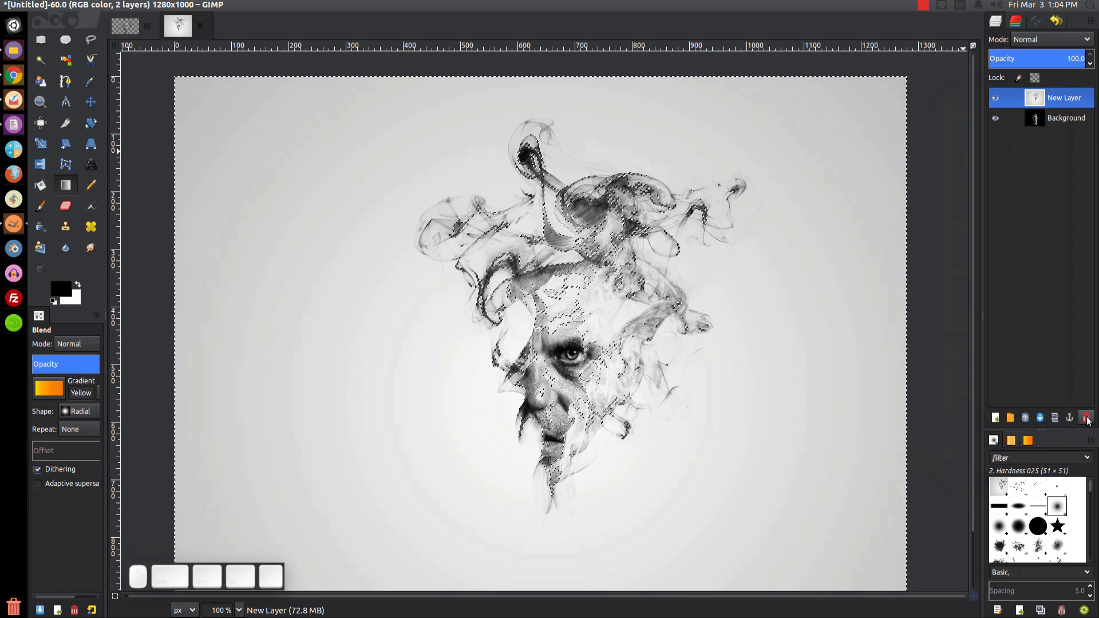
left_click(1091, 421)
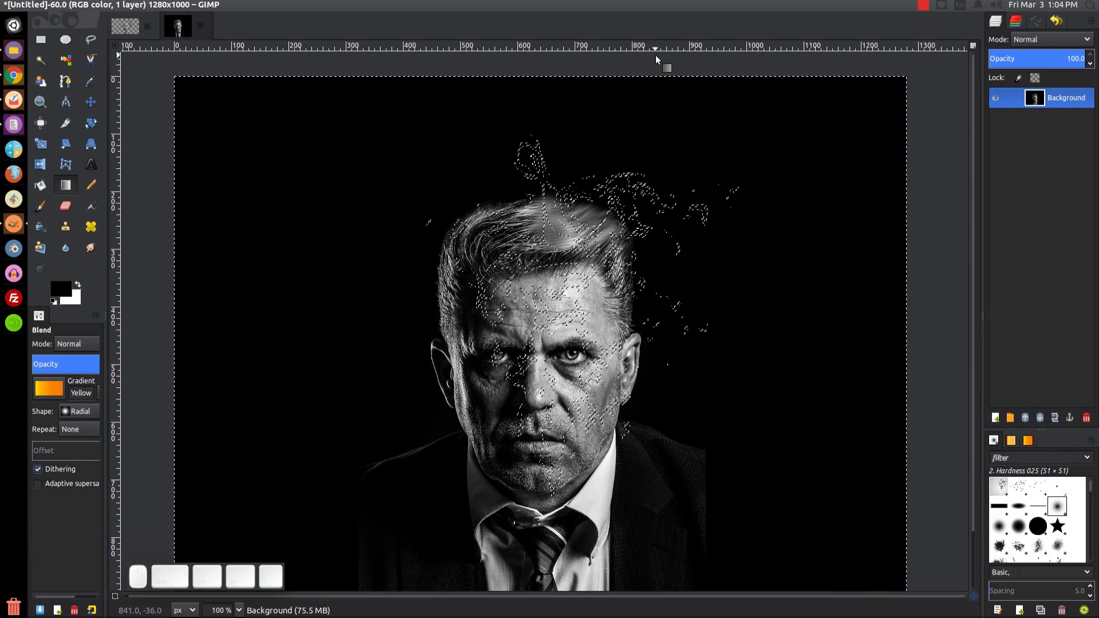
Erase the background outside the smoke selection and clear the selection with Select > None
key("Delete")
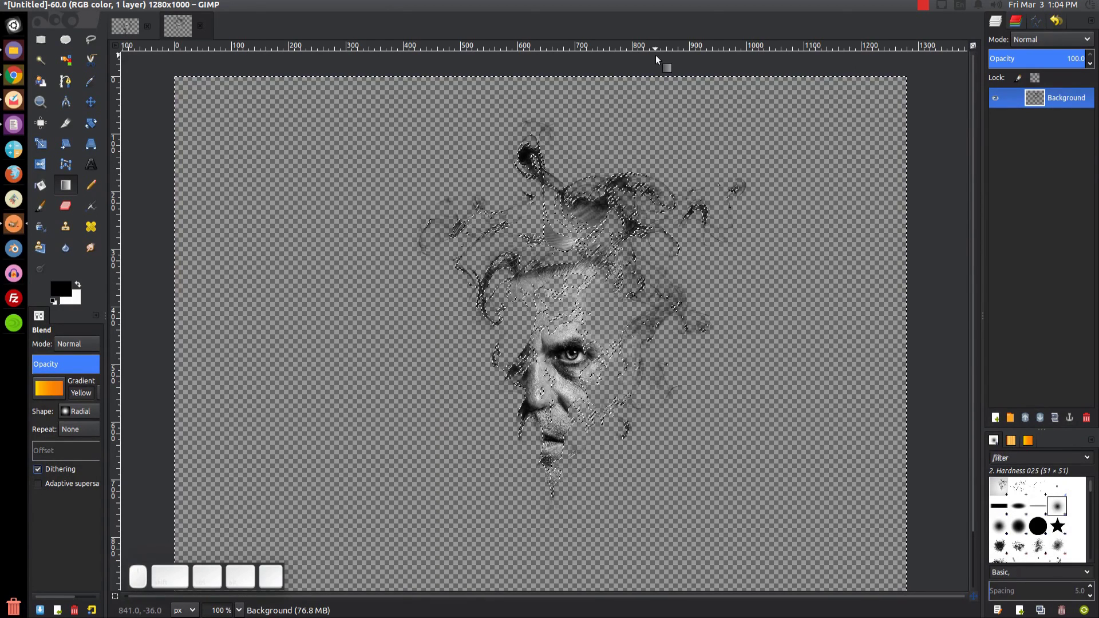
left_click(100, 12)
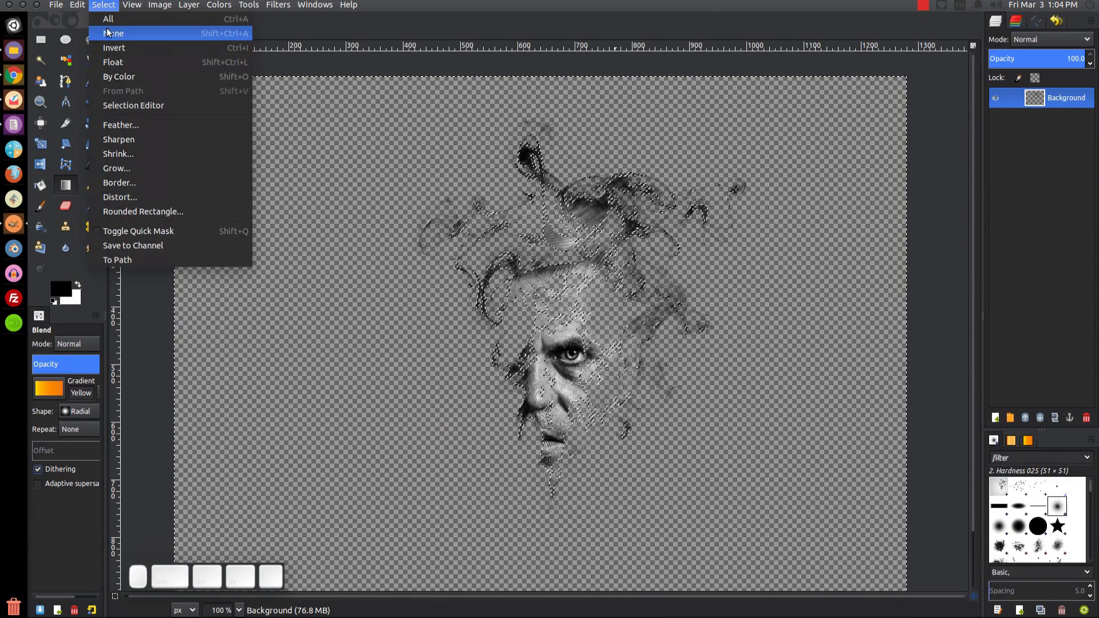
left_click(112, 40)
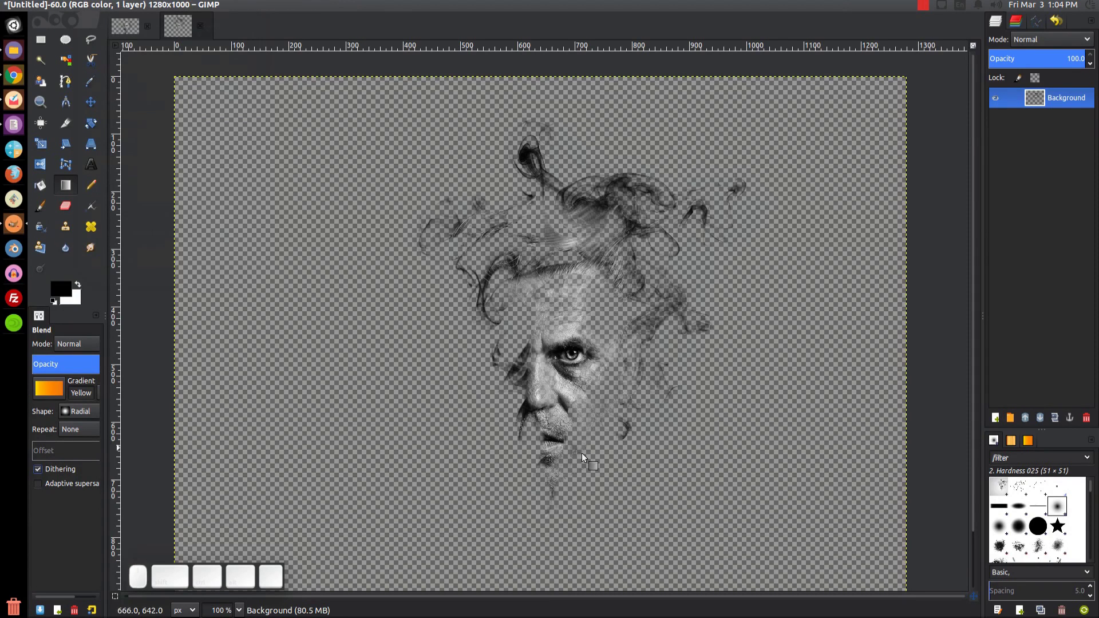